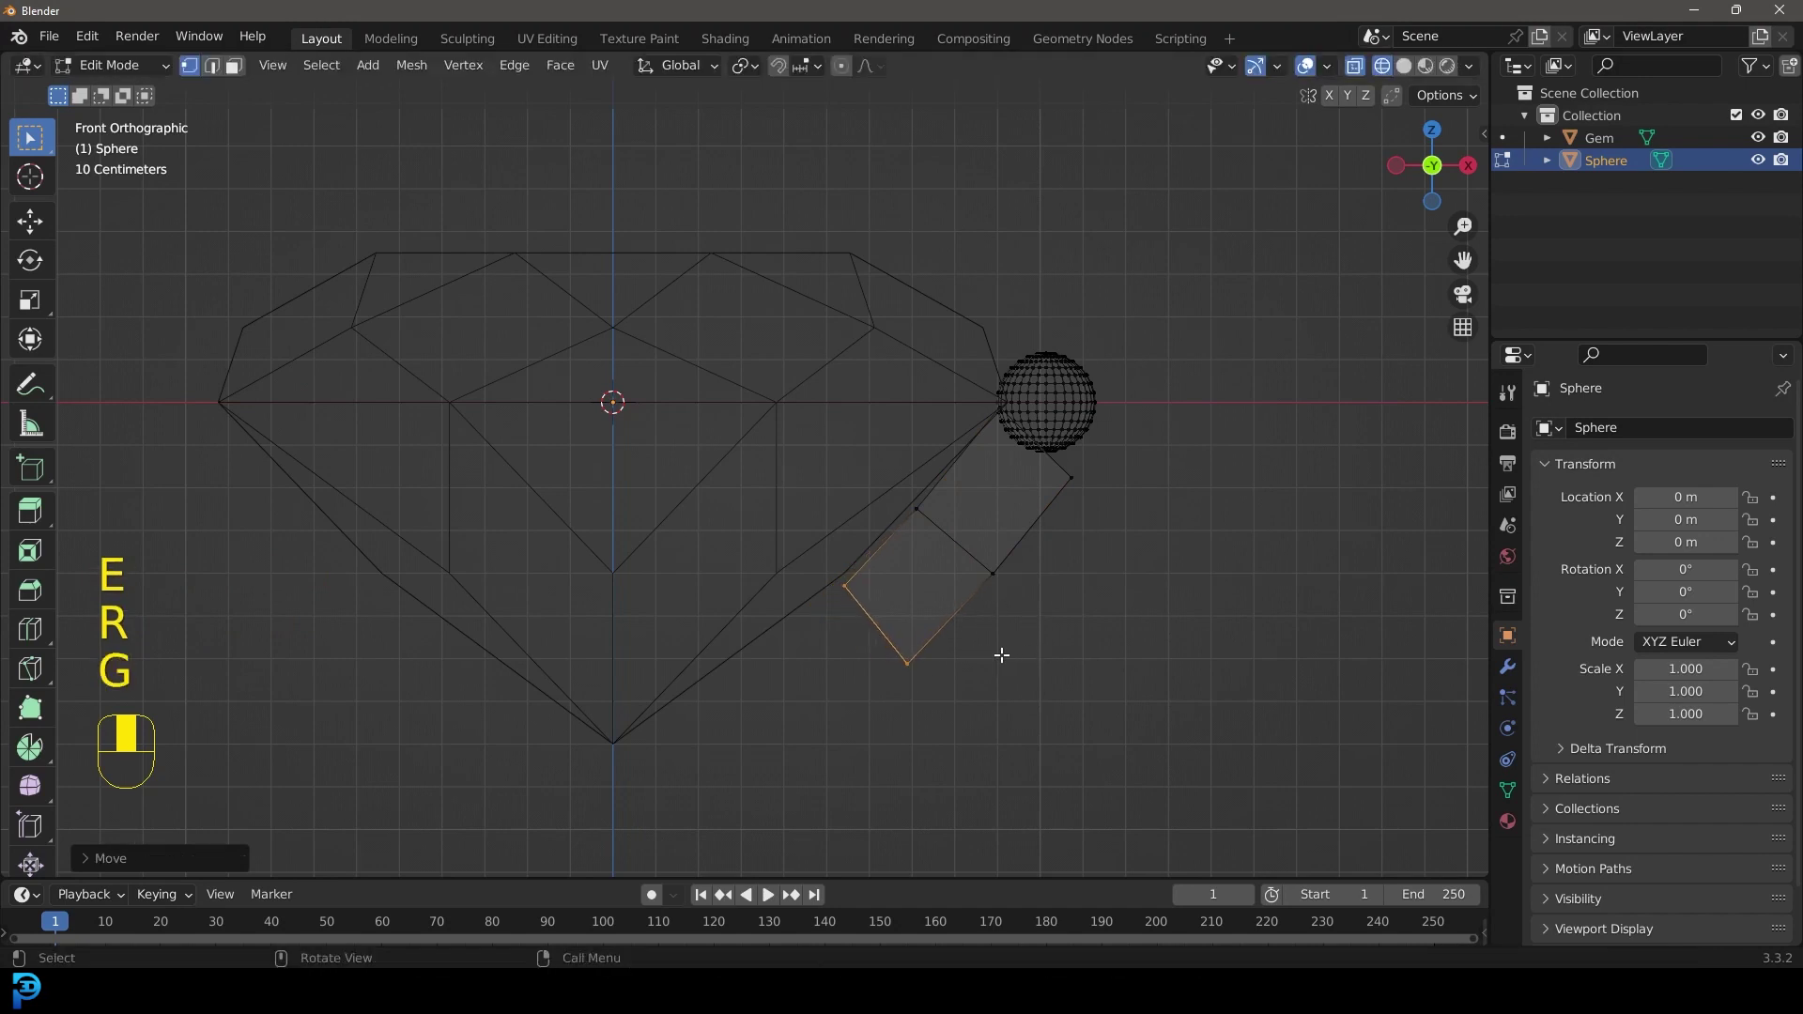
- Extrude the prong's end face twice downward under the gem and view it solid shaded
key(e)
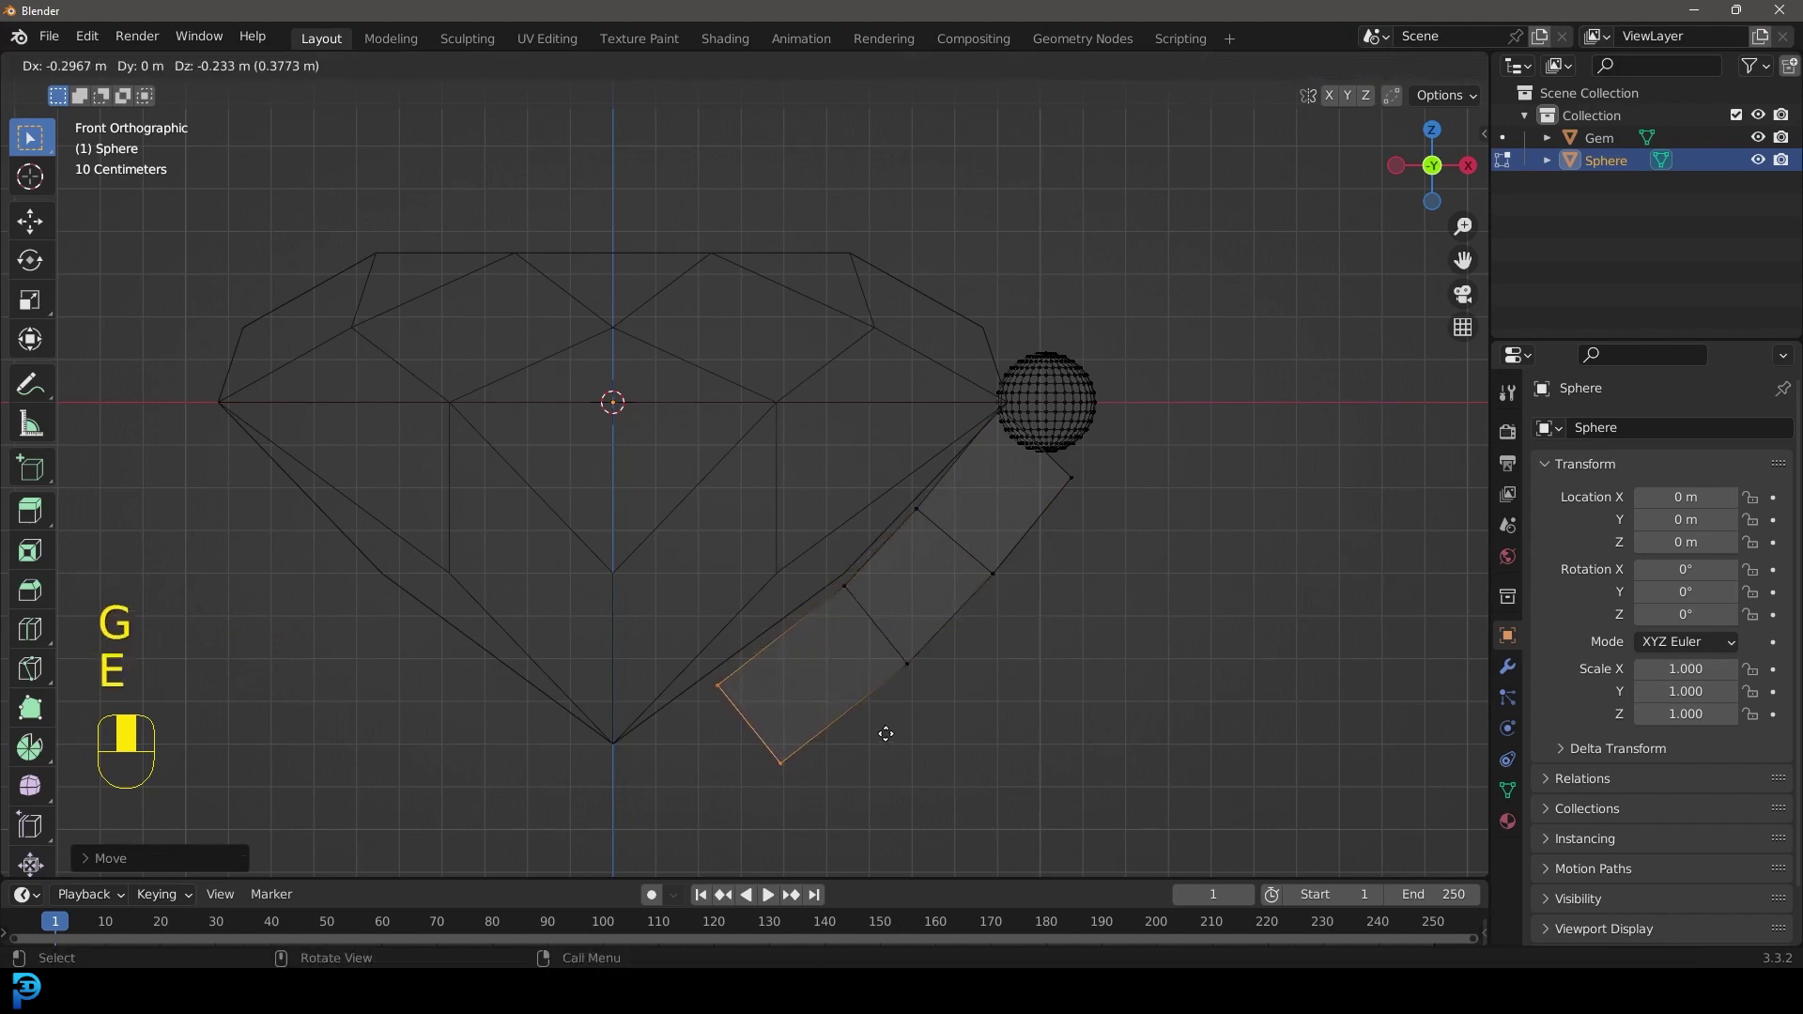
key(e)
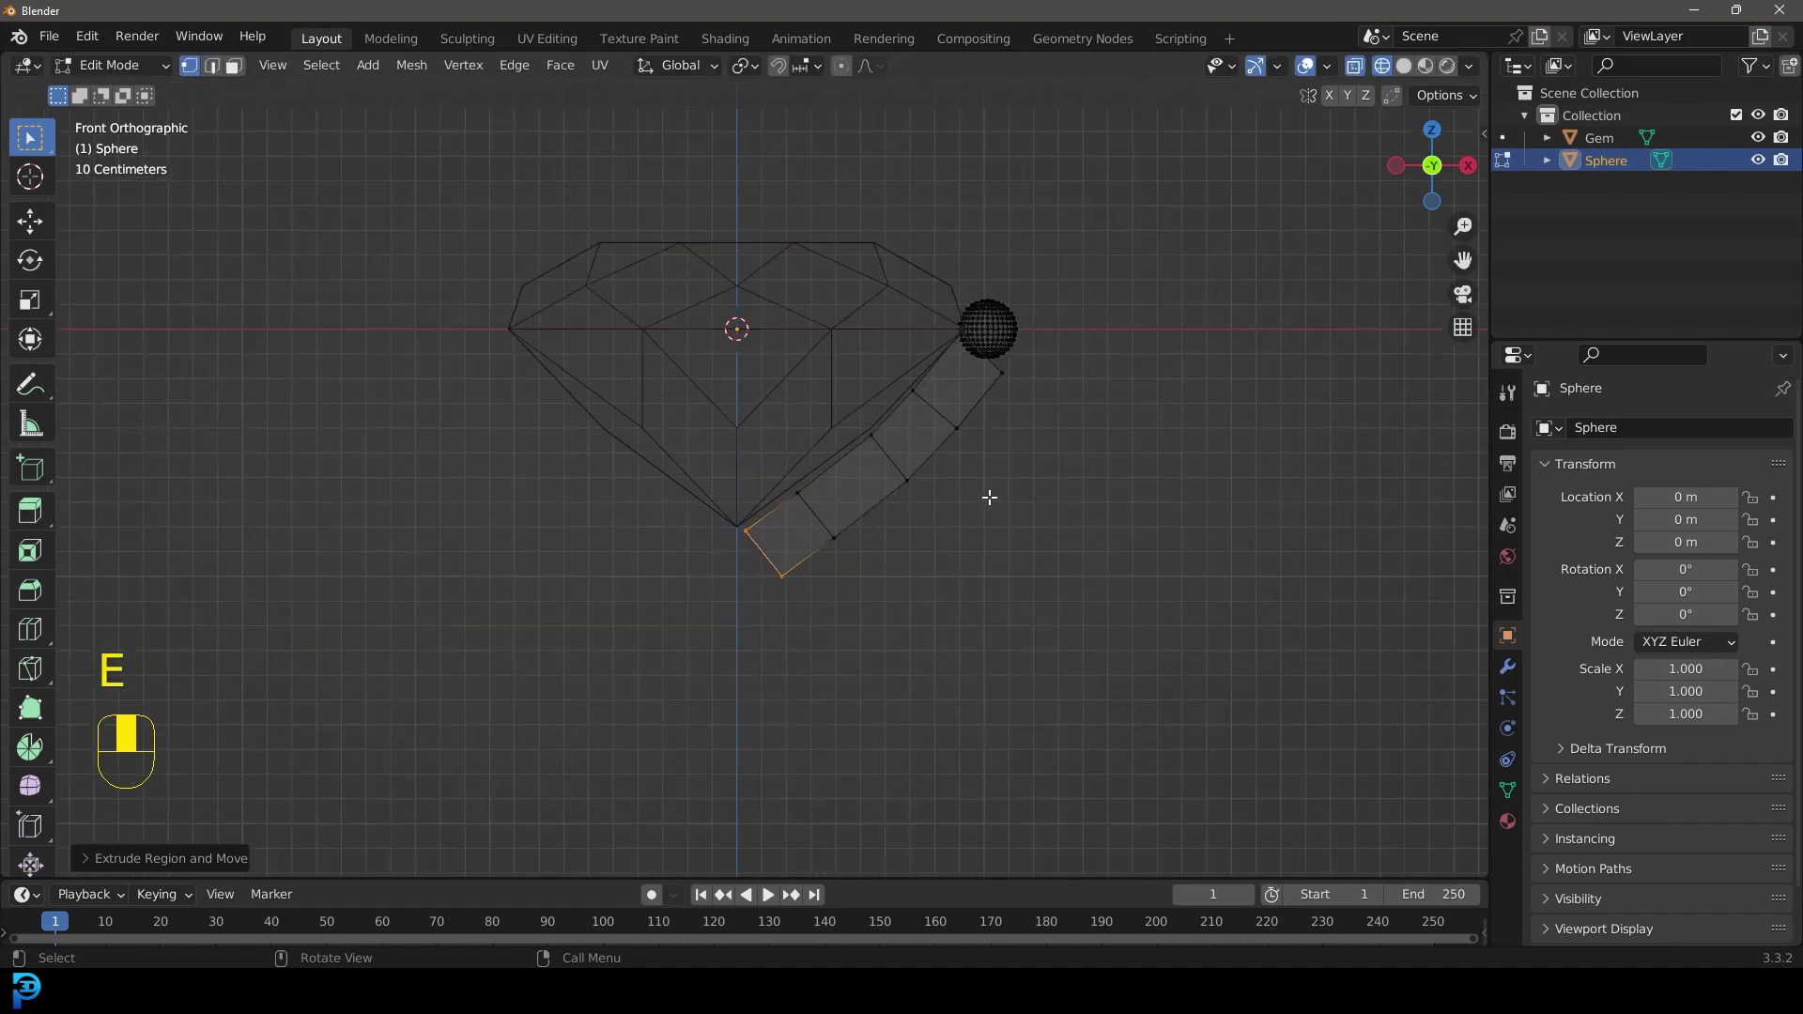
key(Tab)
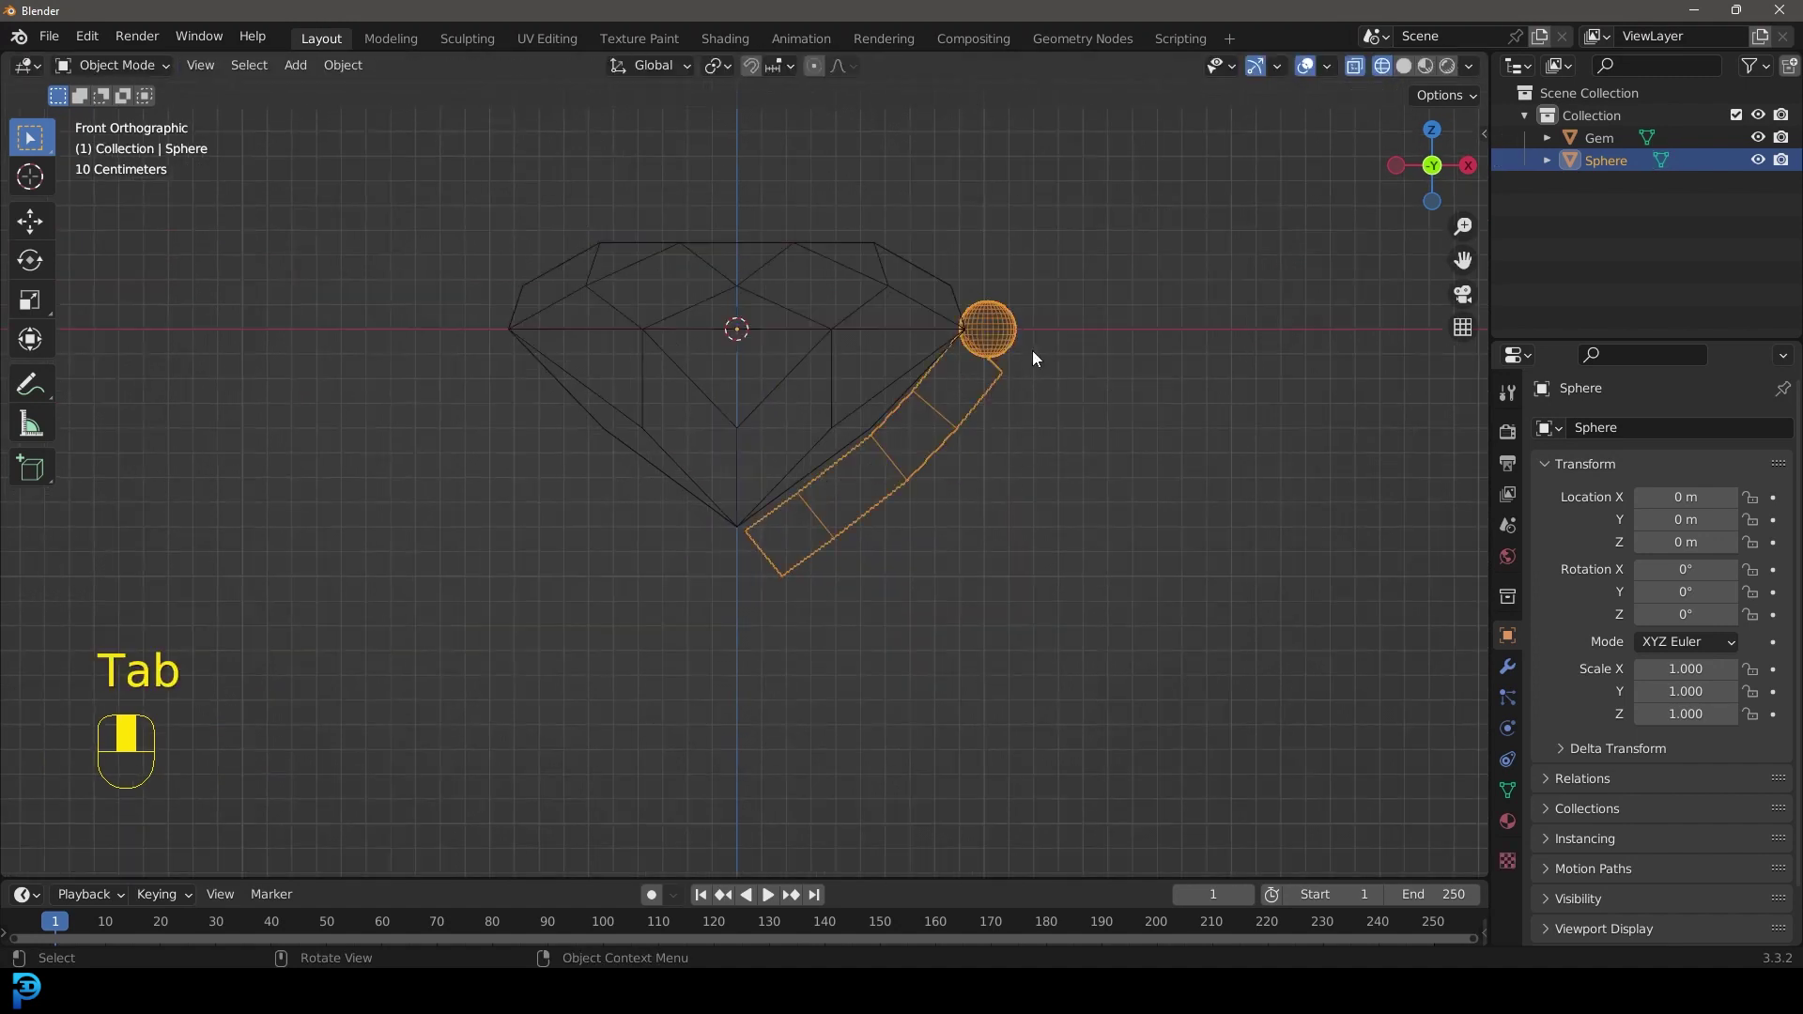
key(z)
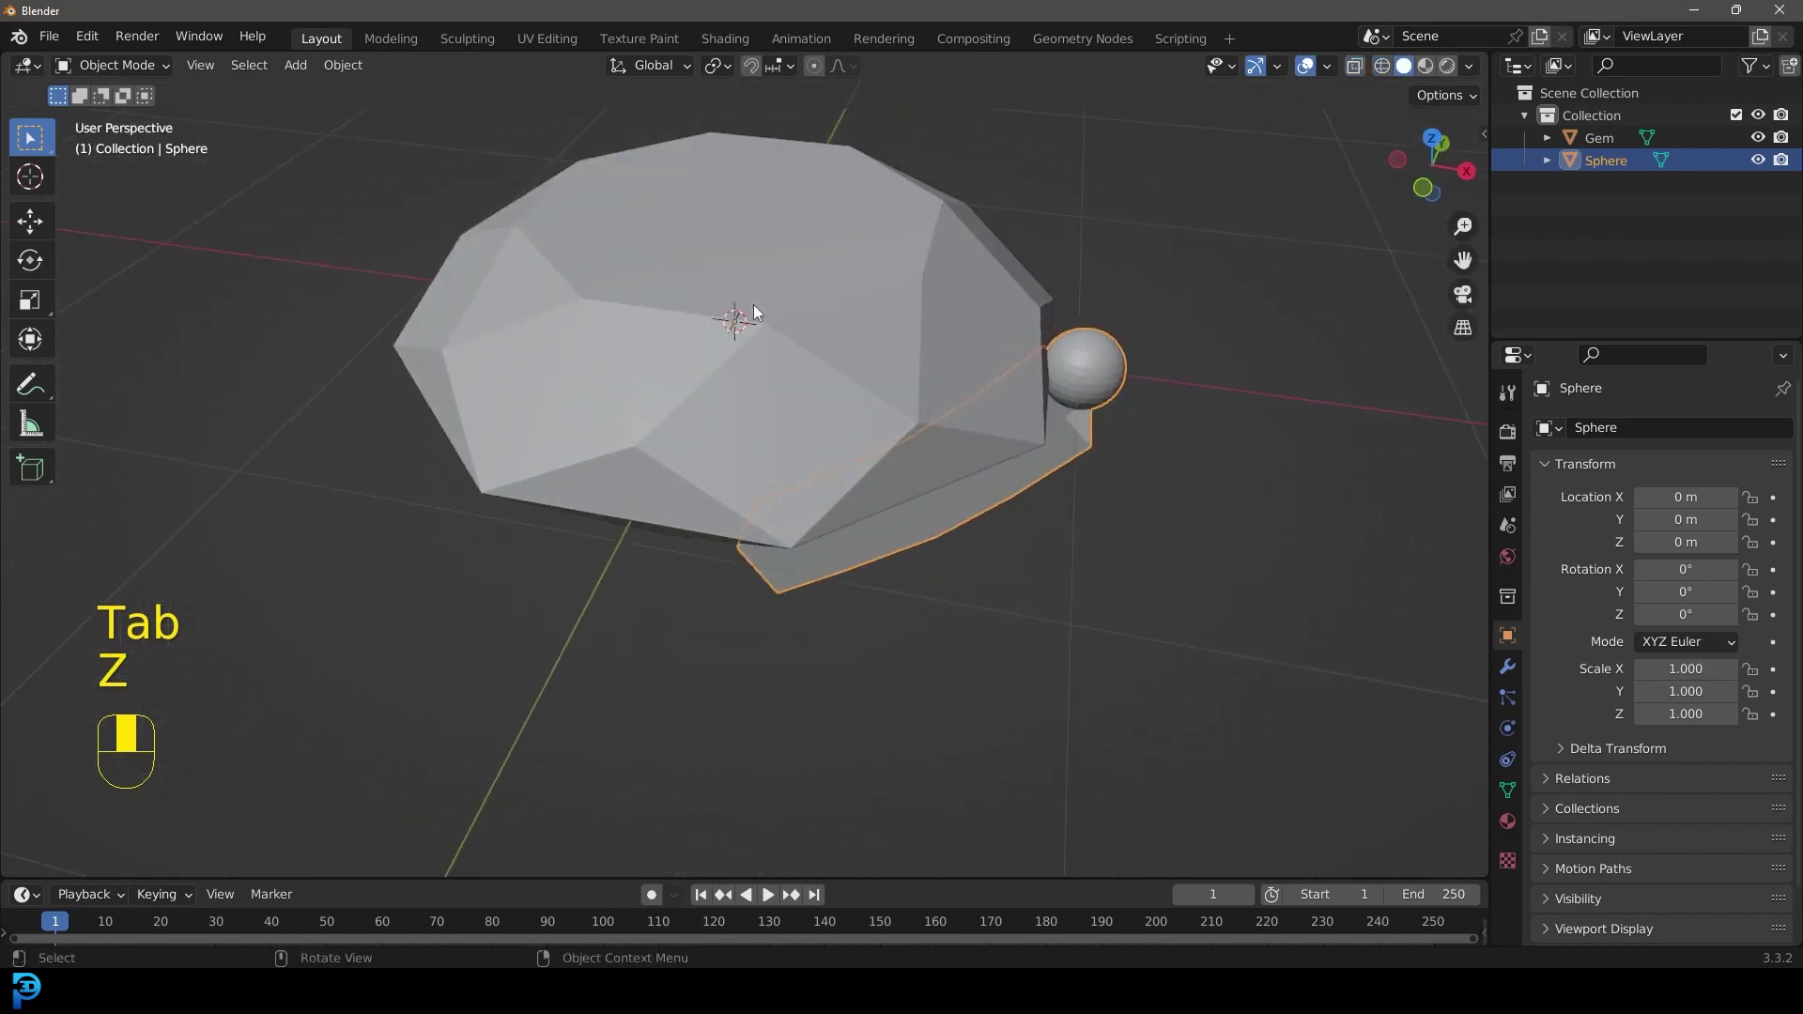
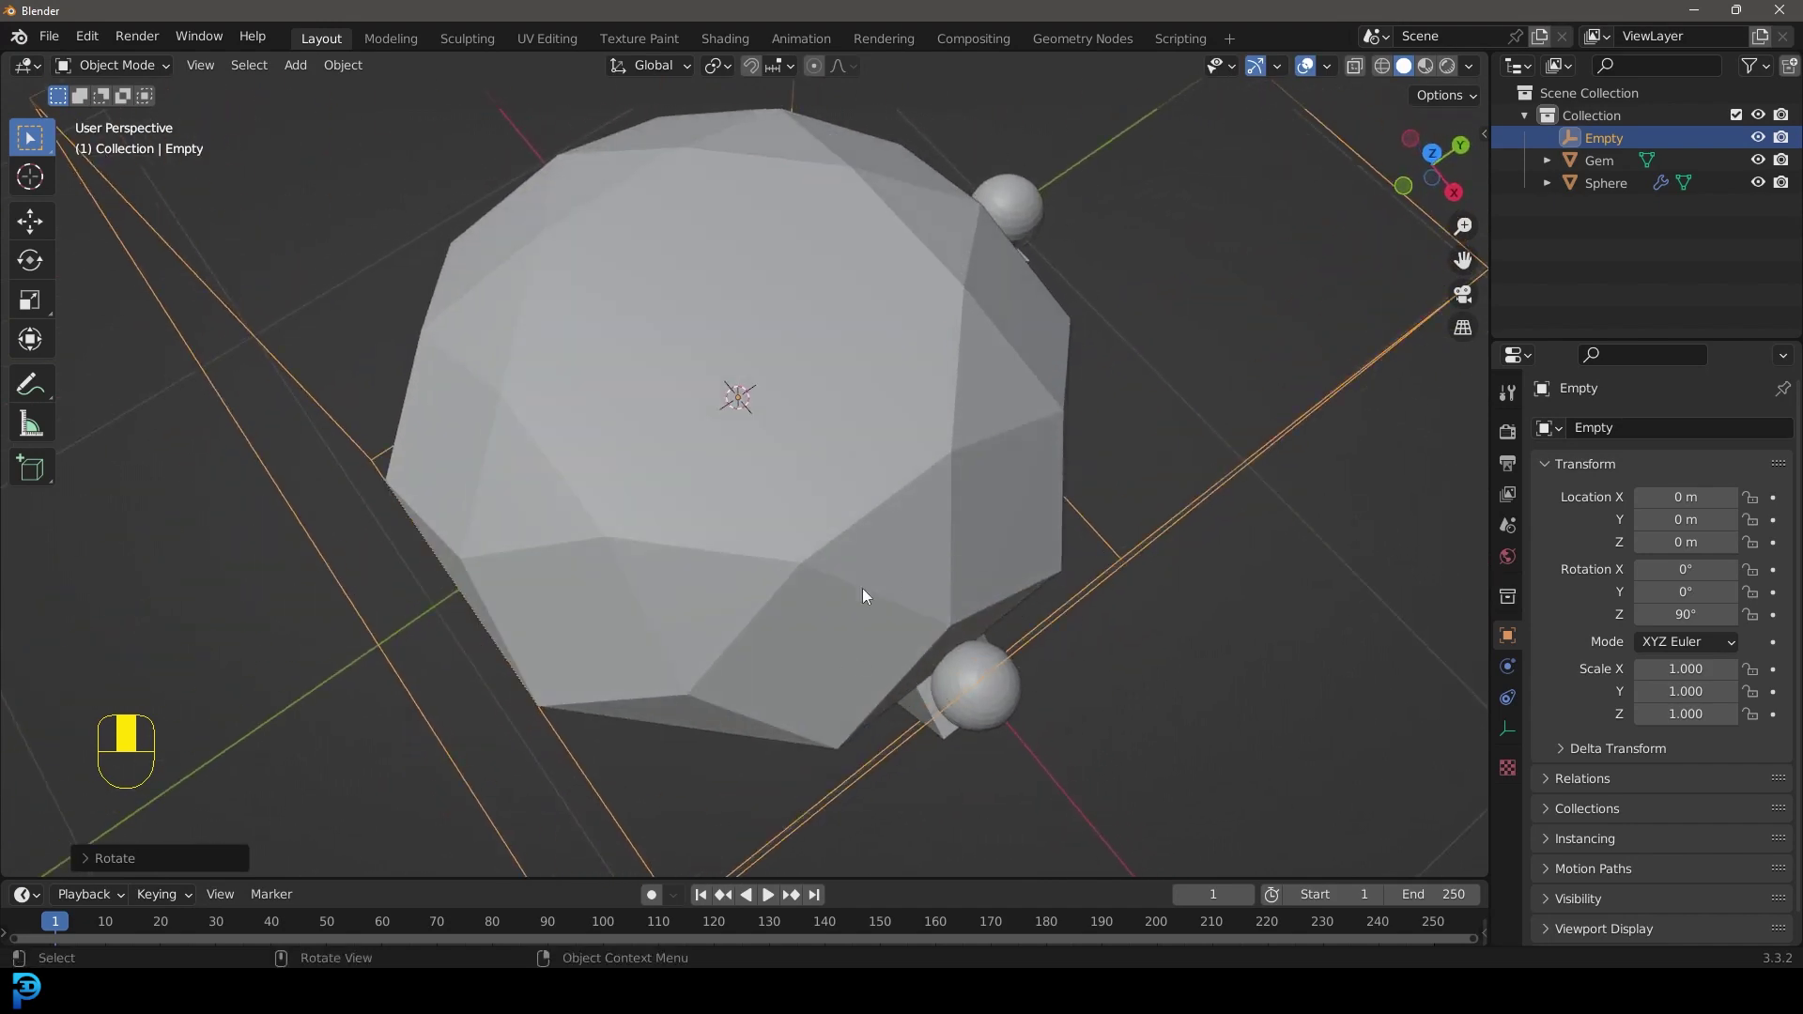
- Select the prong object after the 90°-rotated empty drives its Array copy
click(911, 326)
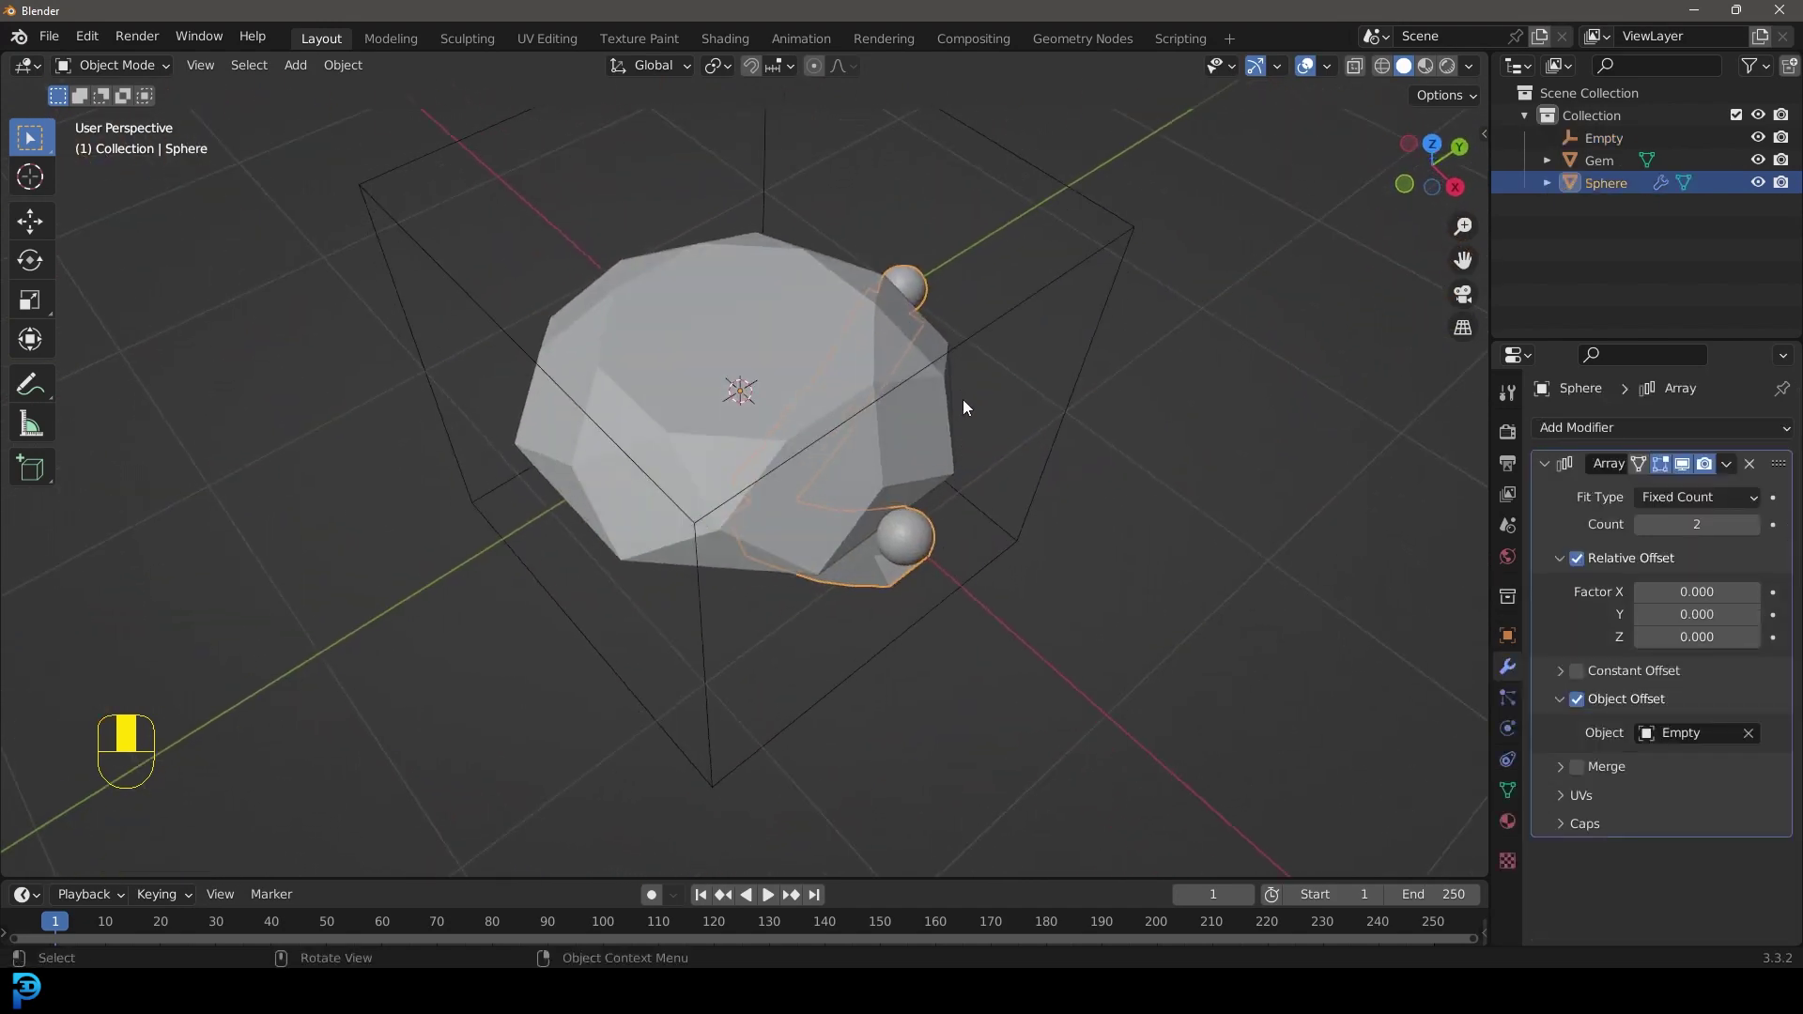
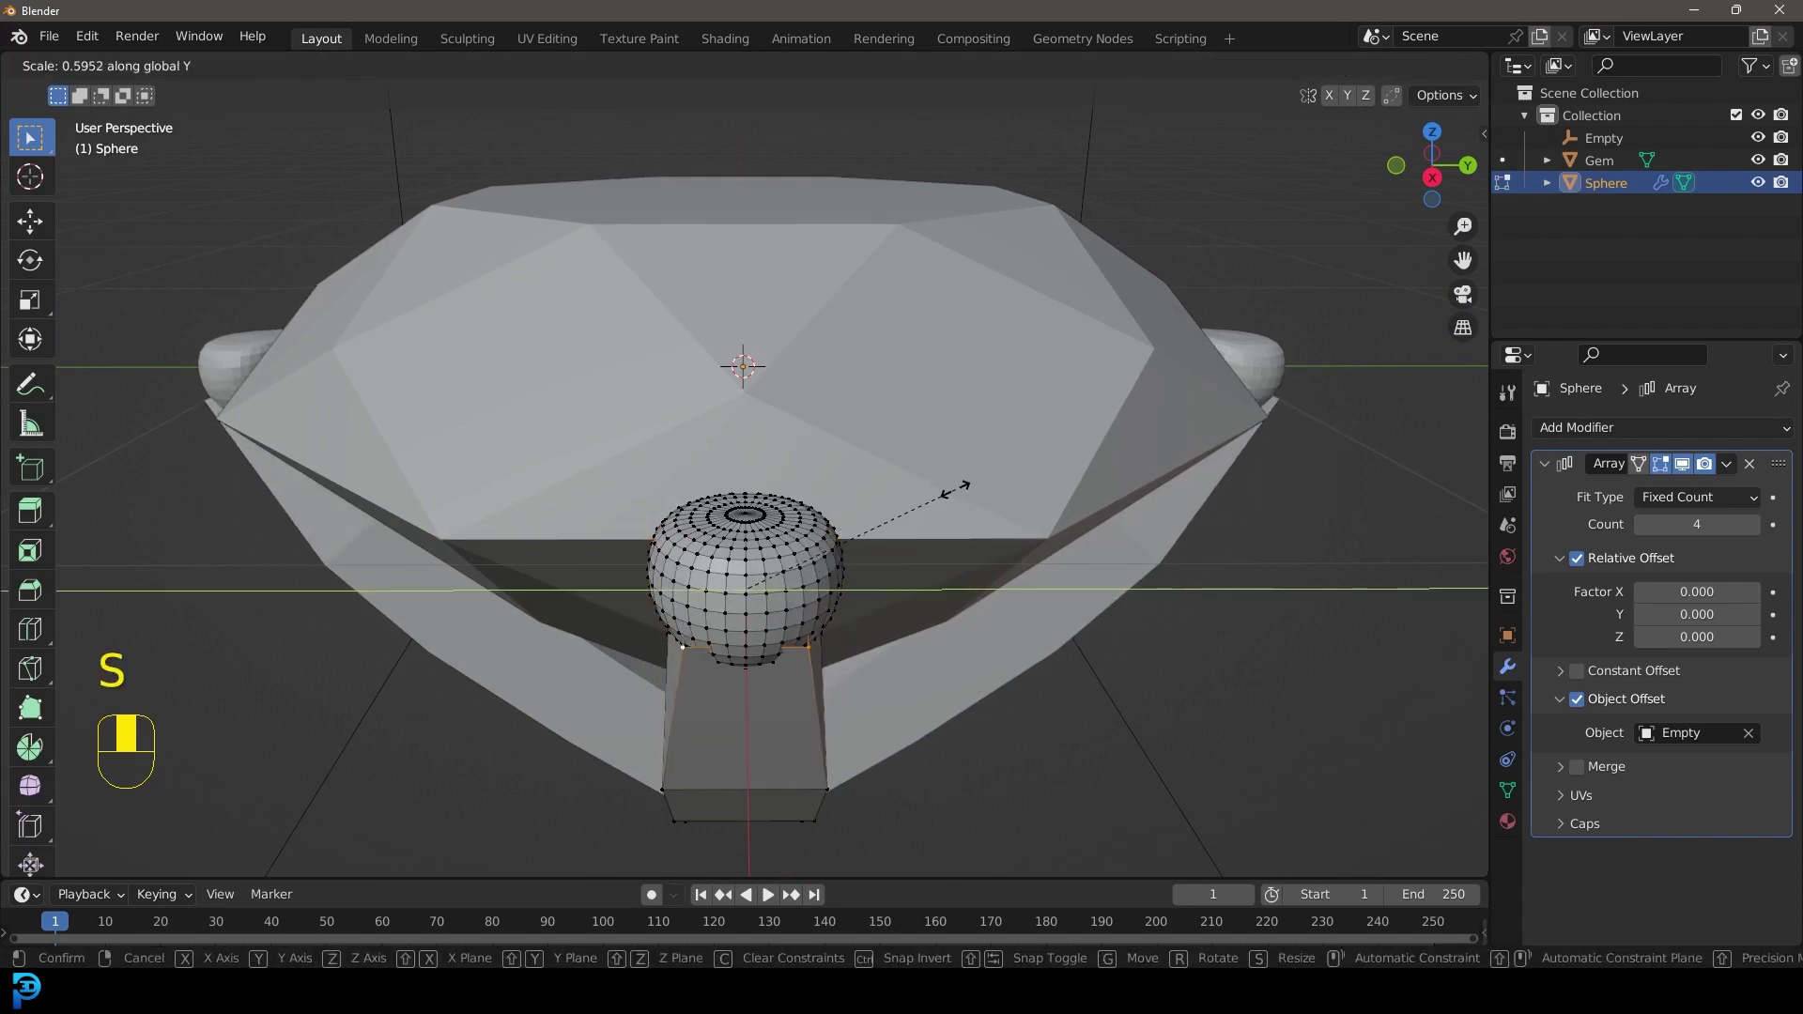
- Scale the ball tip's vertices along one axis into a flattened, rounded cap
key(KP_1)
key(e)
key(s)
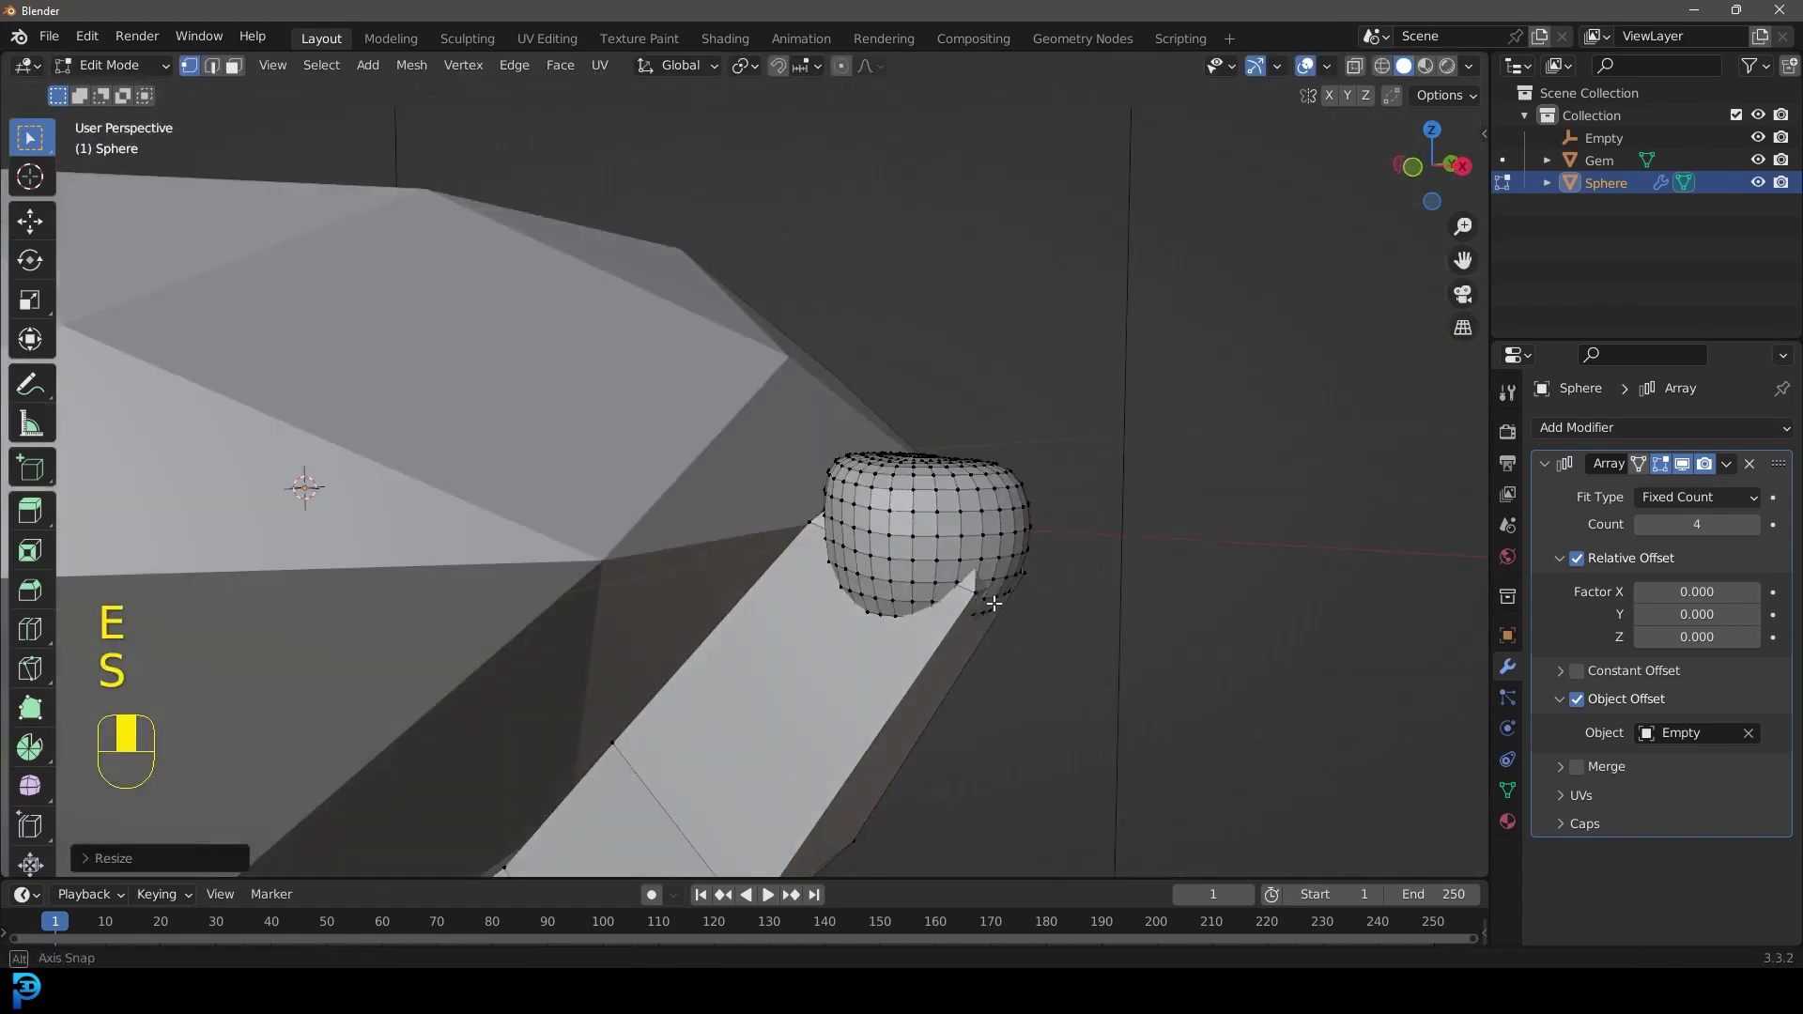
key(z)
key(z)
key(Tab)
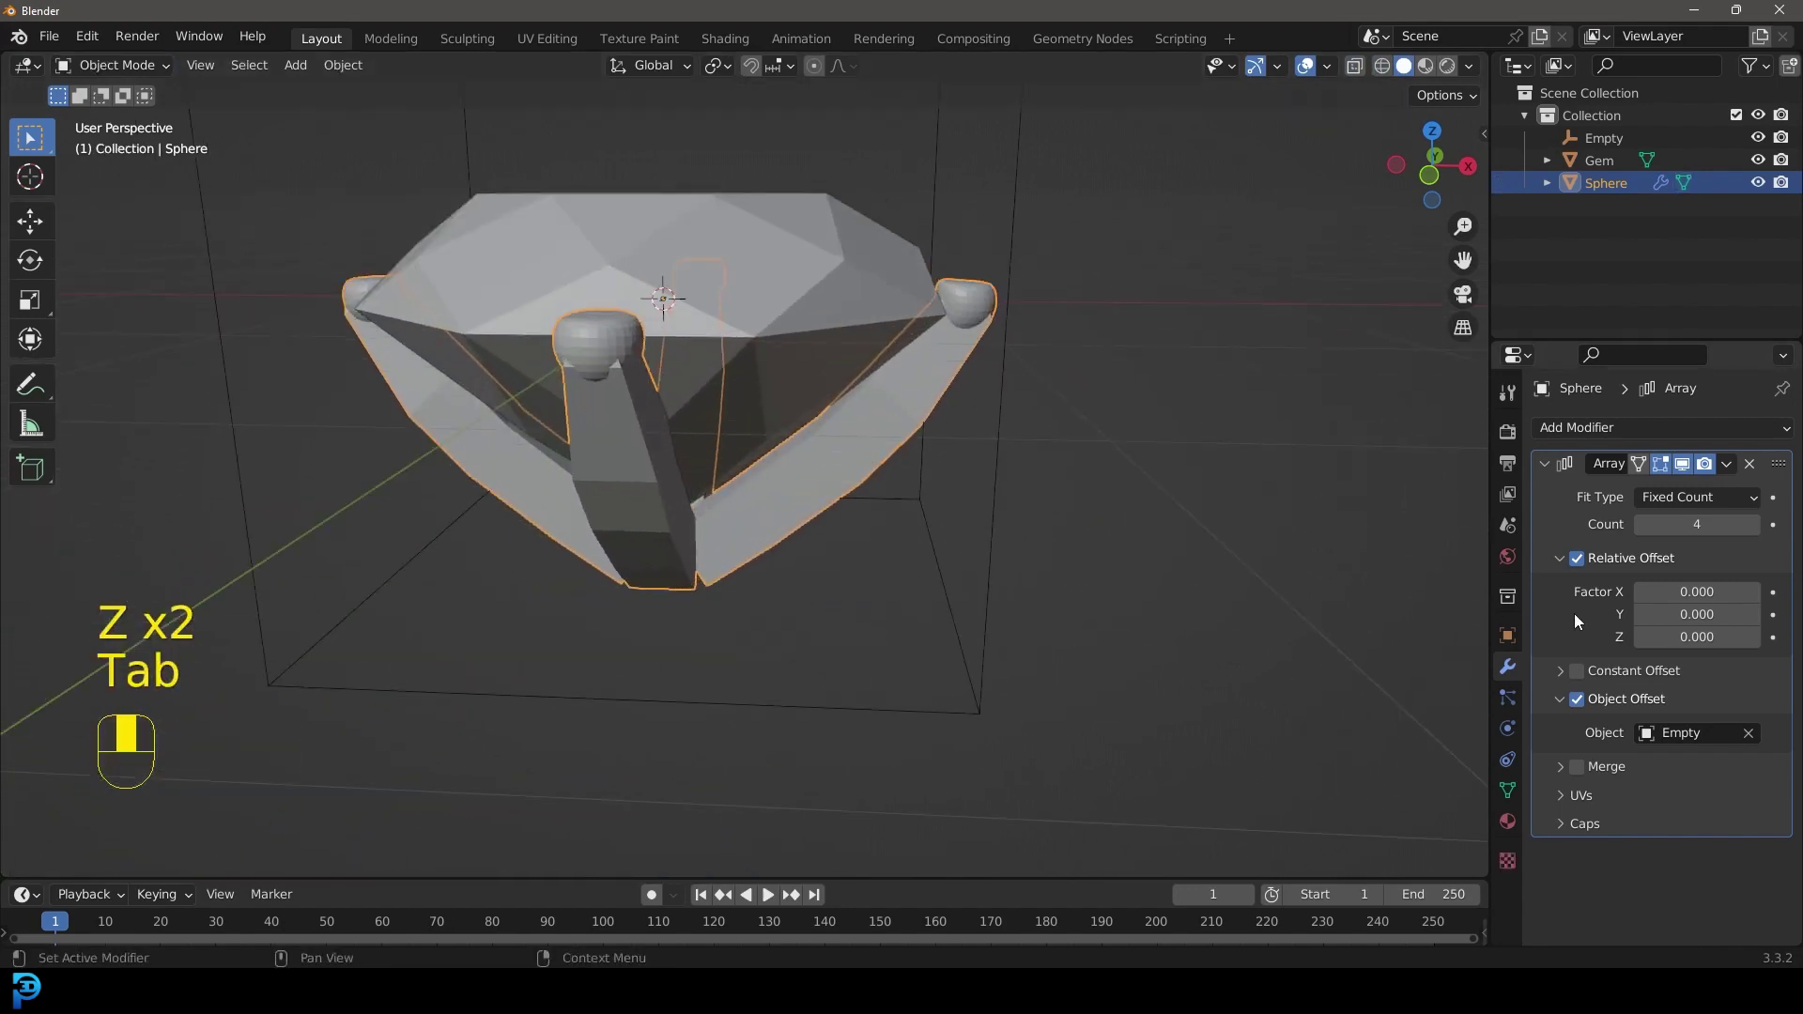
- Add edge loops along the prong arms and scale them to tighten the curve
drag(1585, 424, 915, 452)
key(Tab)
key(ctrl+r)
drag(915, 452, 819, 255)
key(s)
key(s)
key(Tab)
click(819, 255)
drag(819, 254, 860, 355)
- Subdivide and shade the prongs smooth, unhide everything and view the setting from the front
key(h)
key(Tab)
key(ctrl+r)
key(alt+s)
key(Tab)
drag(859, 355, 939, 384)
key(alt+h)
key(alt+a)
key(KP_1)
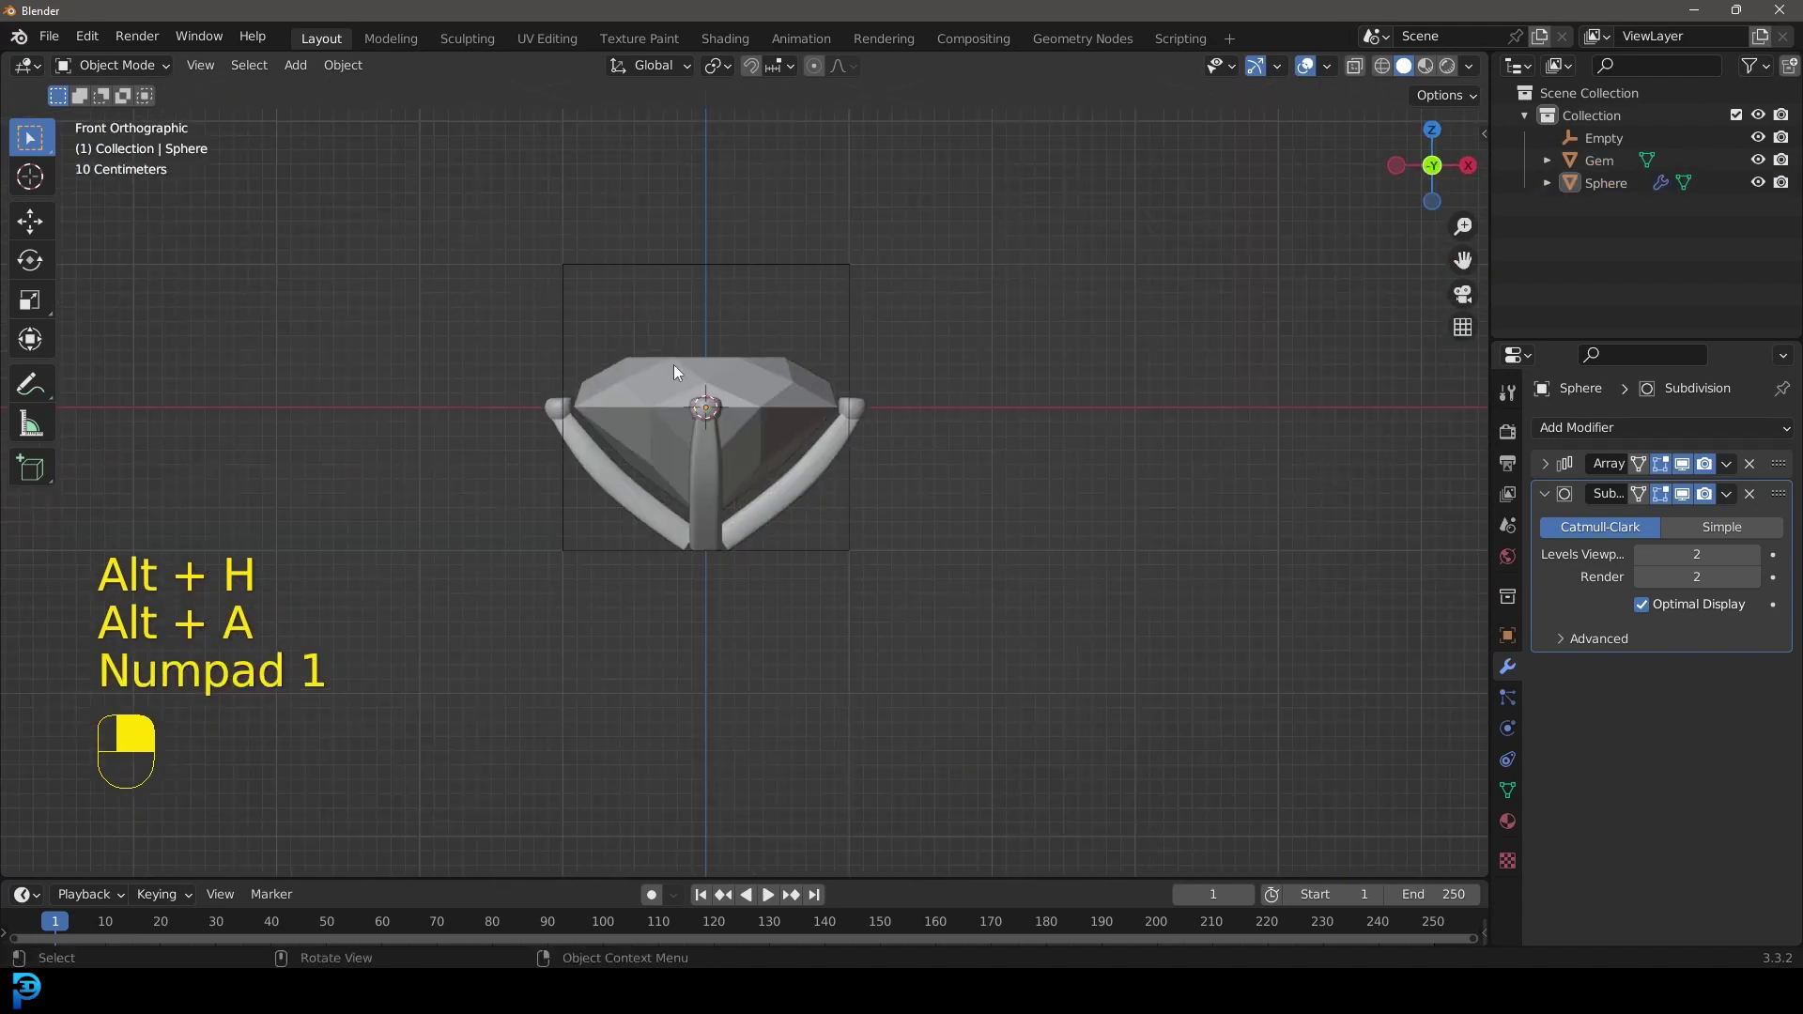
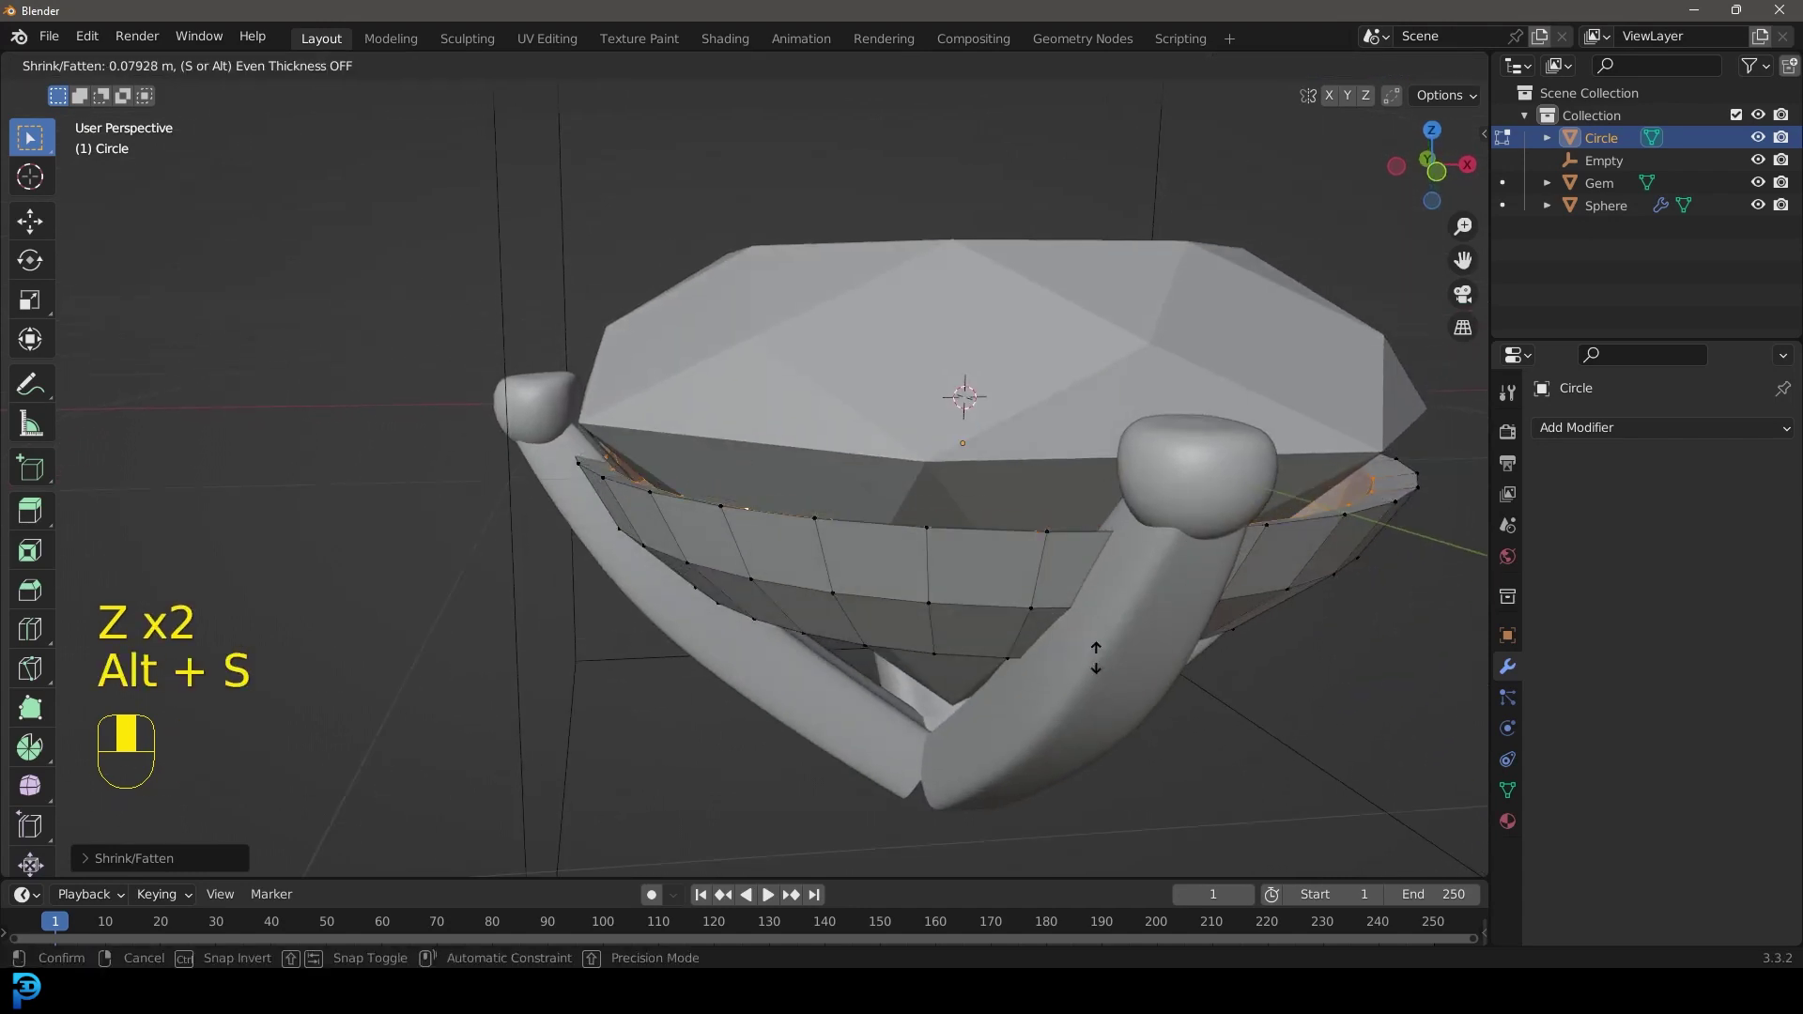
- Fatten the girdle band outward with Alt+S into a thicker ring around the gem
key(z)
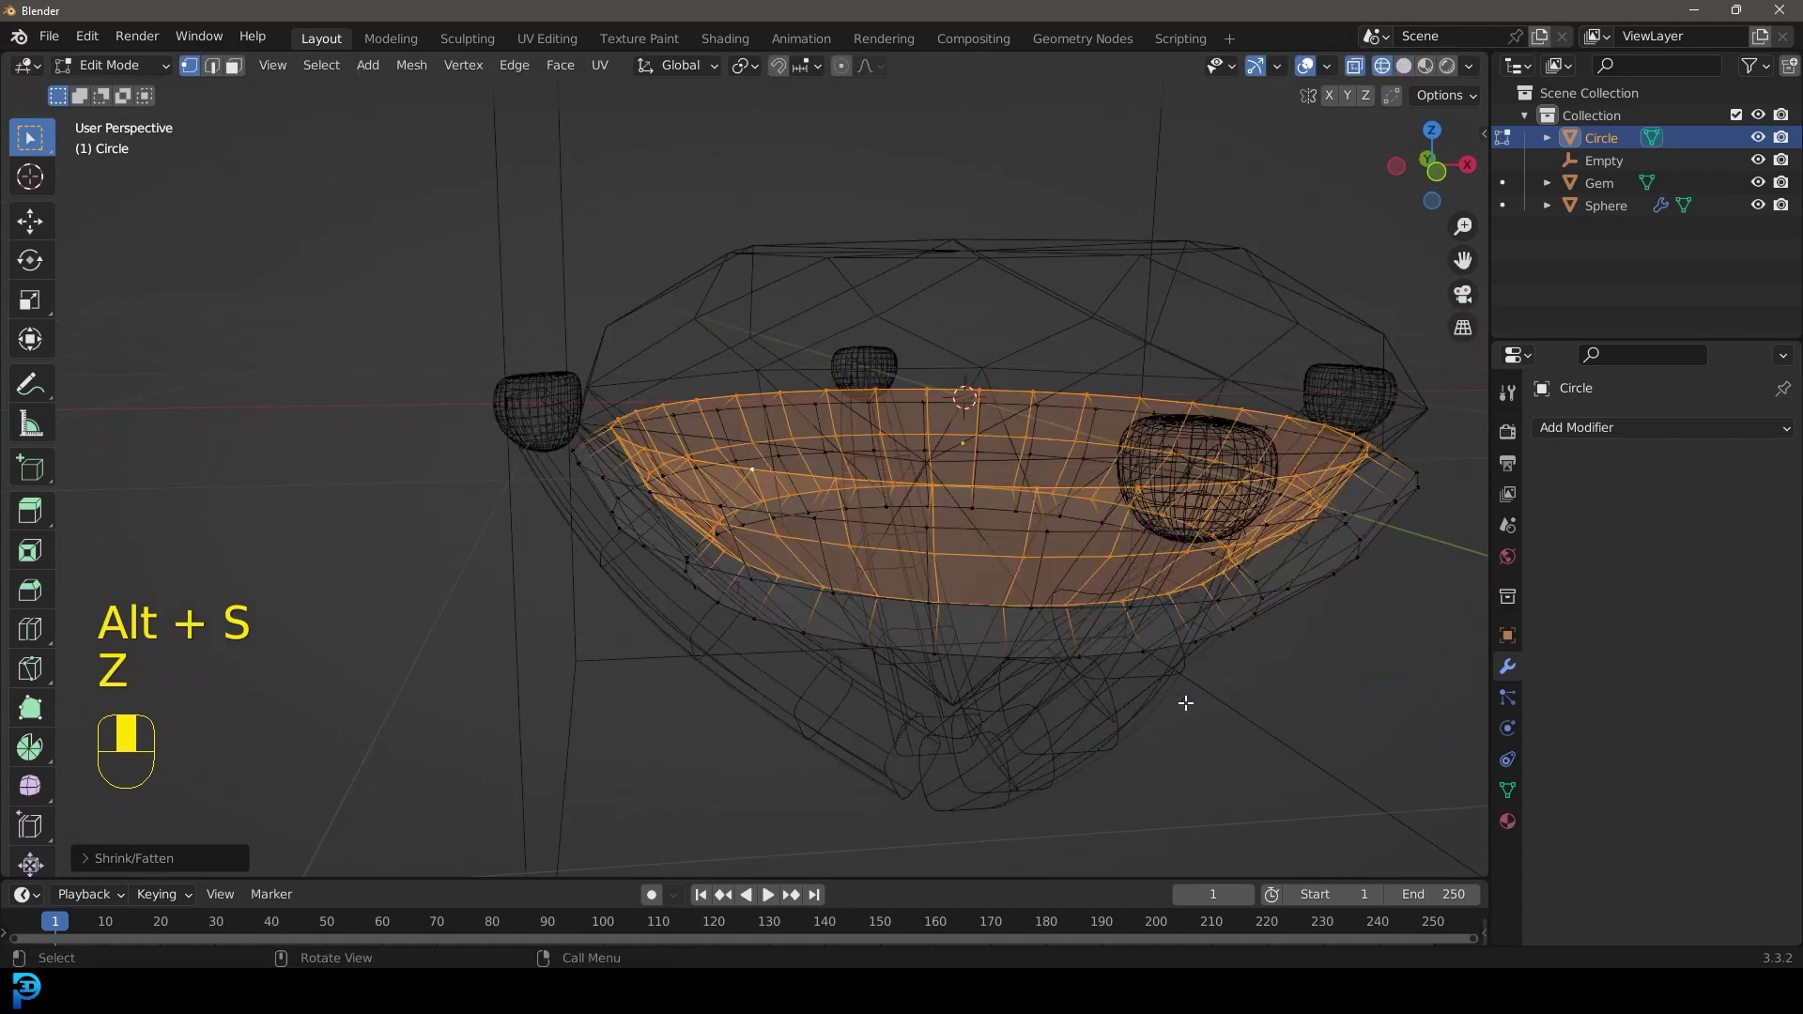
key(alt+s)
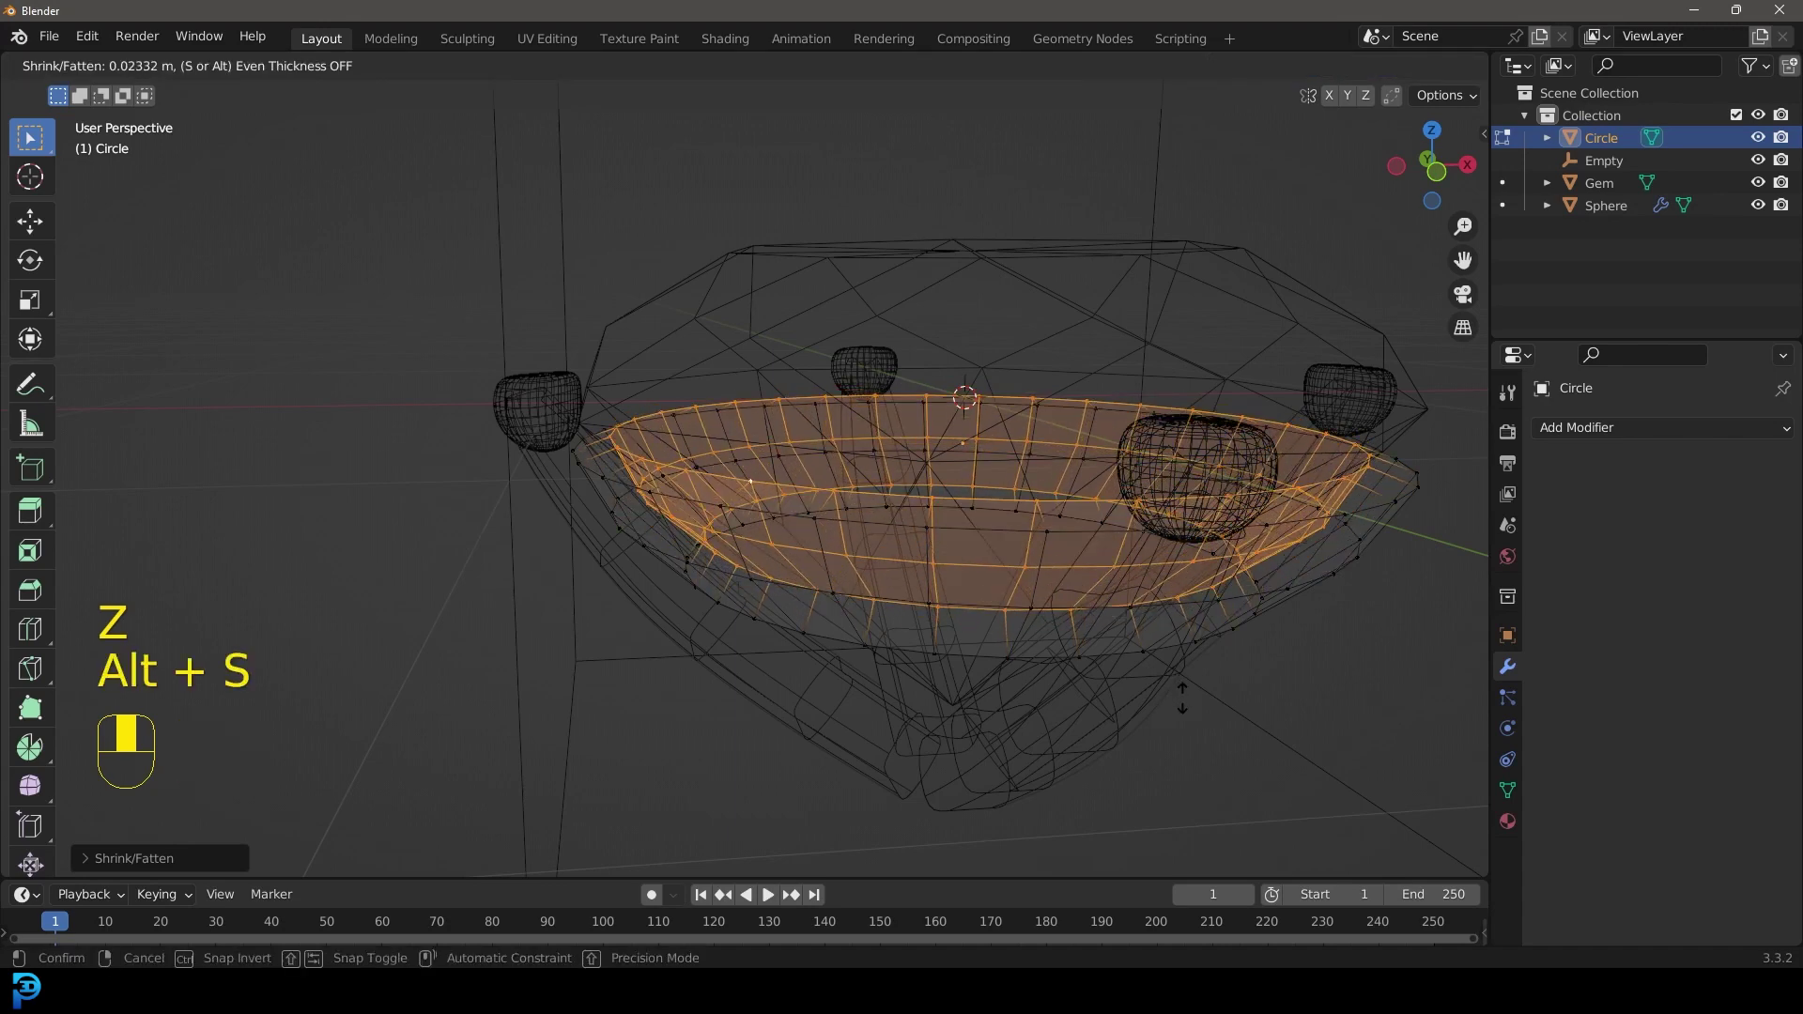
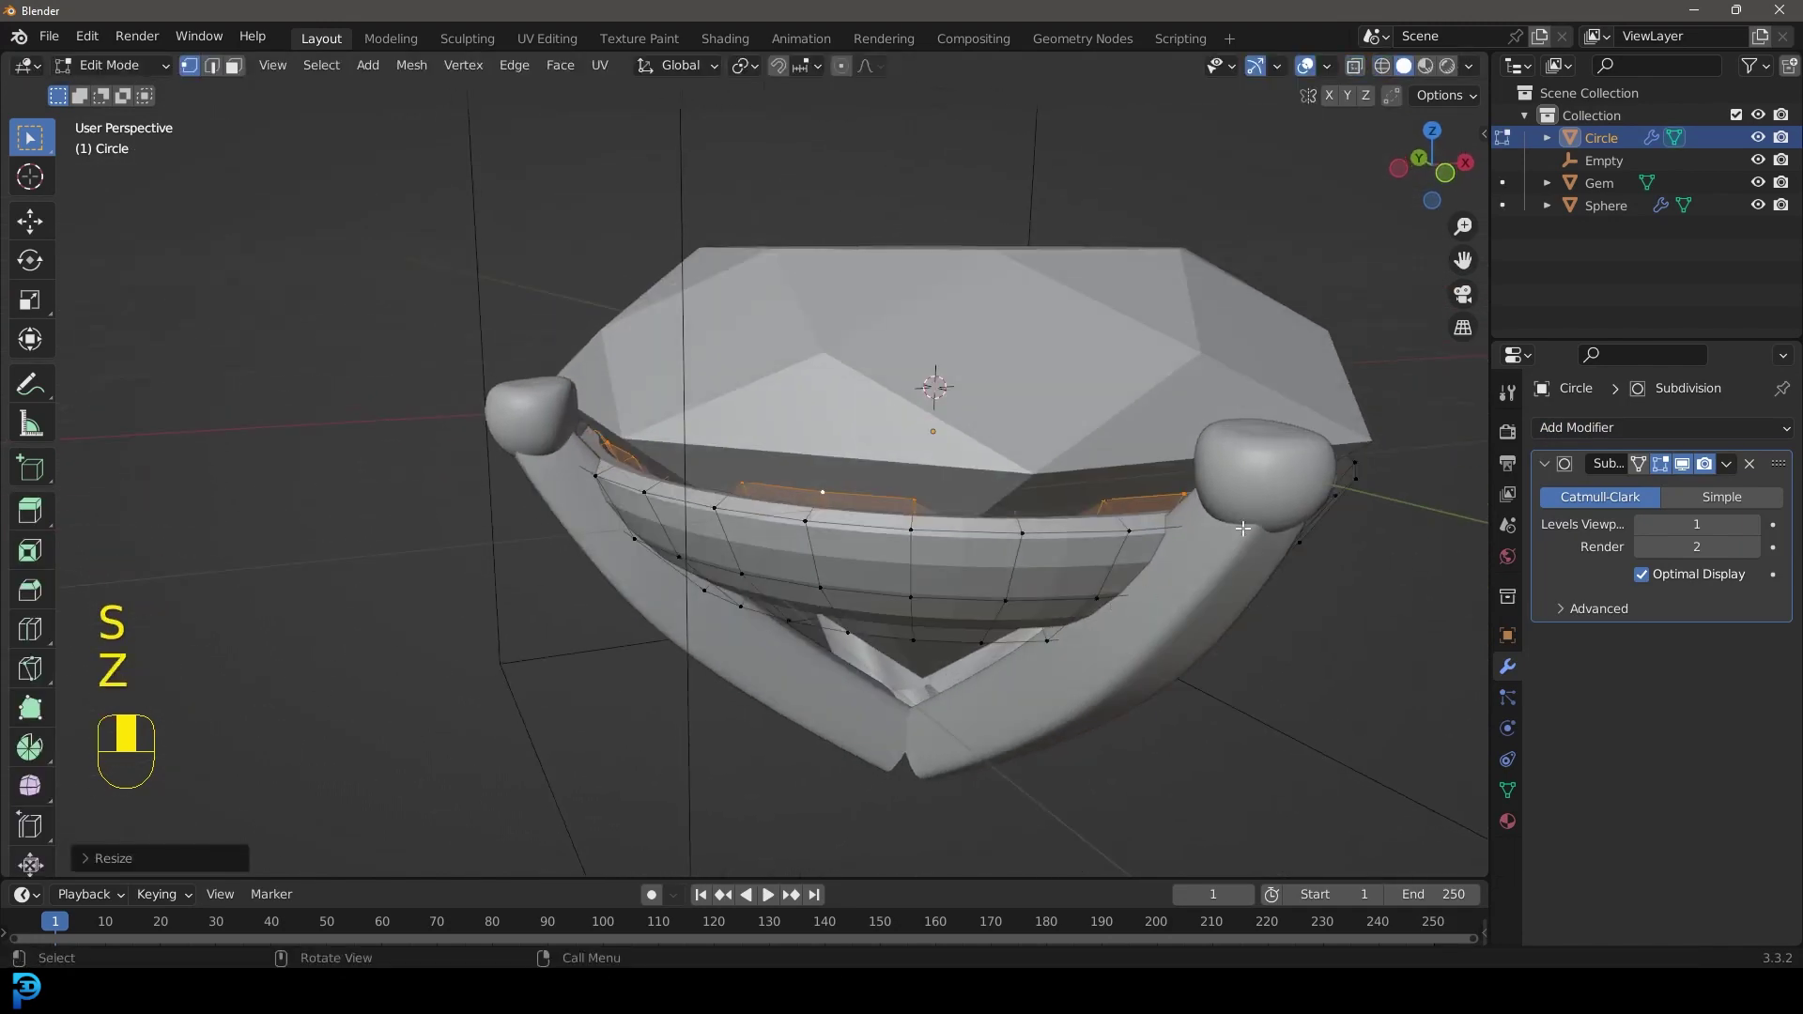
key(Tab)
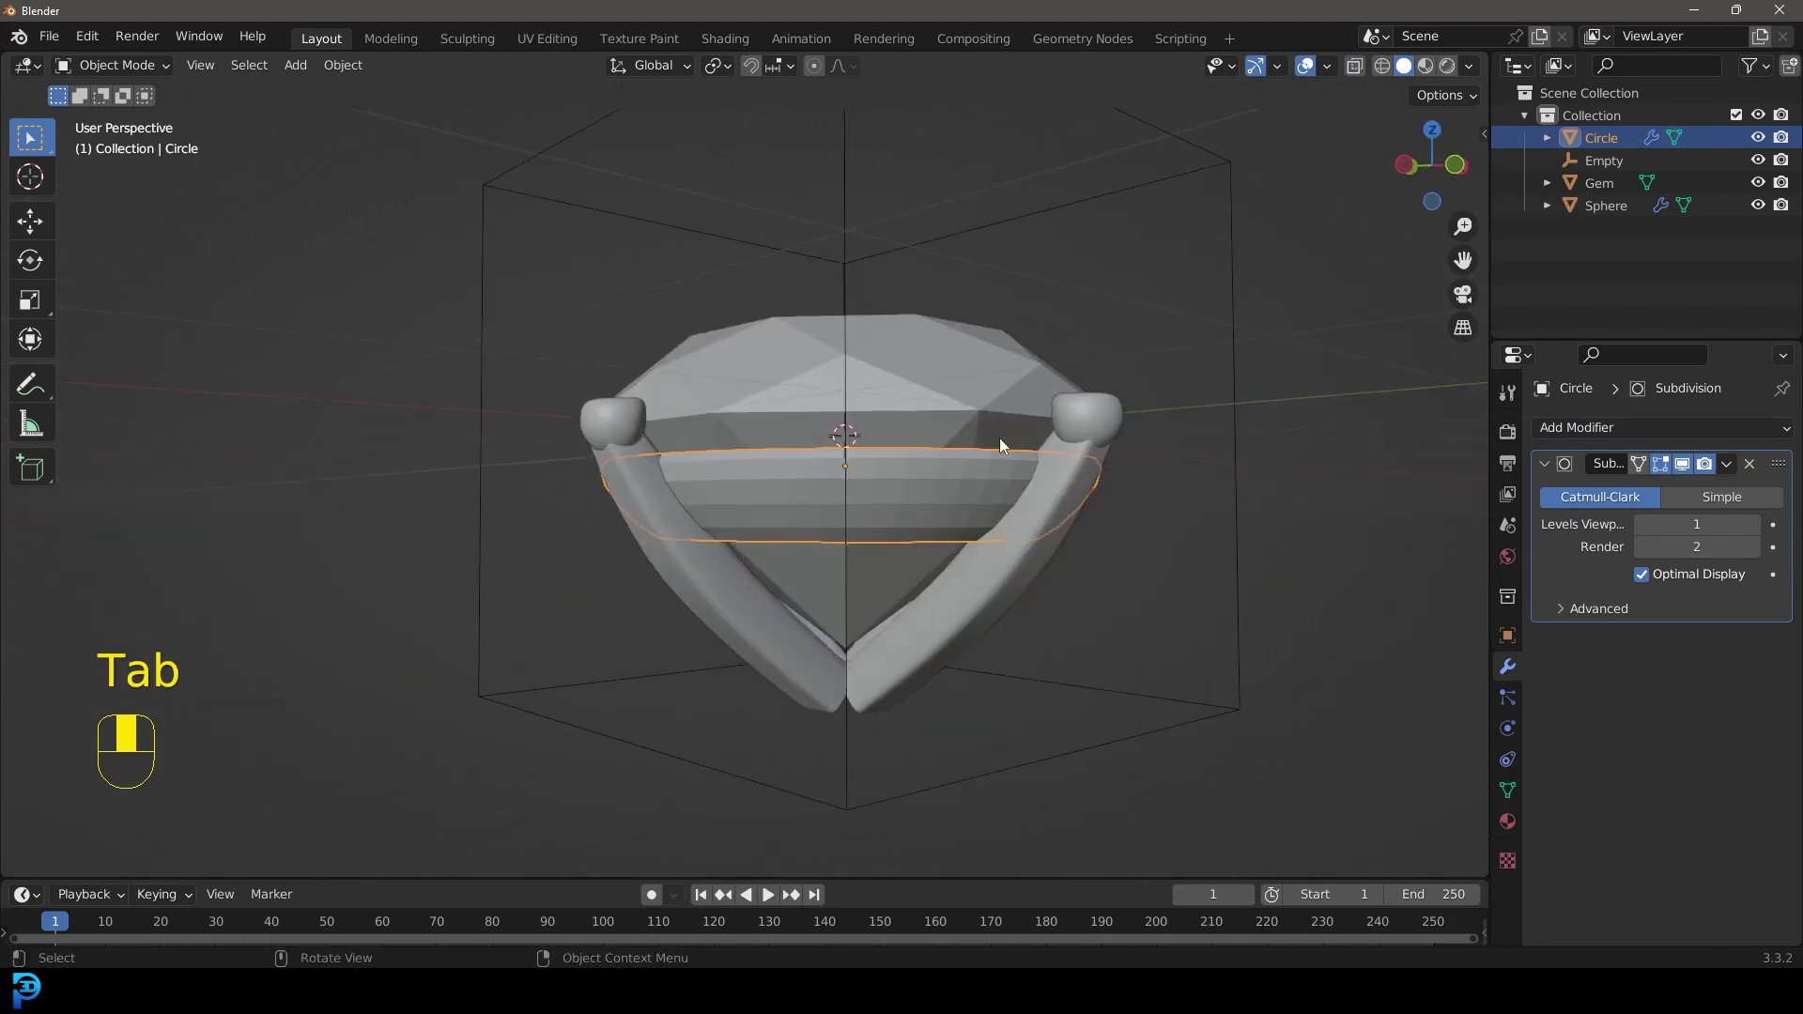
drag(975, 455, 532, 273)
- Select every object and move the whole setting up about 1.49 m along Z
key(KP_1)
key(alt+a)
key(g)
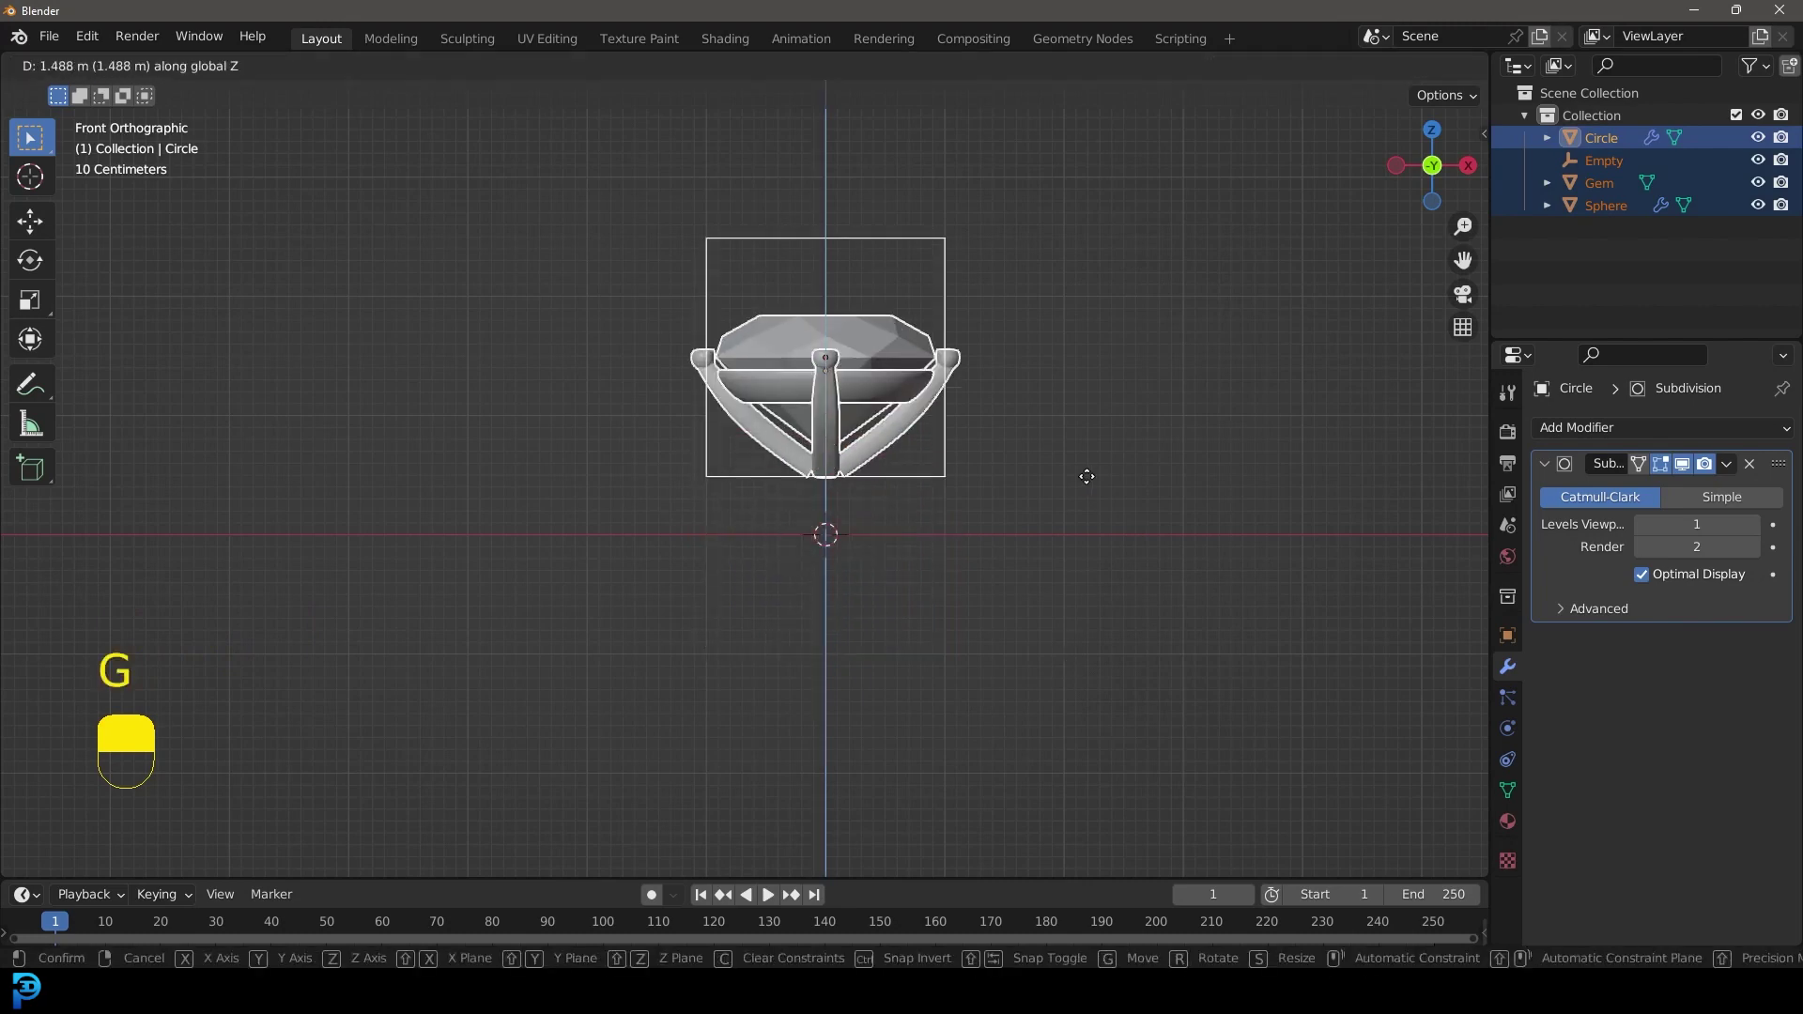
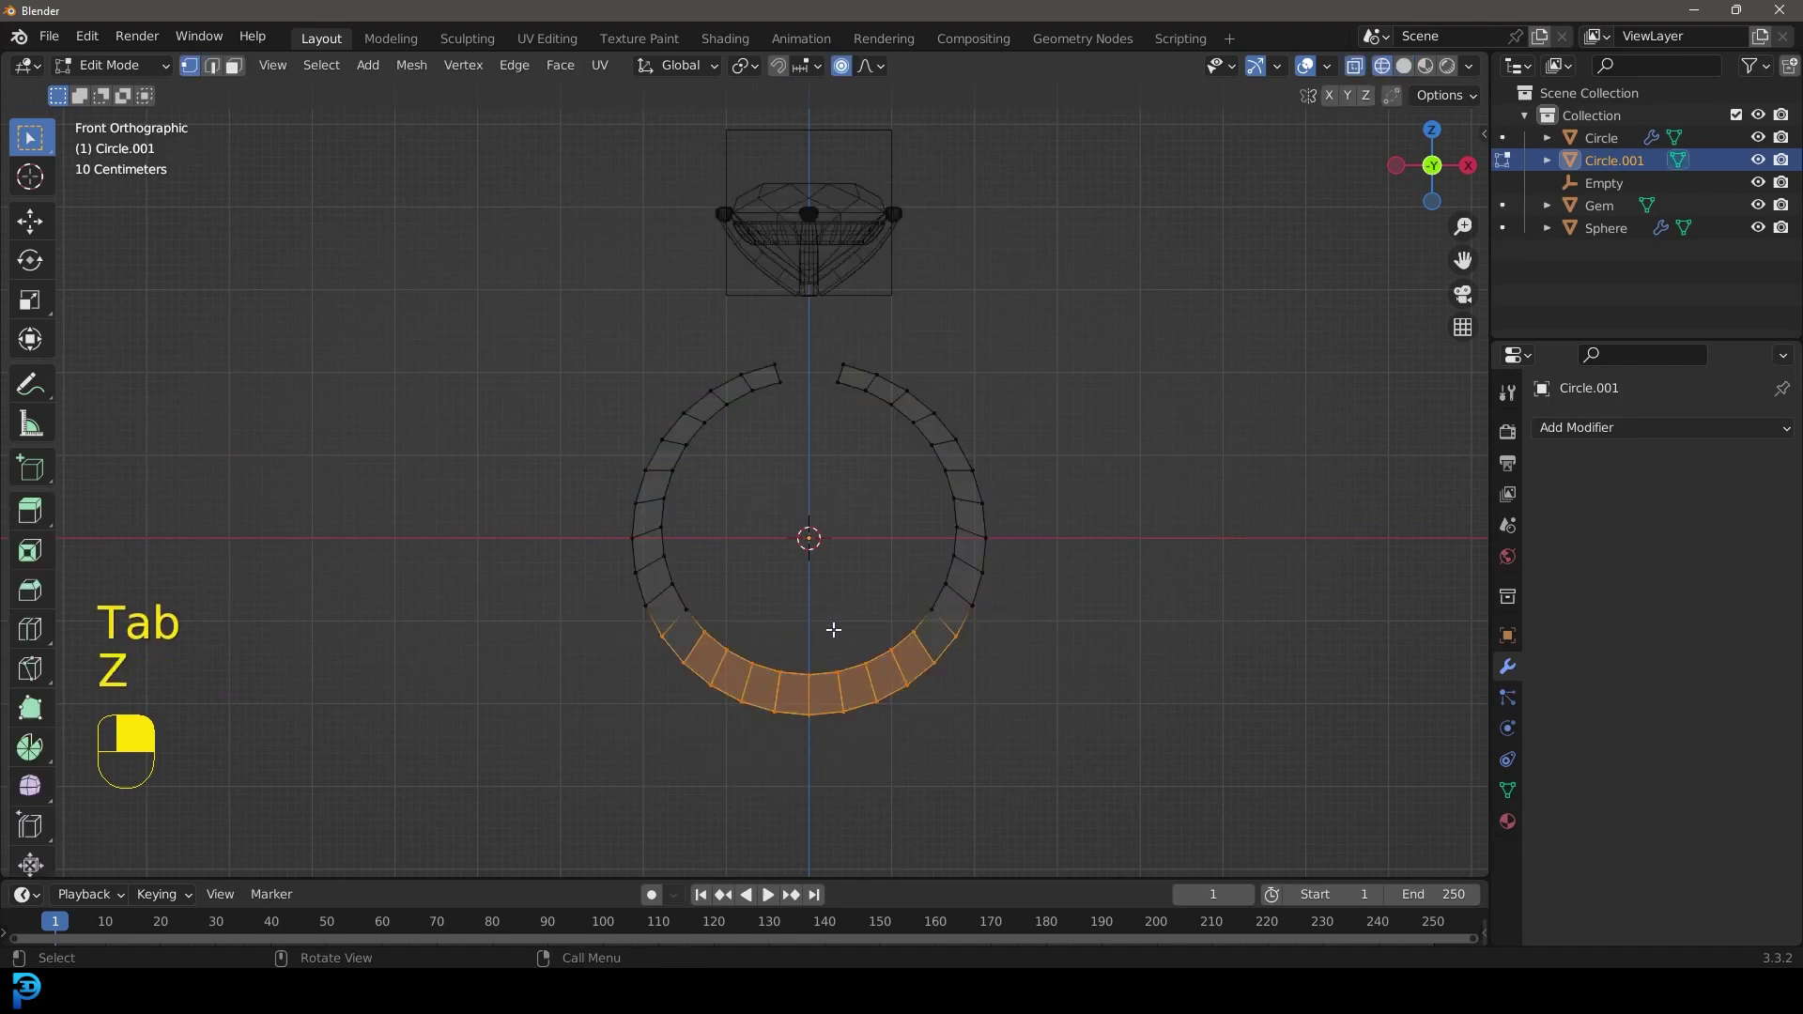
- Center the view on the ring shank before mirroring and subdividing it
key(alt+a)
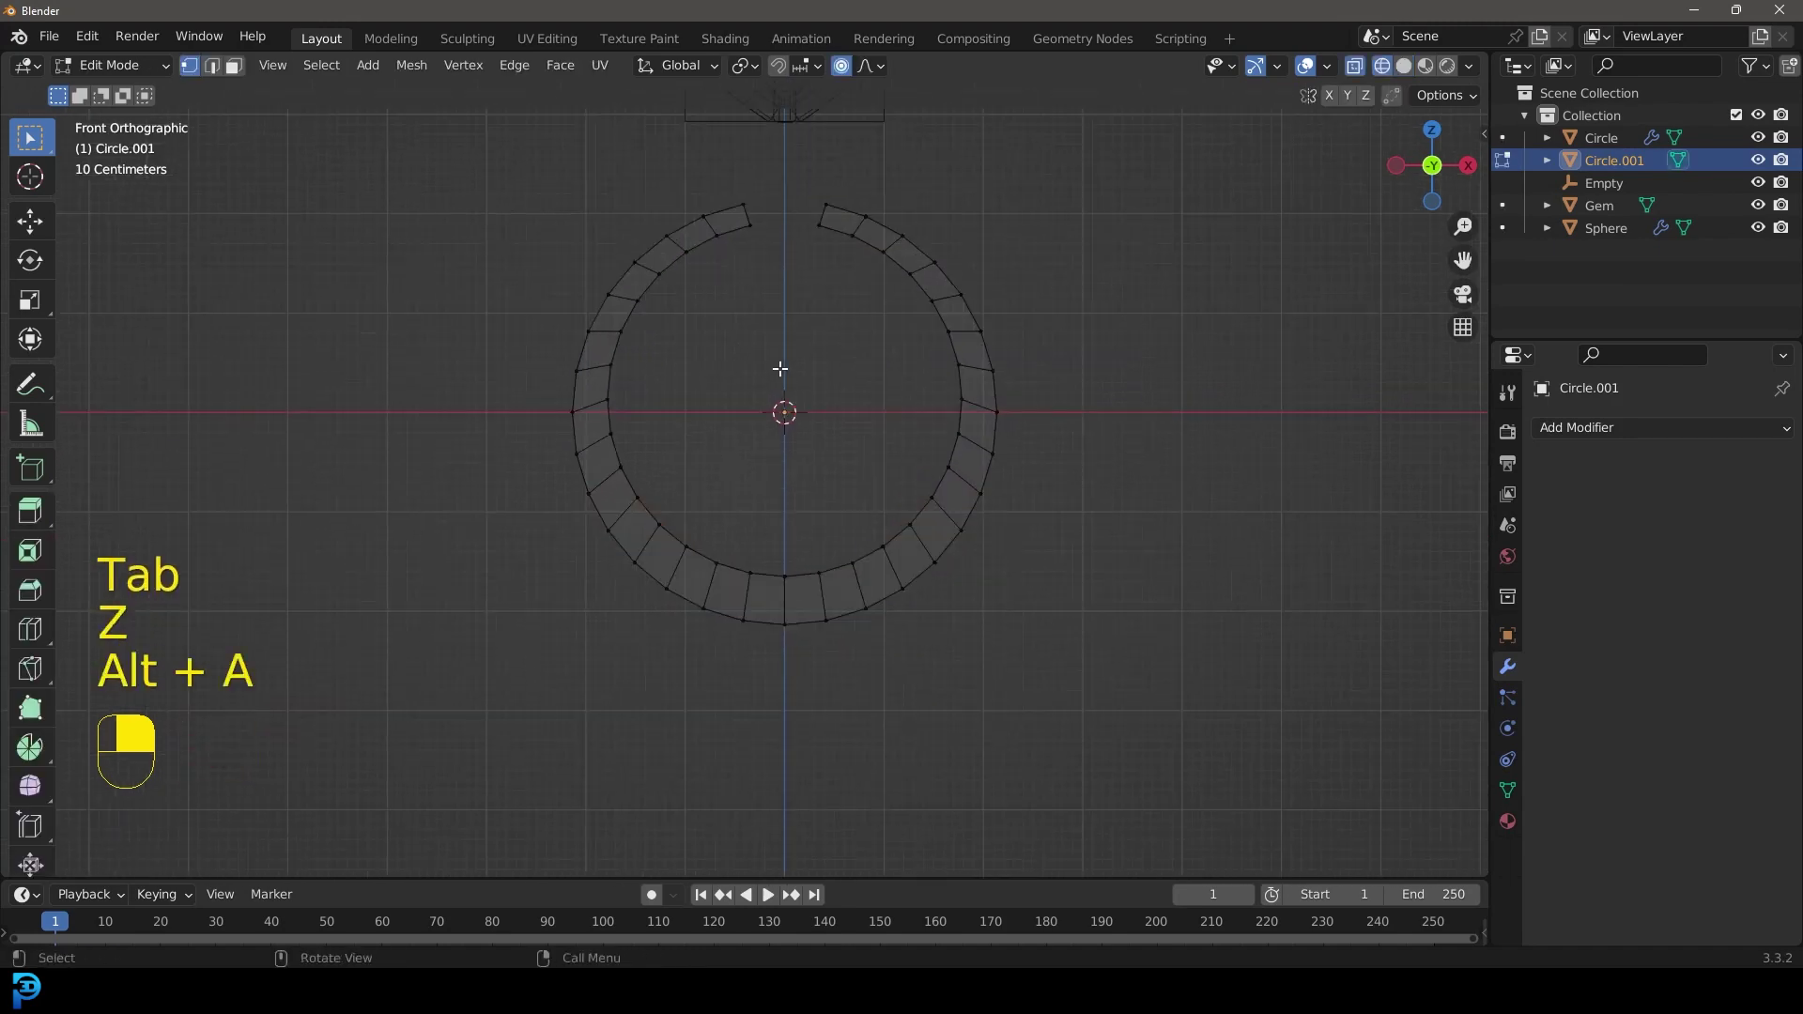
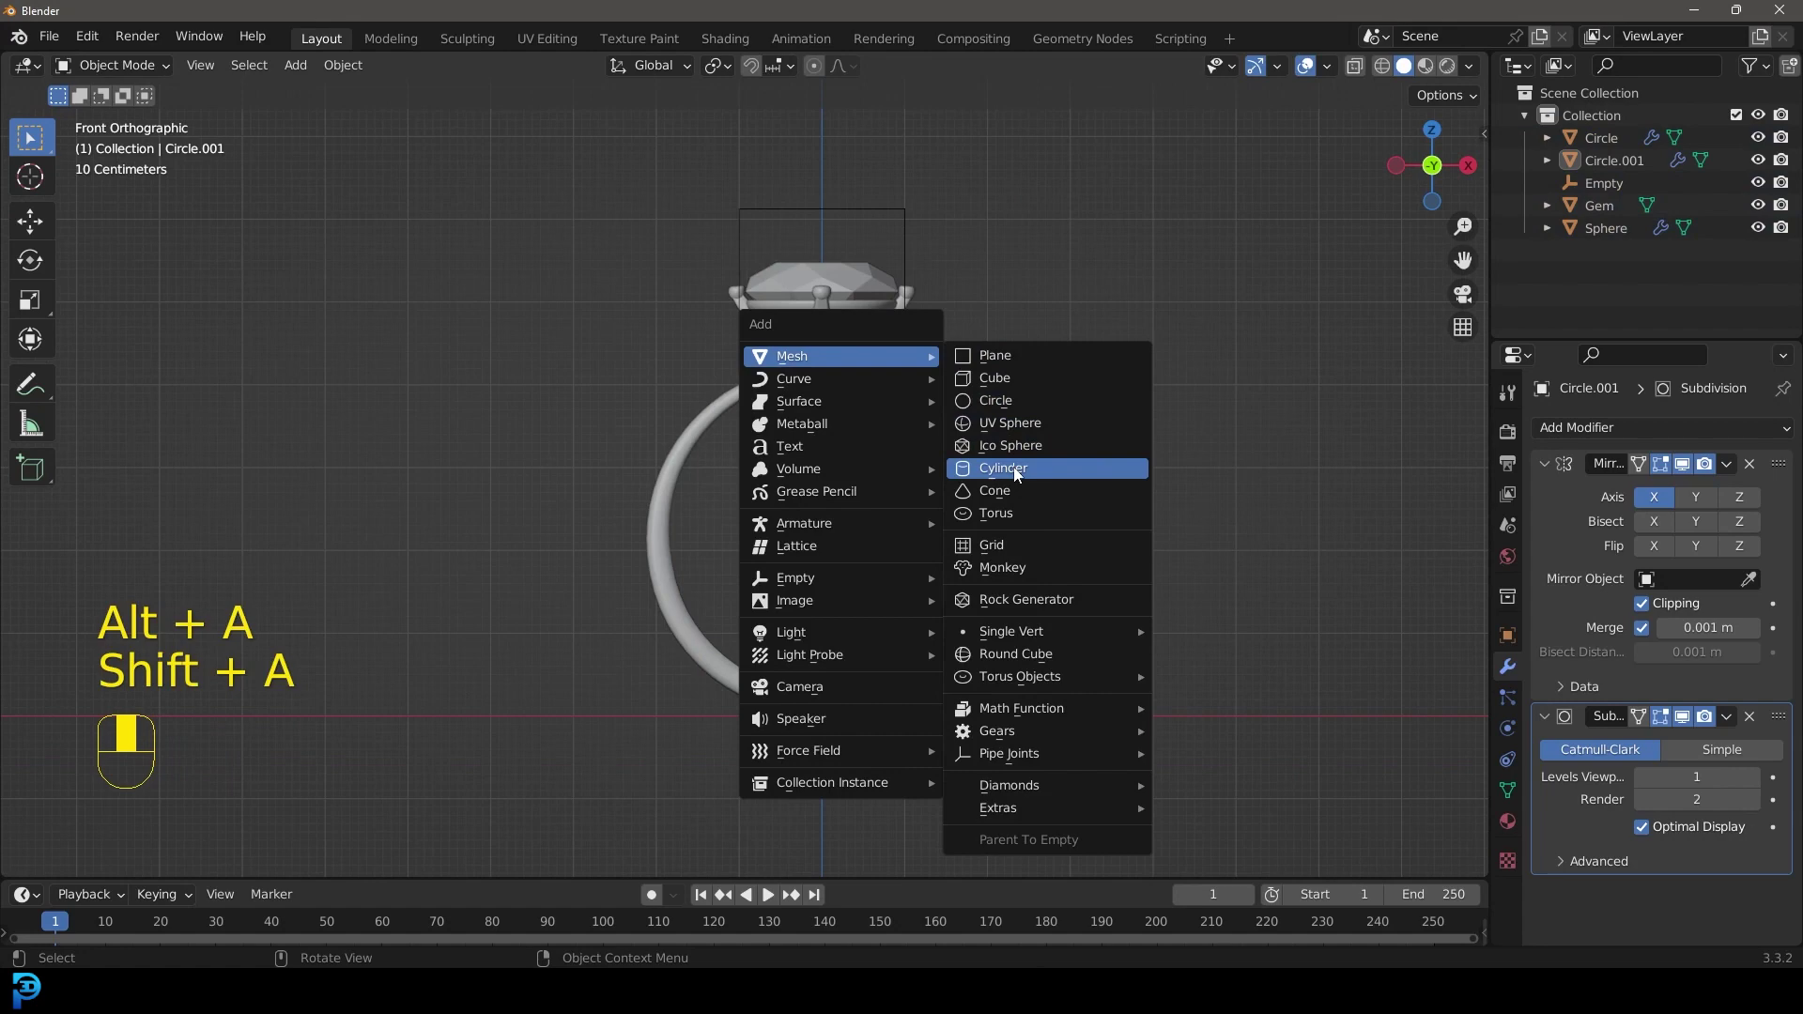
- Position the cylinder under the gem, inset its top face and extrude it down into a seat
key(g)
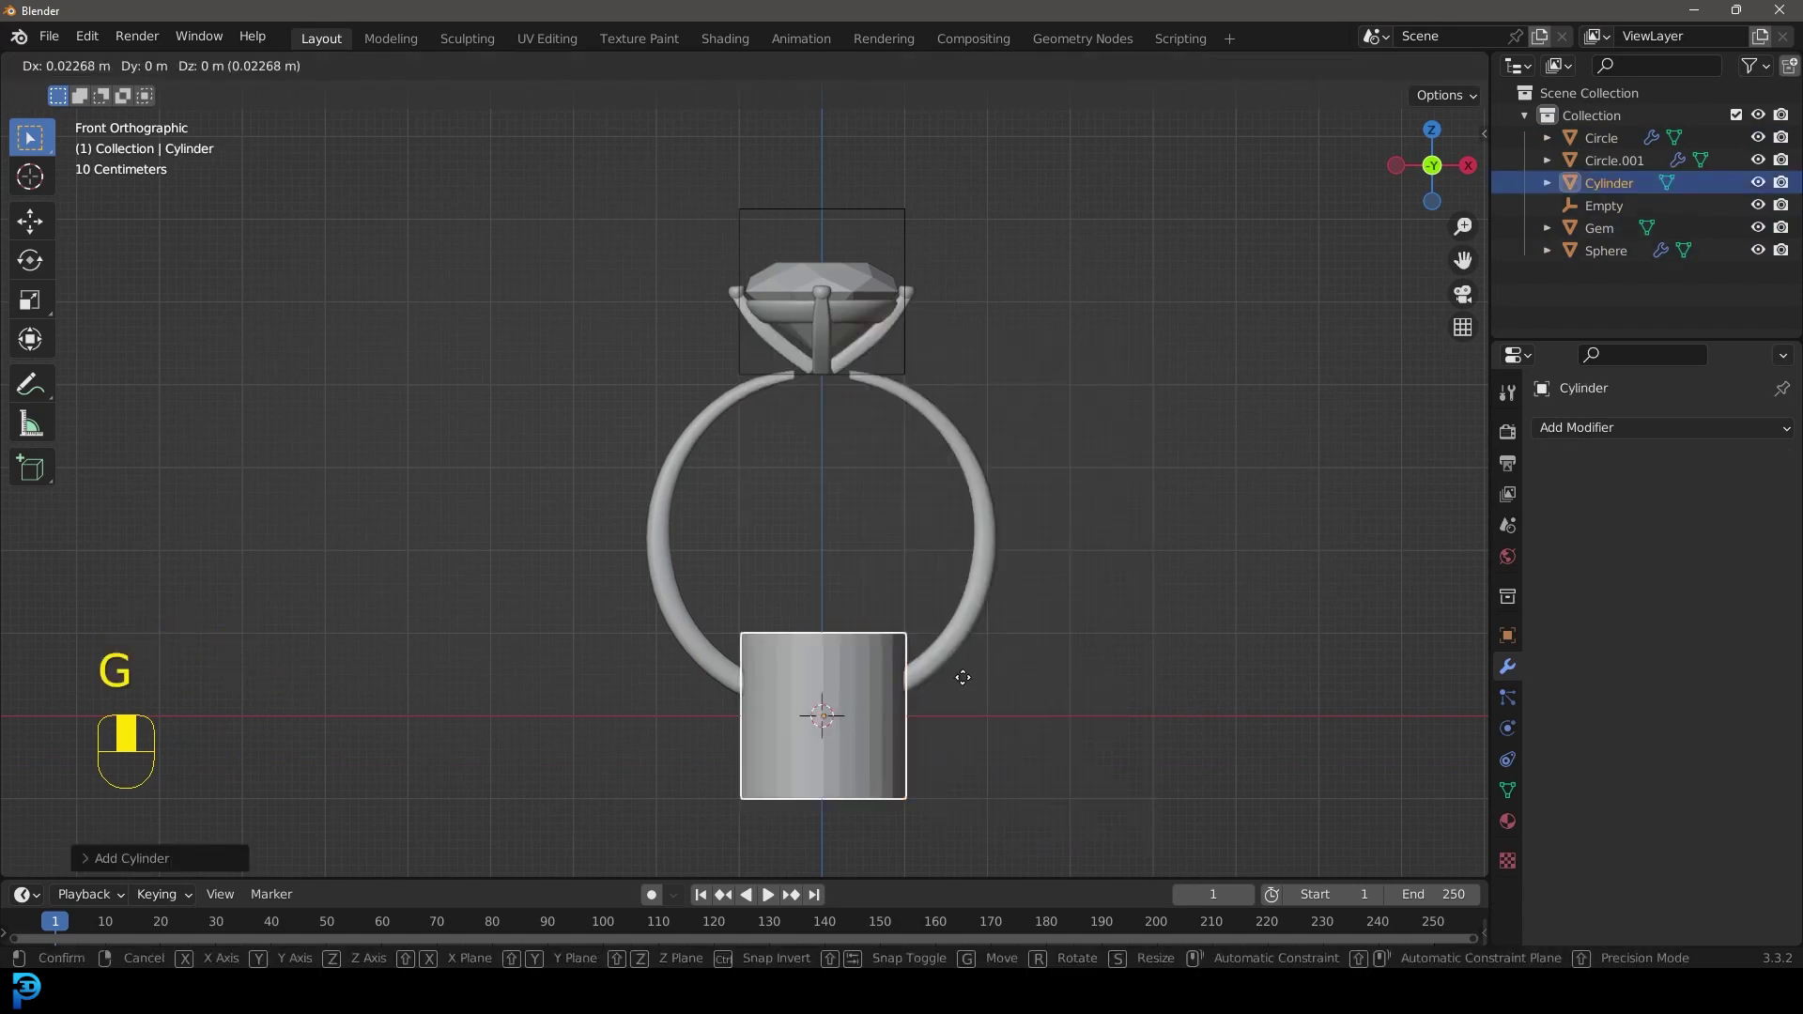
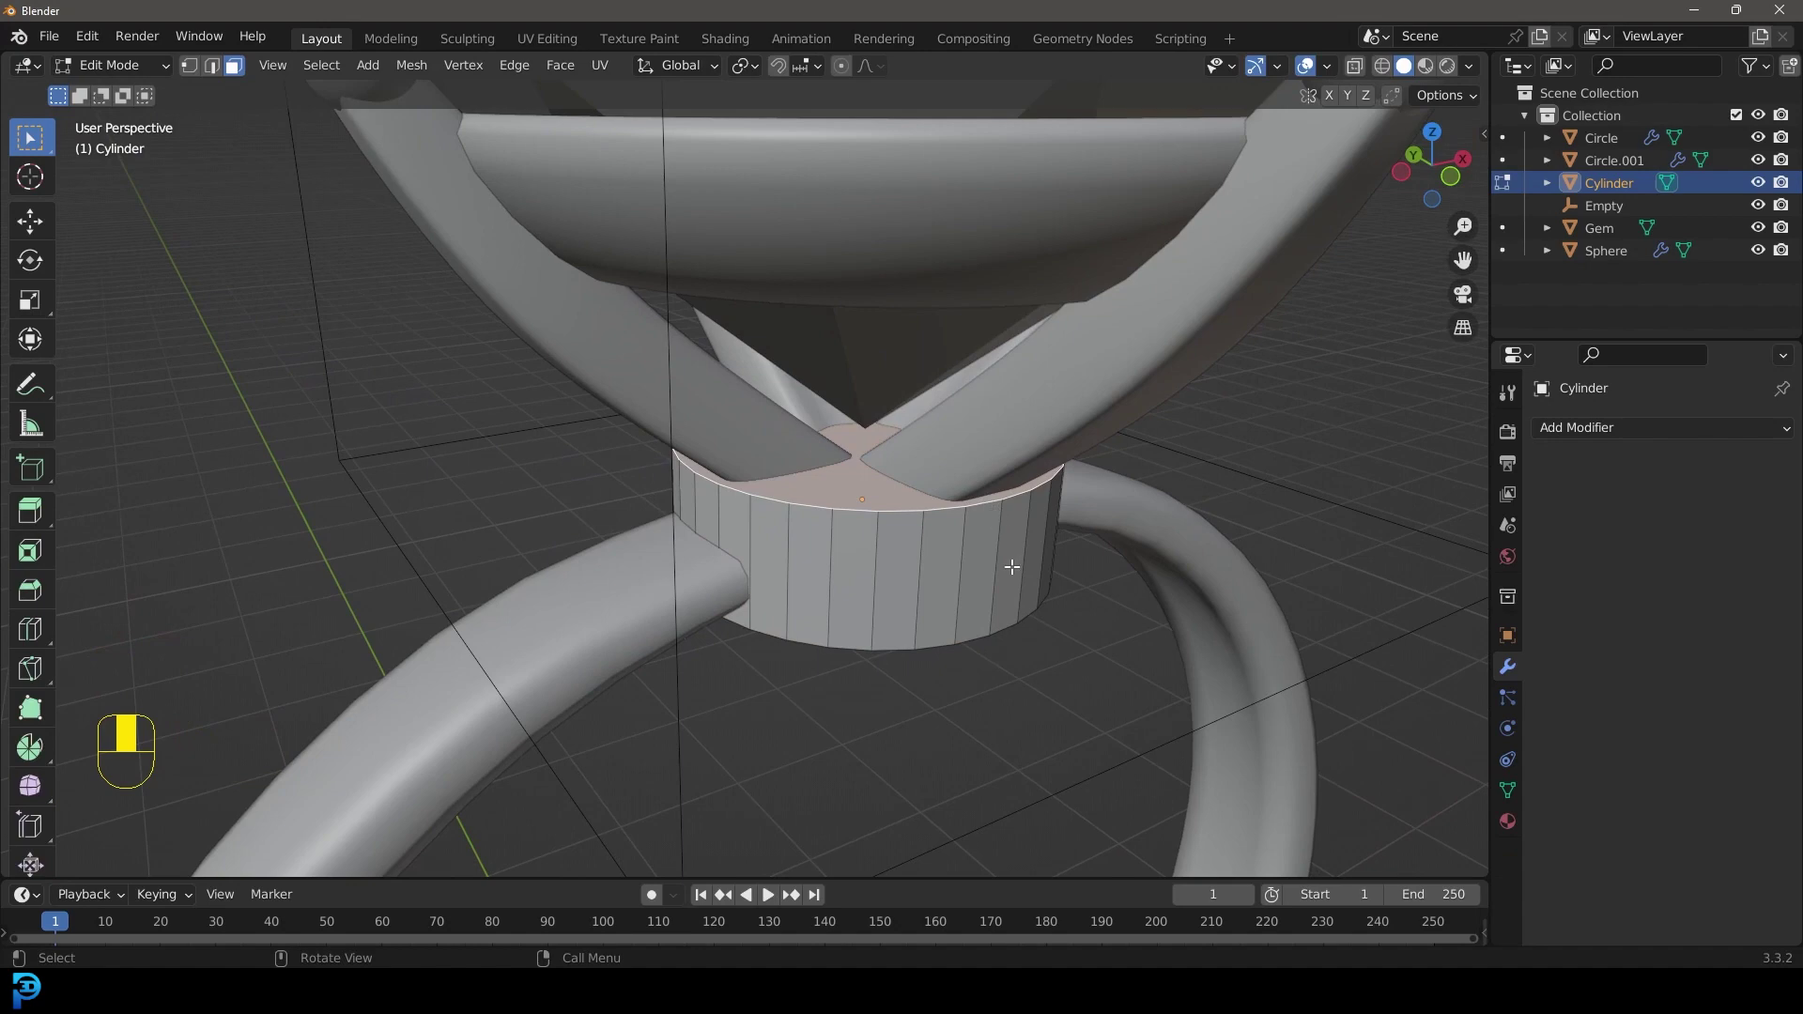
key(e)
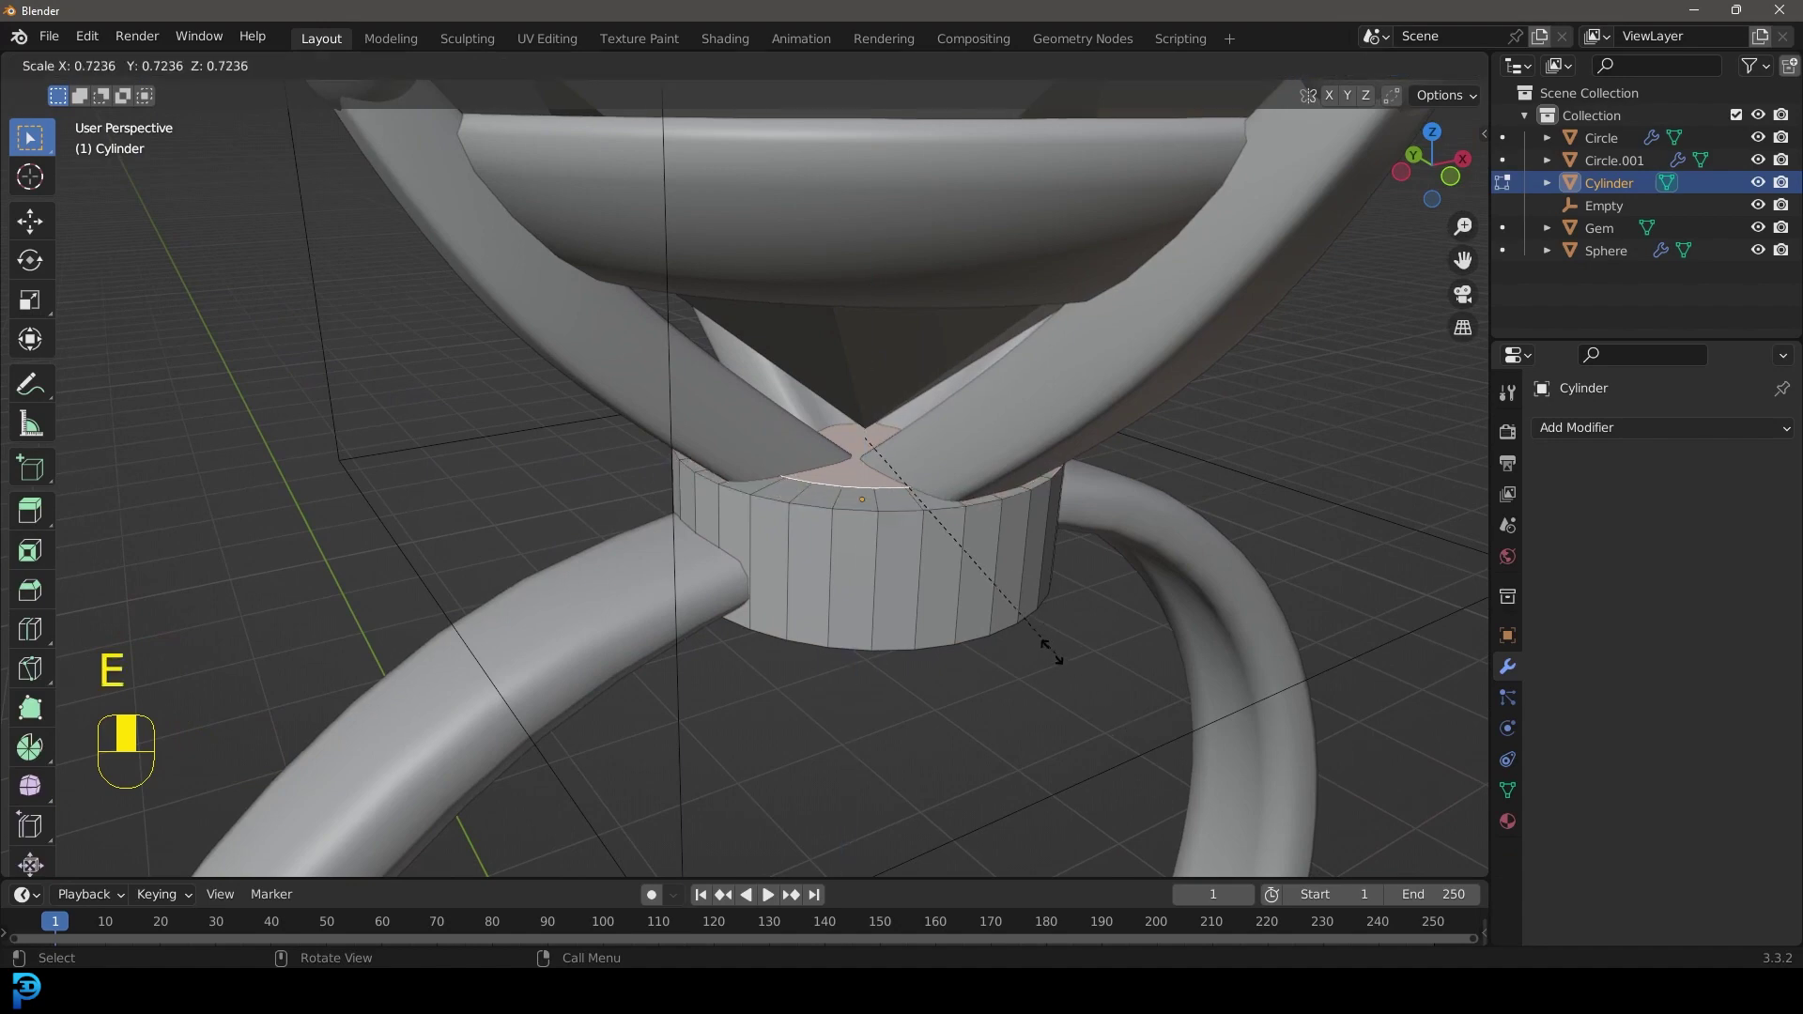
key(e)
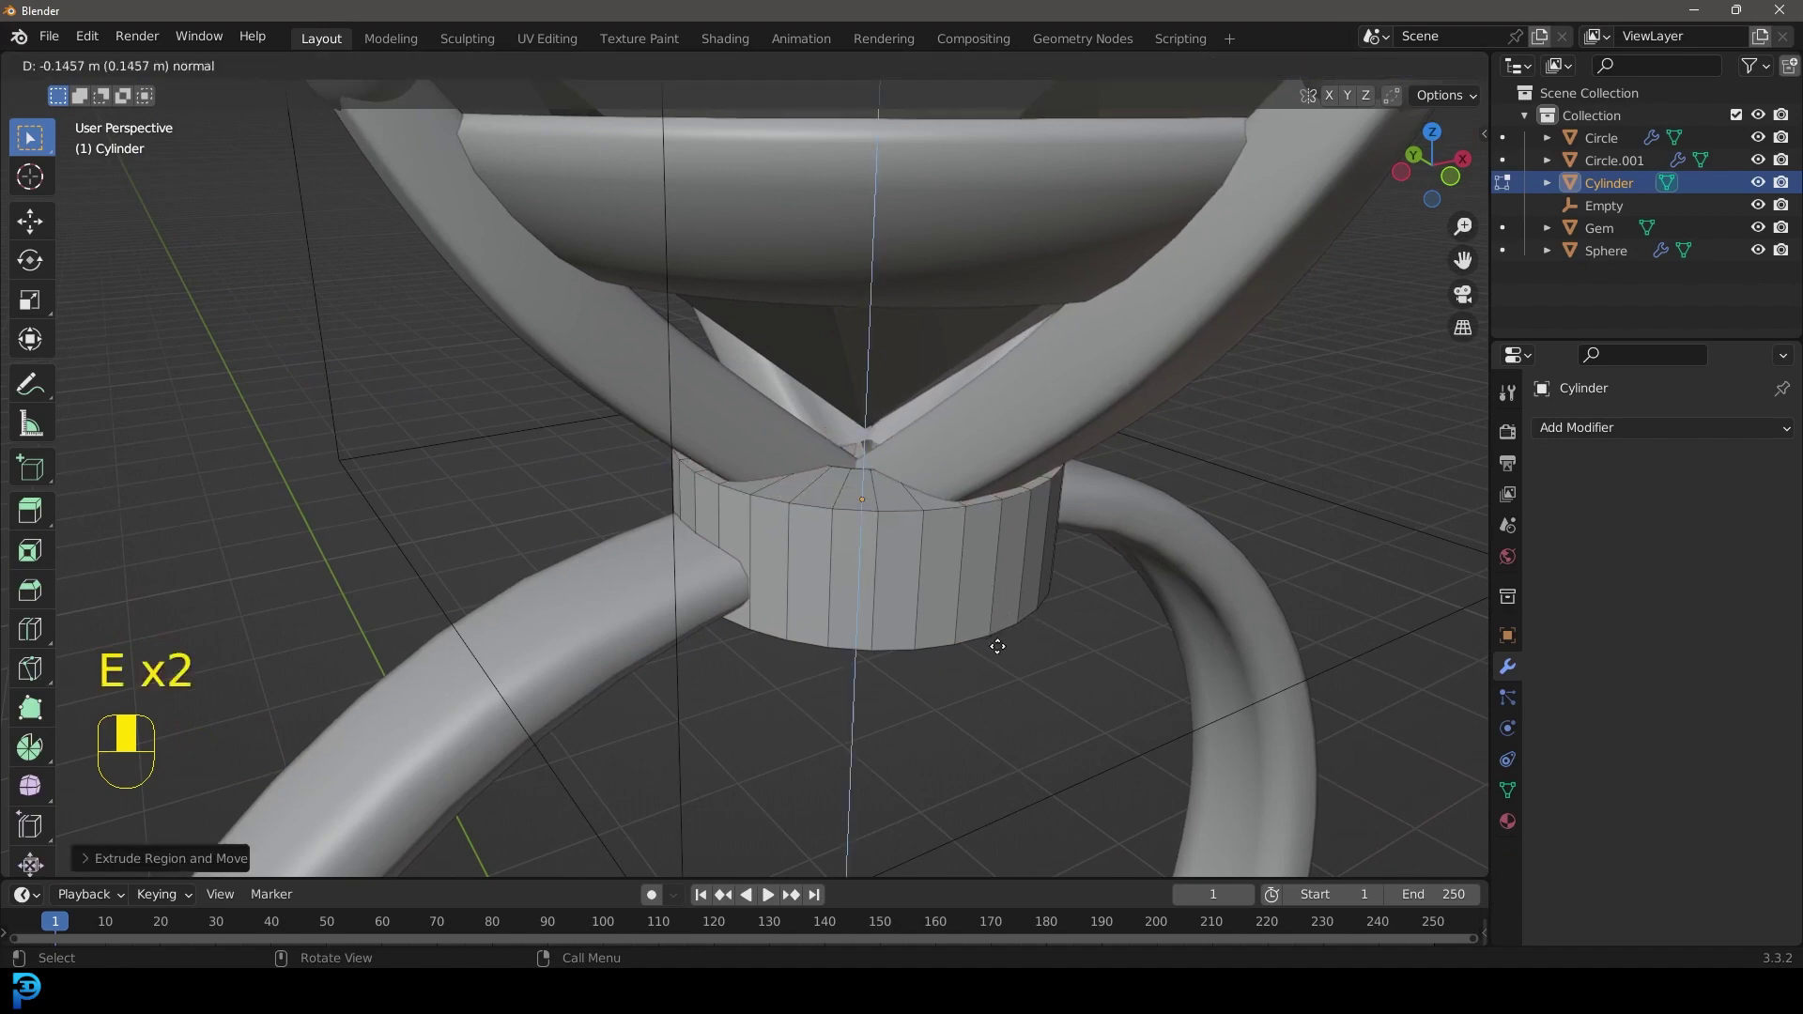
key(z)
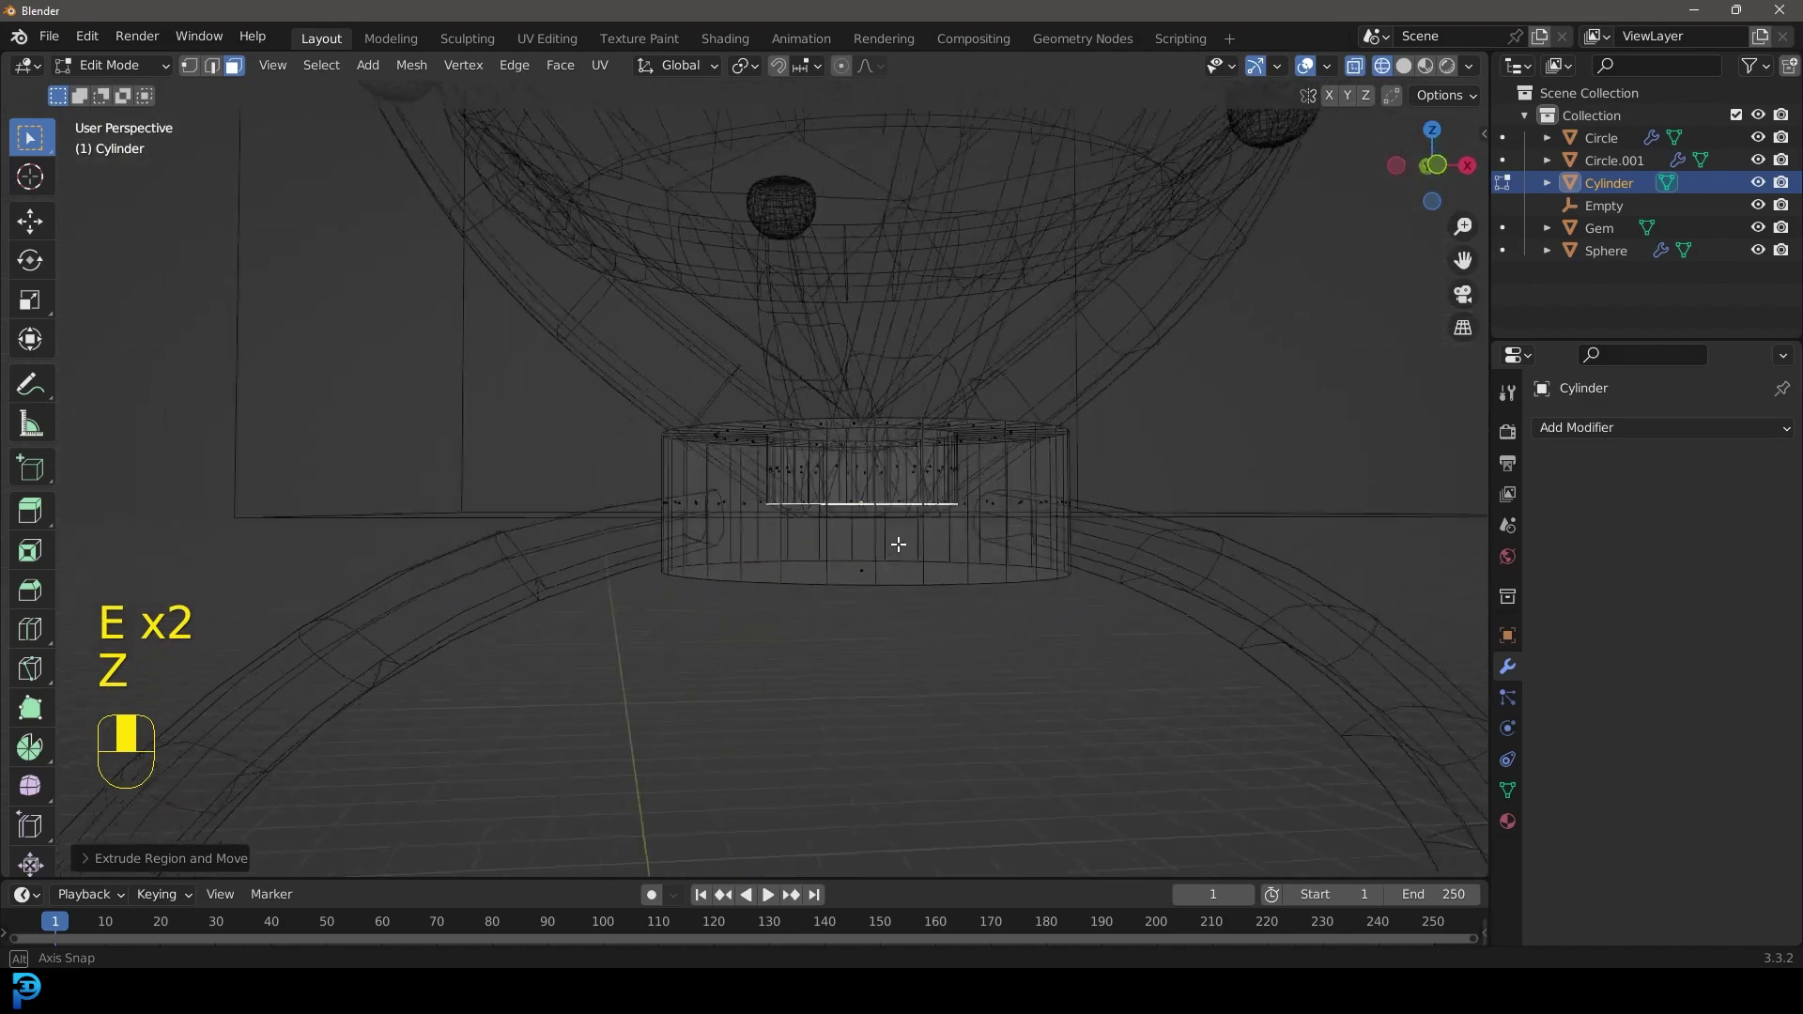
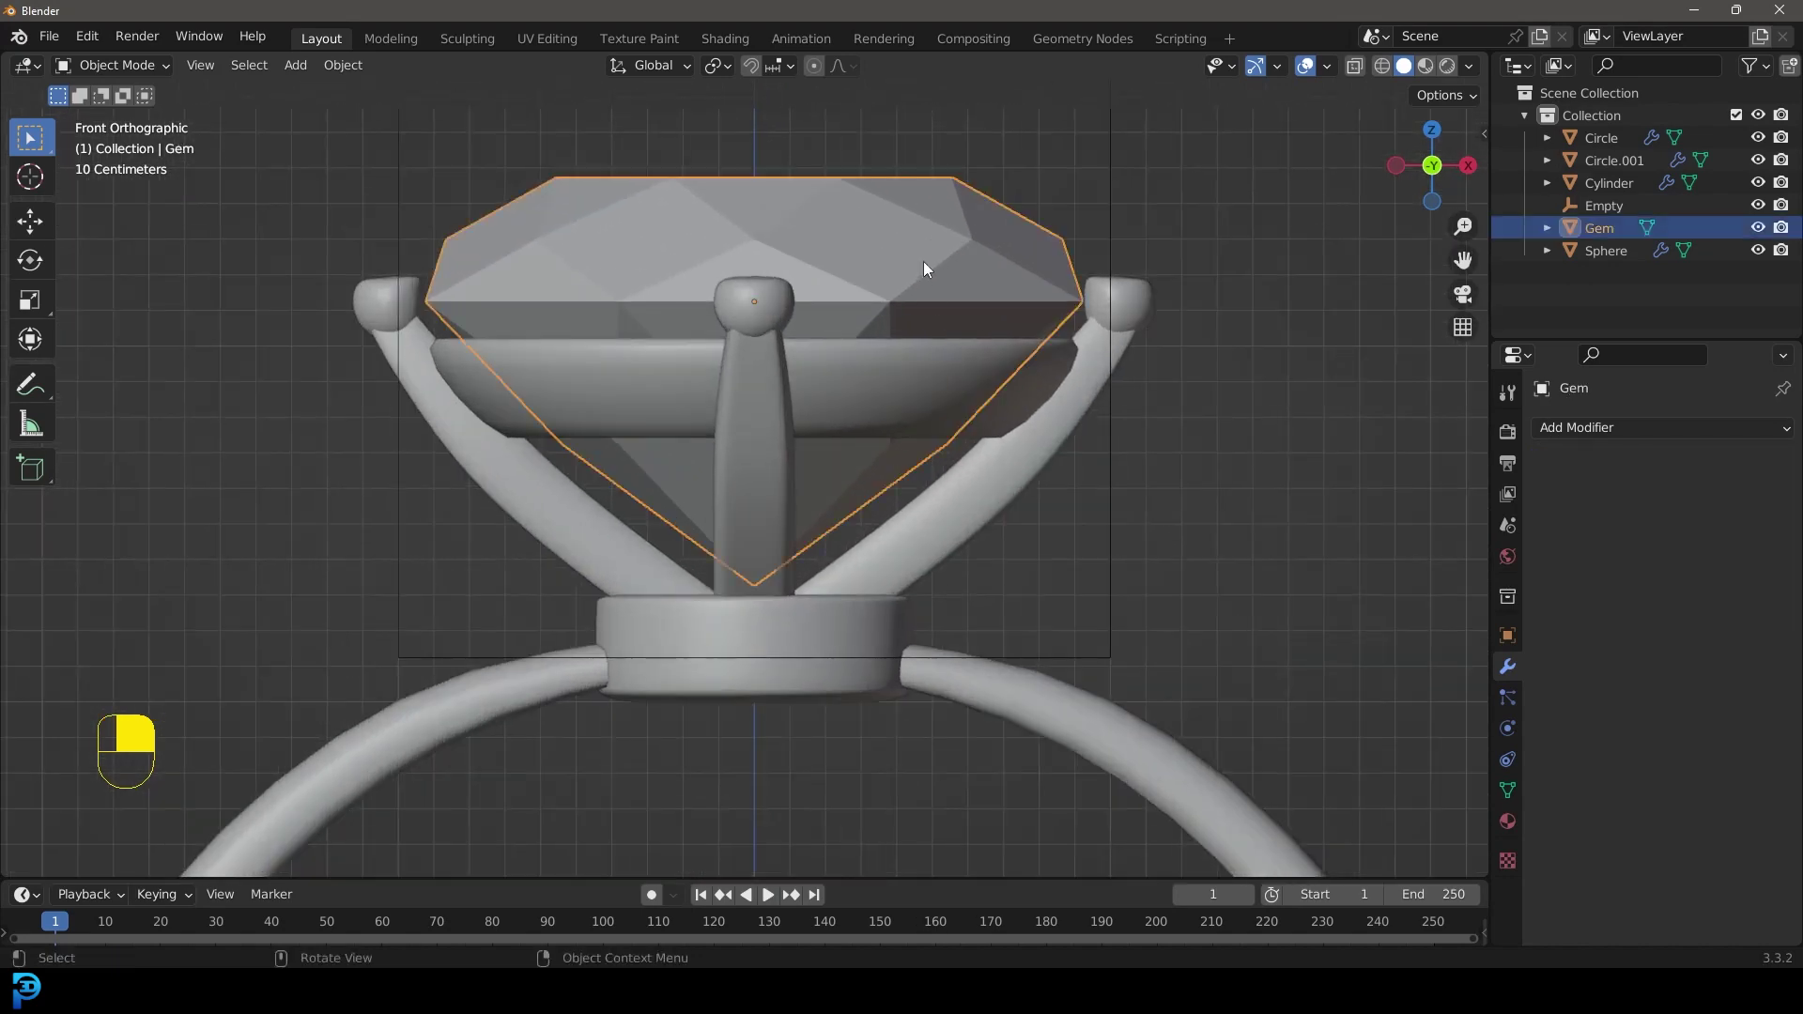
- Move the gem down along Z so it rests between the prong tips
key(g)
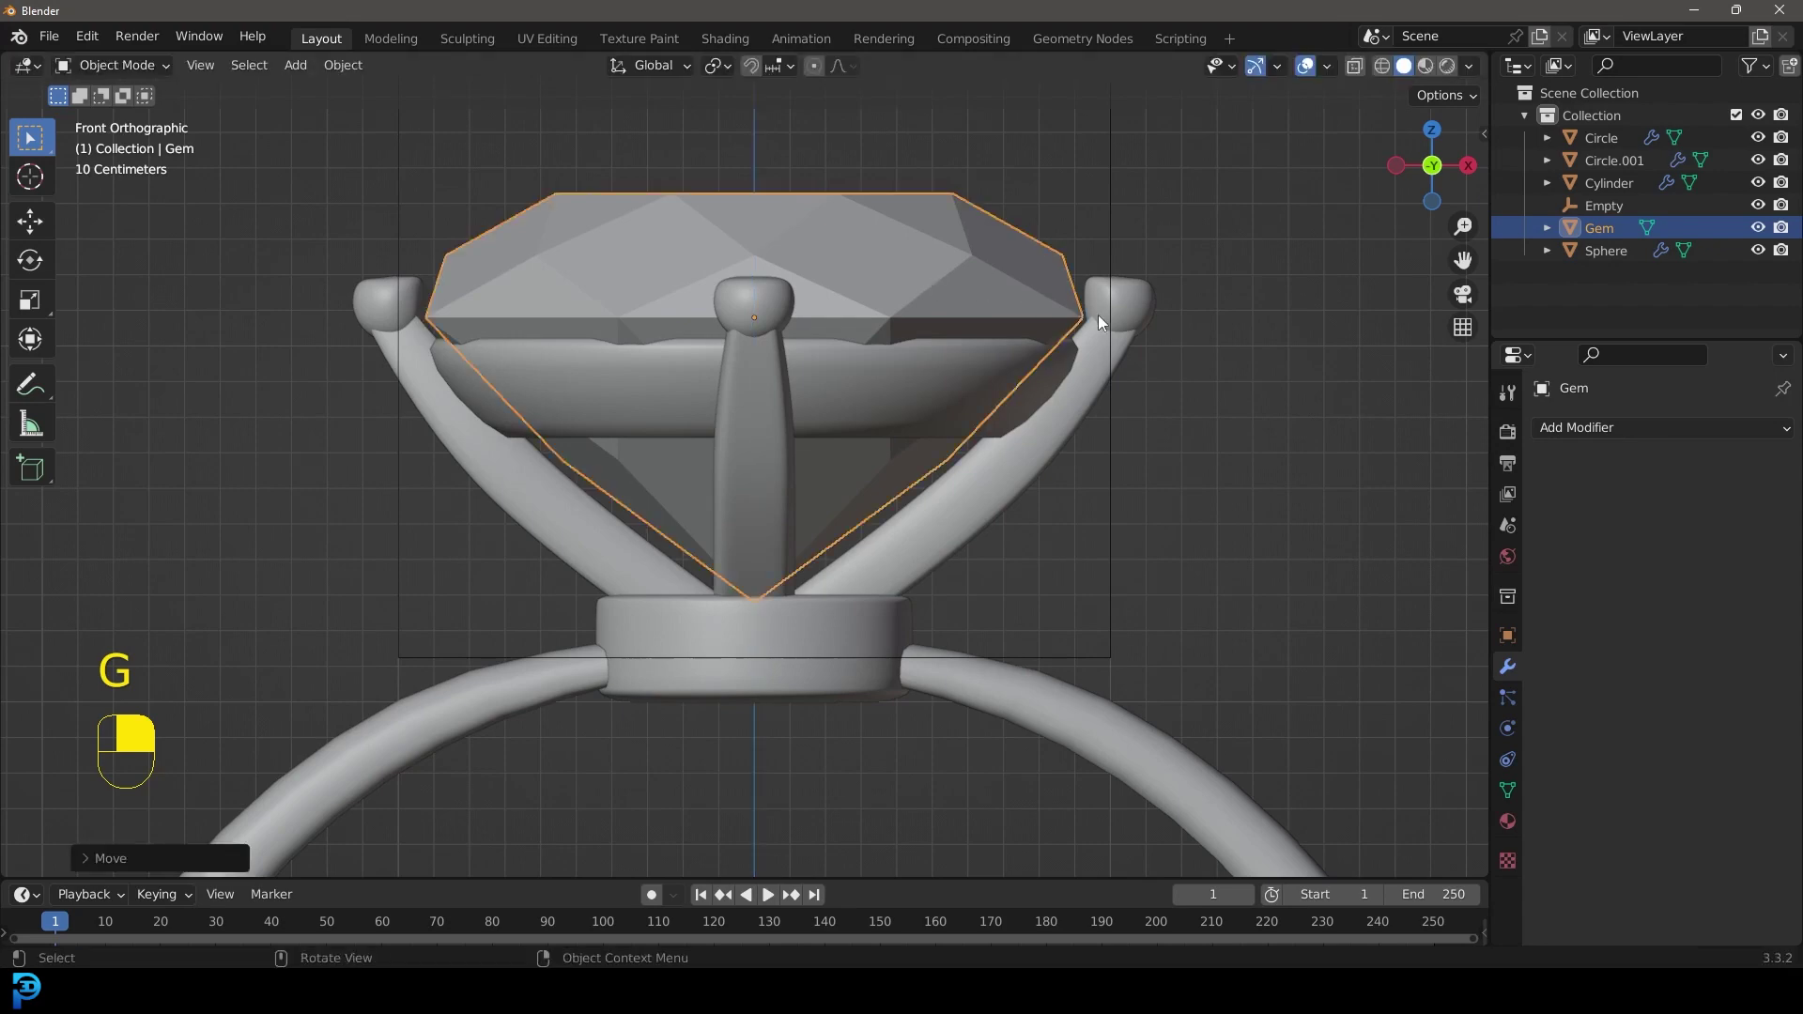
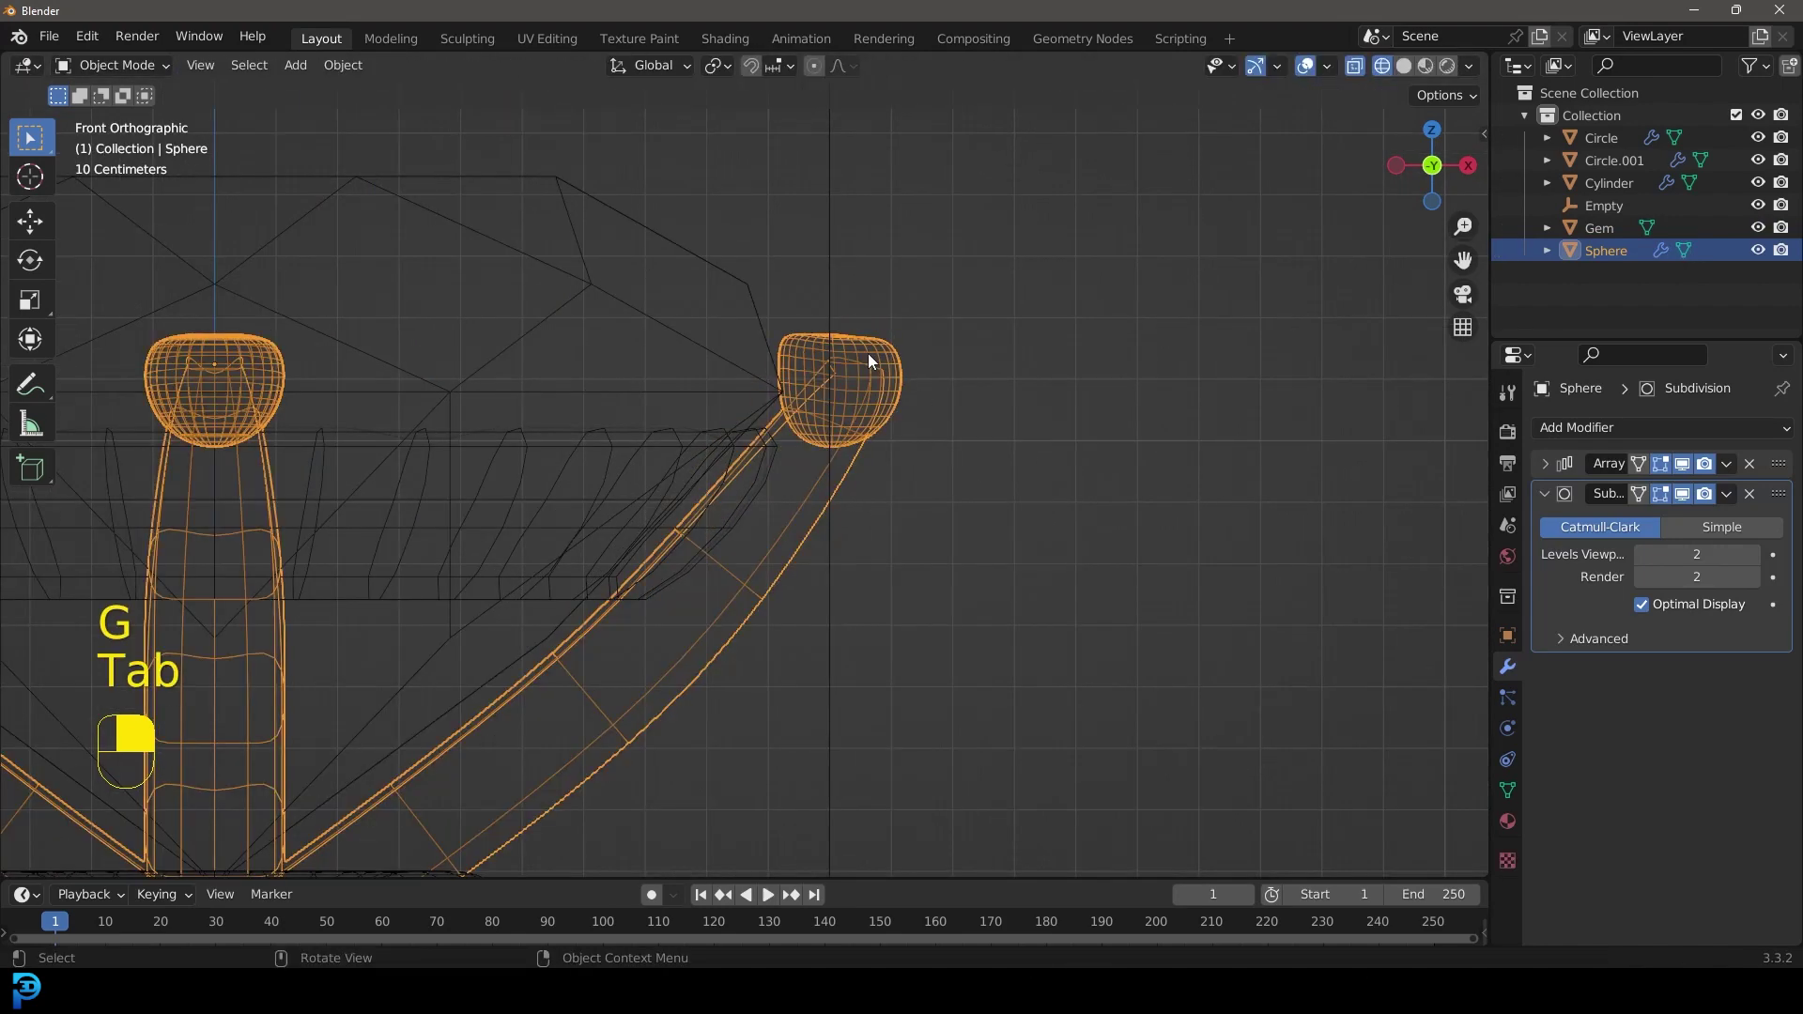
- Raise the prong tips slightly along Z in Edit Mode and check them around the ring
key(Tab)
key(g)
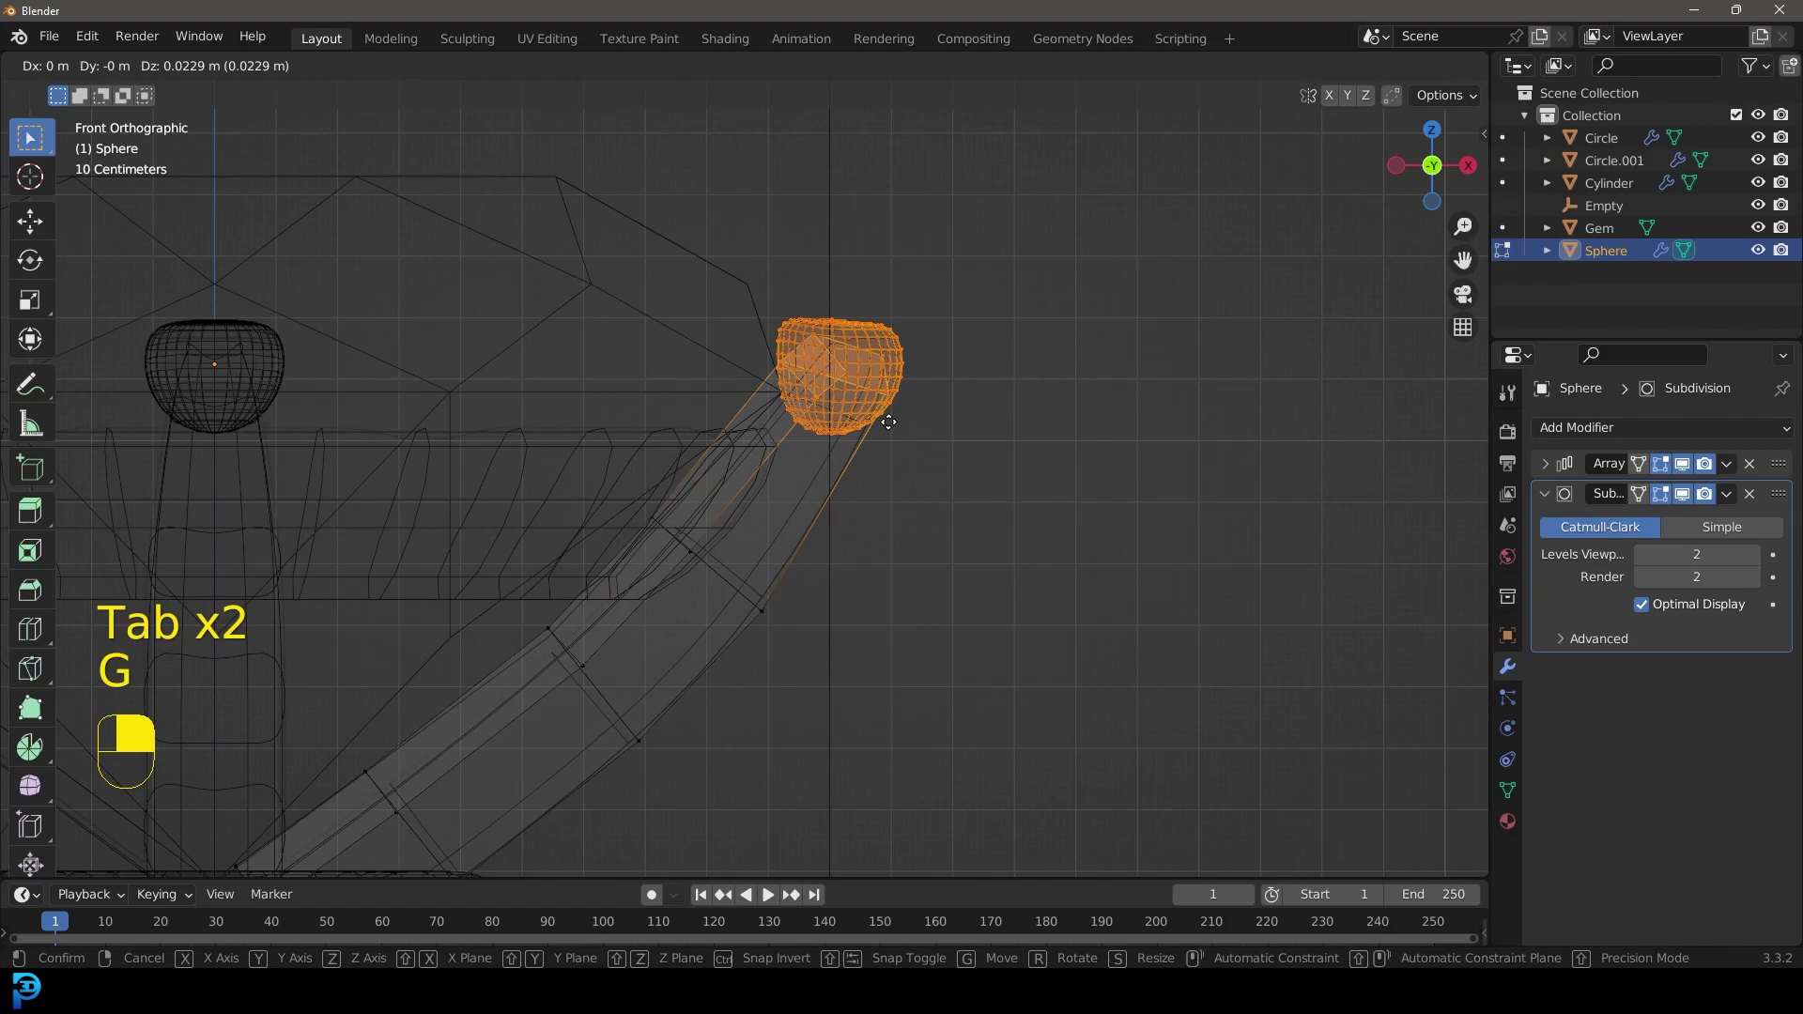
key(Tab)
key(z)
drag(904, 390, 710, 439)
drag(710, 439, 866, 458)
- Add a cube-shaped empty at the world origin beneath the ring
key(alt+a)
key(shift+a)
key(ctrl+i)
key(g)
drag(866, 458, 912, 420)
- Parent all ring parts to Empty.001 as Object, keeping transforms
click(781, 588)
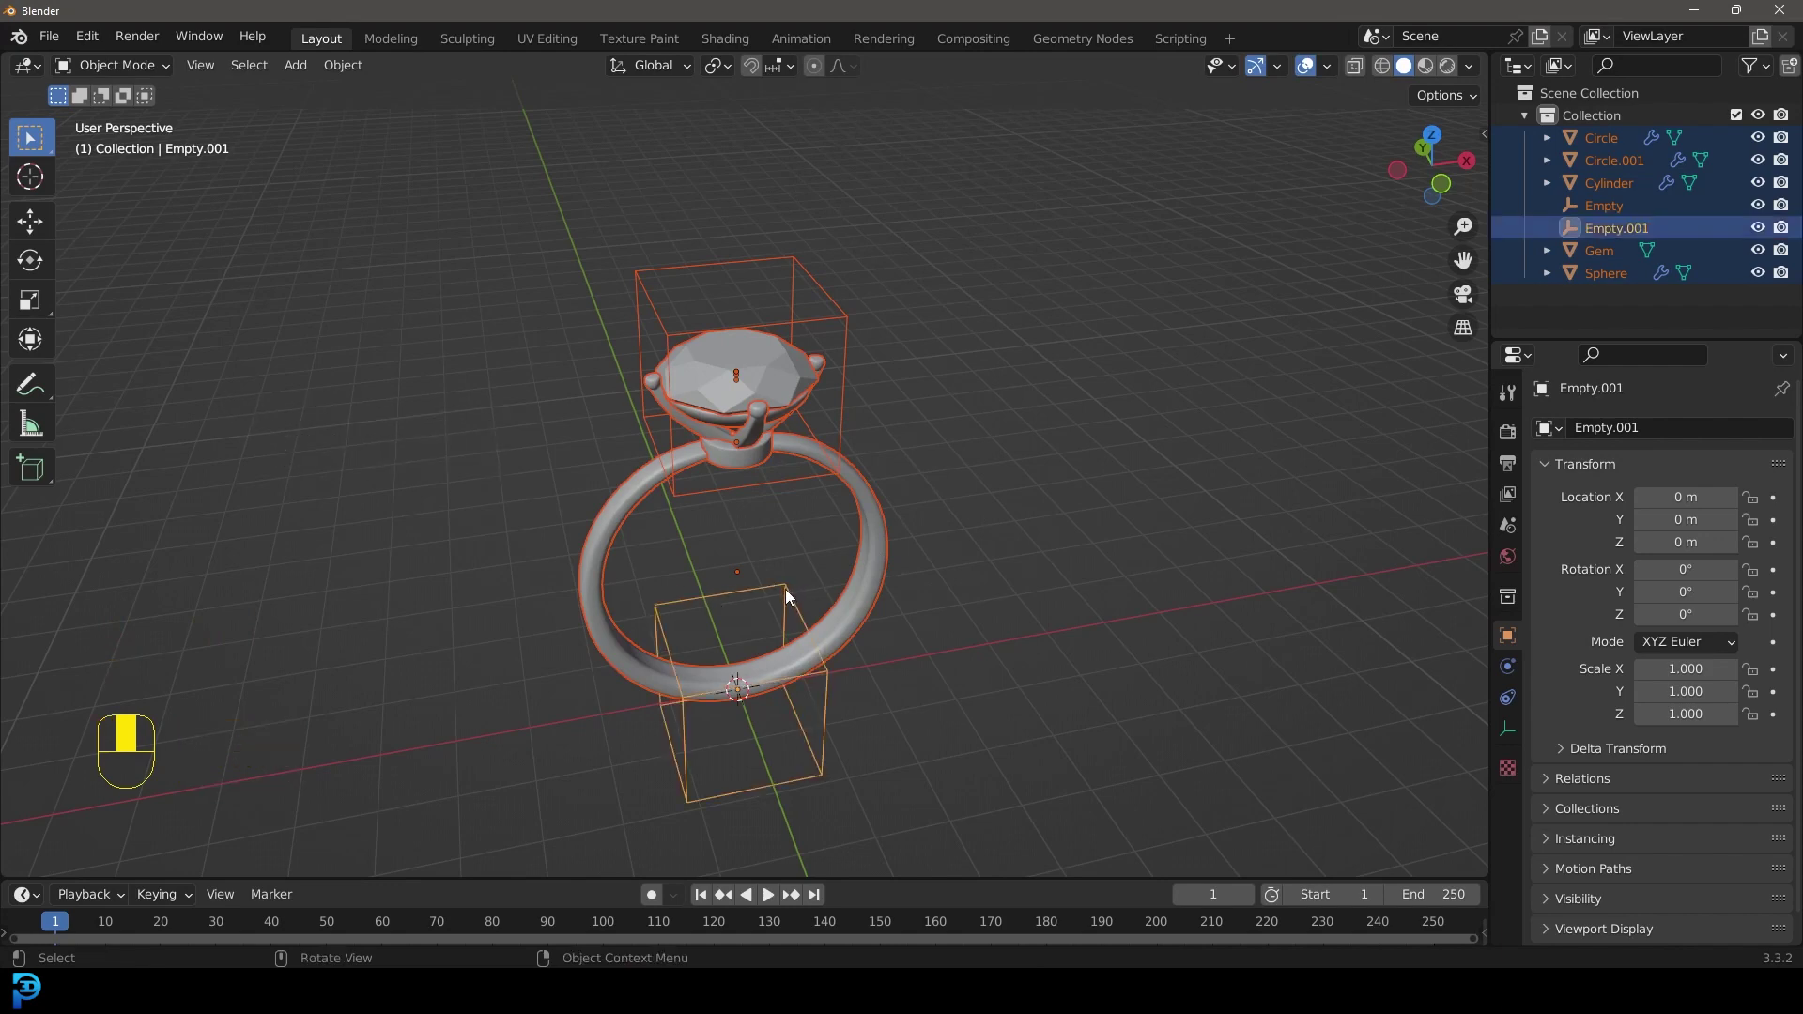
key(ctrl+p)
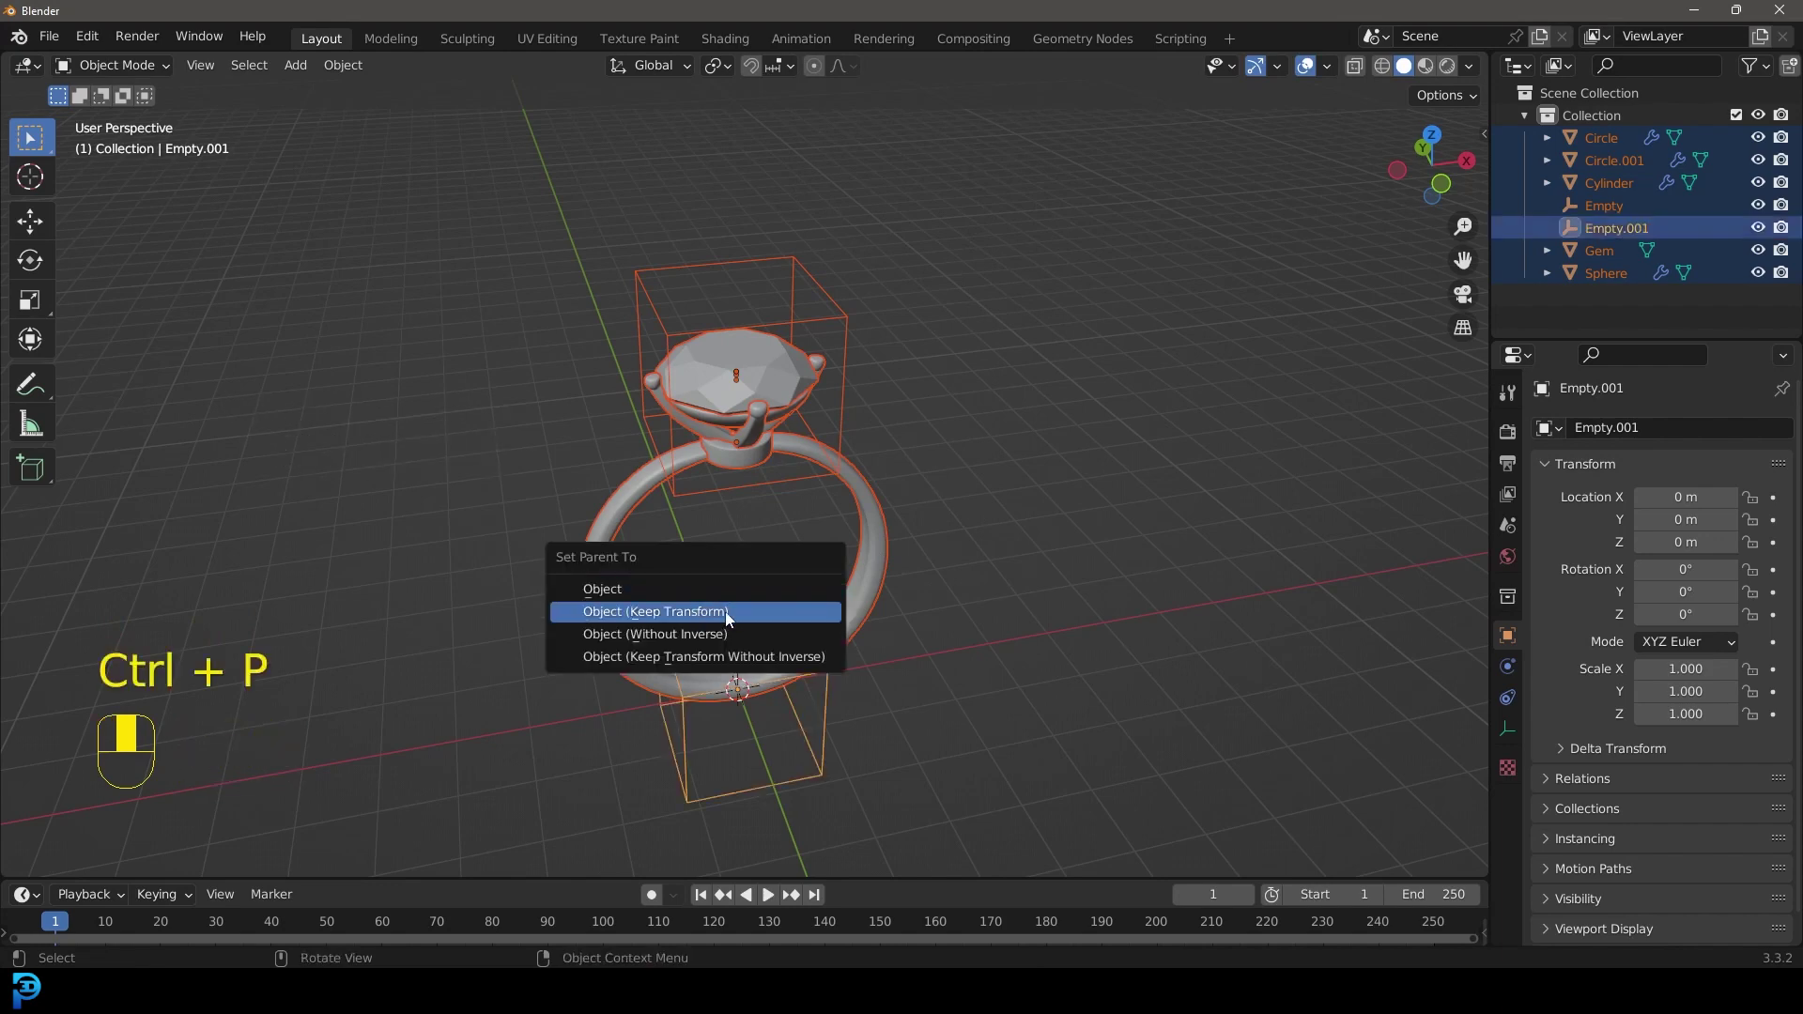
click(779, 594)
- Scale the empty to 0.1, shrinking the whole ring to a tenth of its size
drag(823, 599, 1185, 426)
key(s)
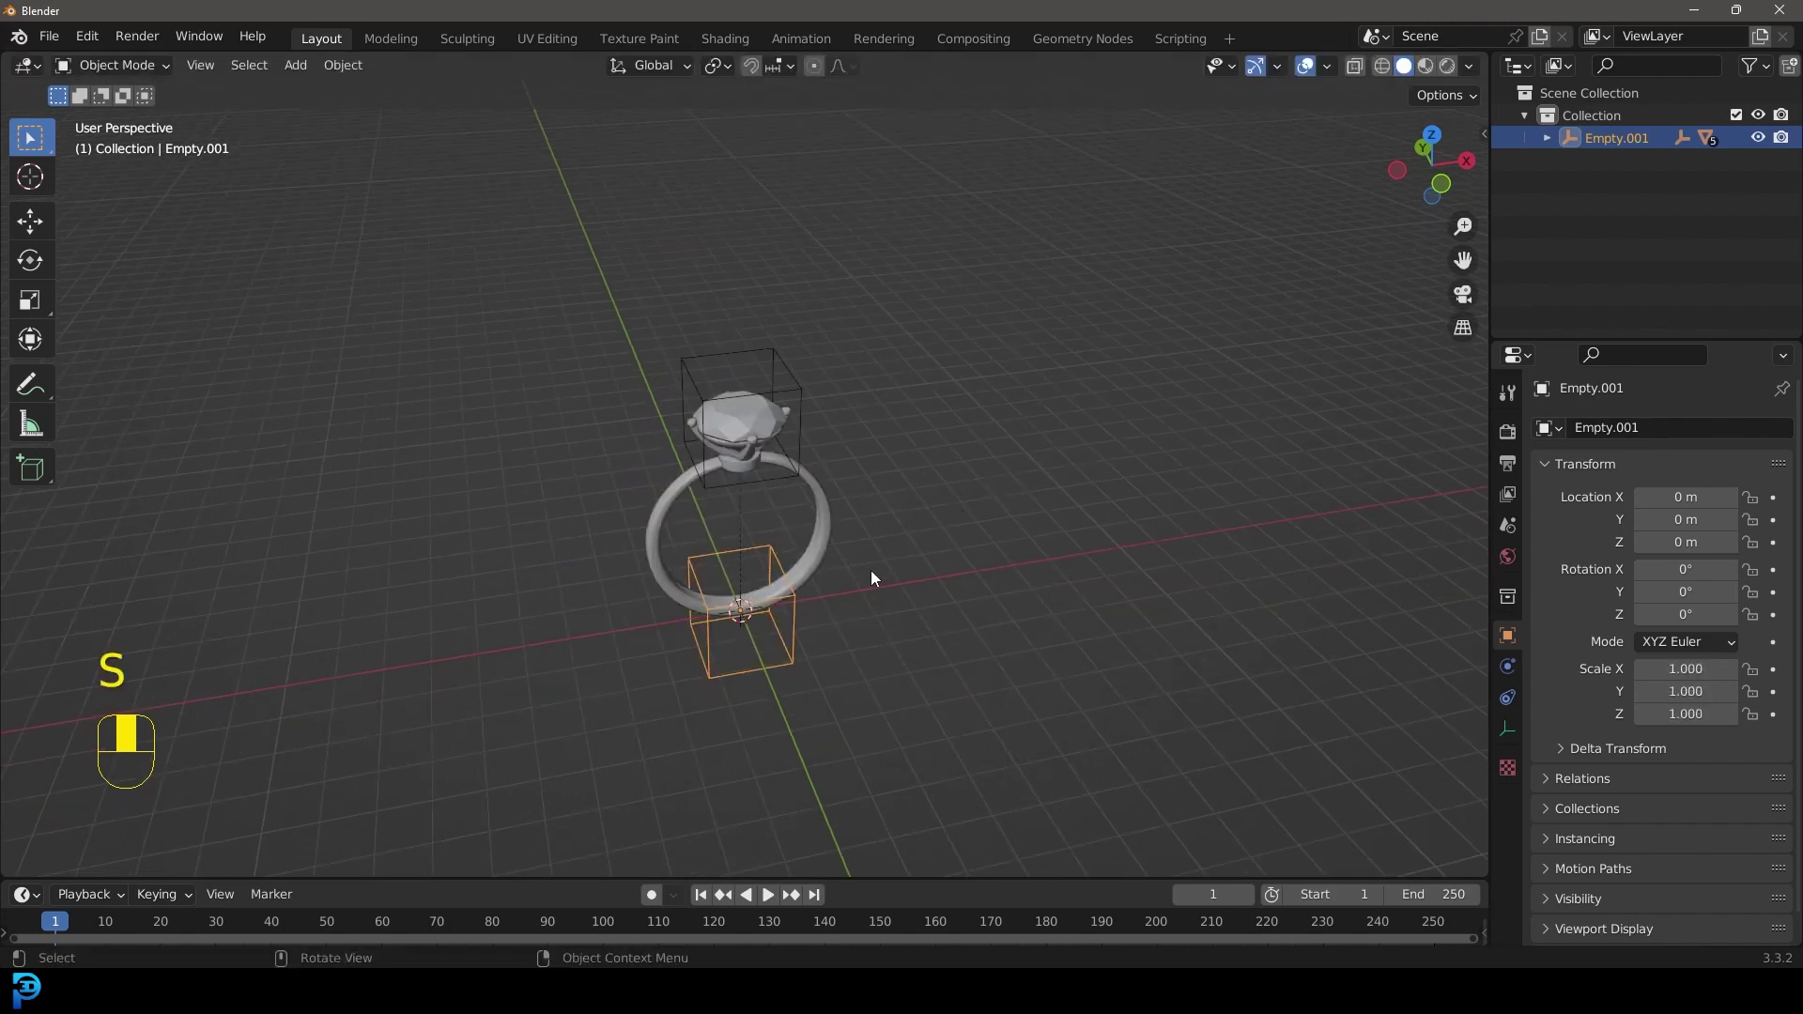
key(s)
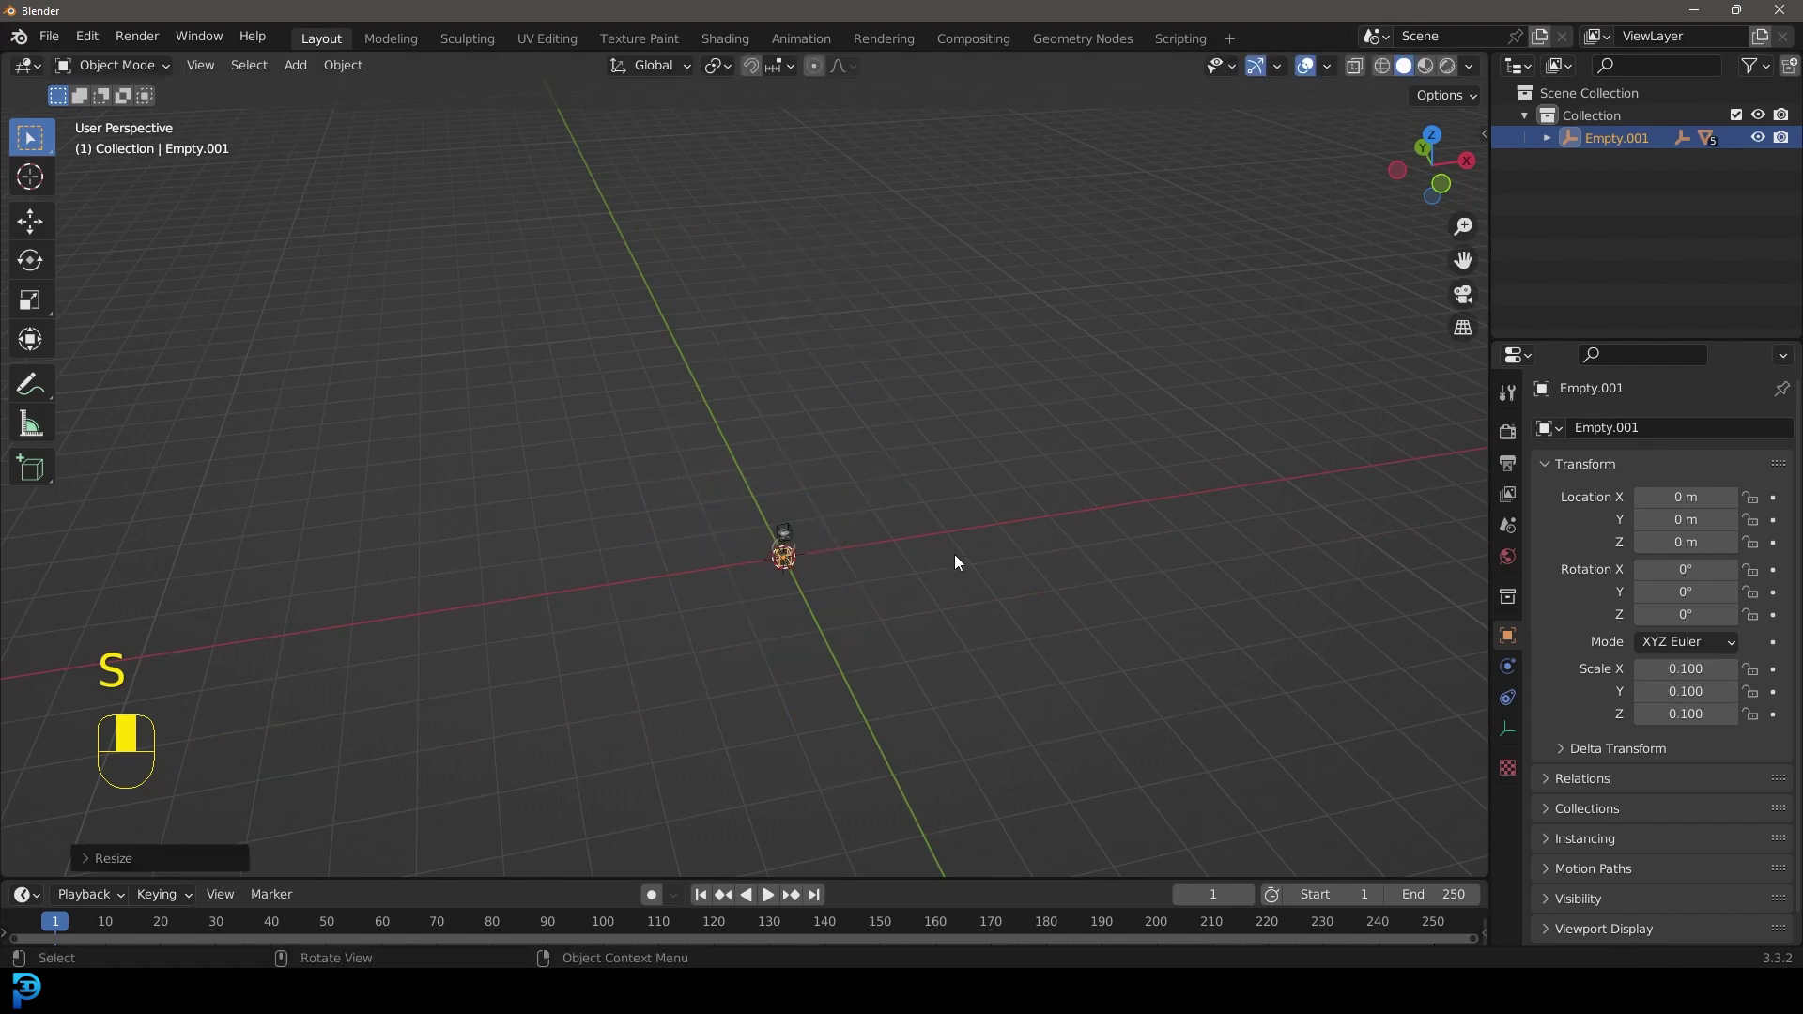
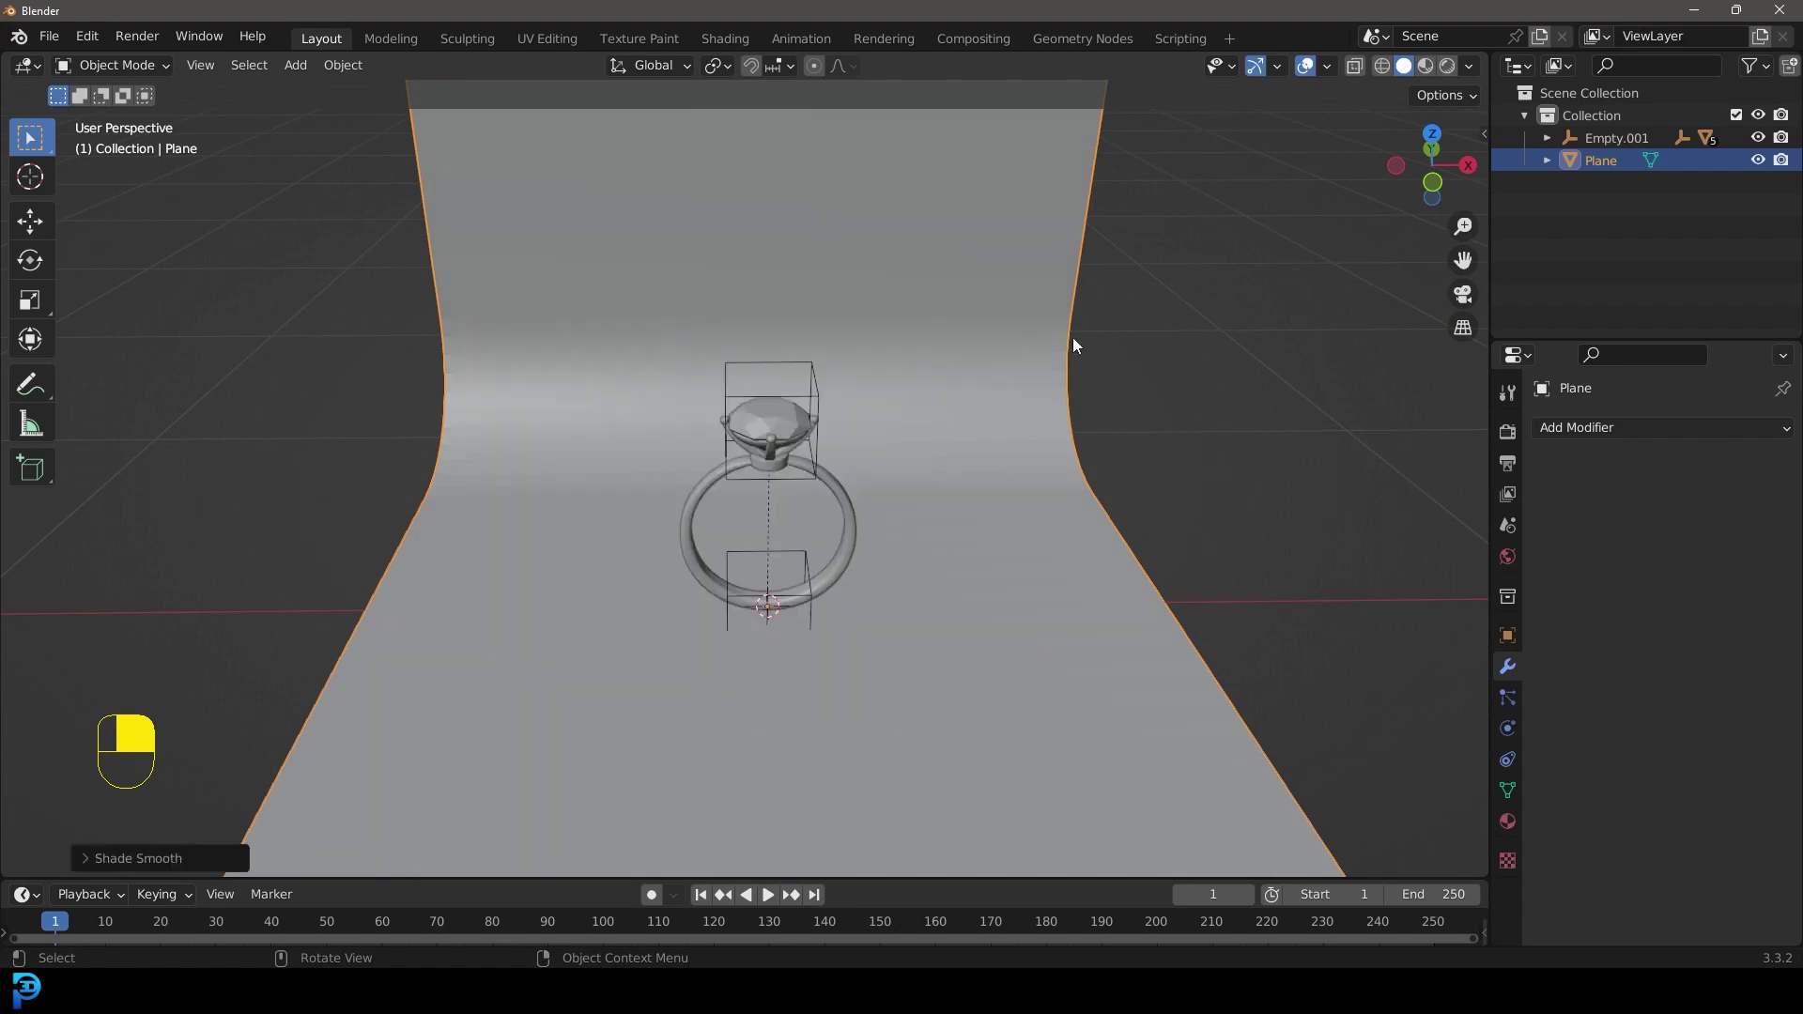
- View the ring and curved backdrop straight on from the front
key(KP_1)
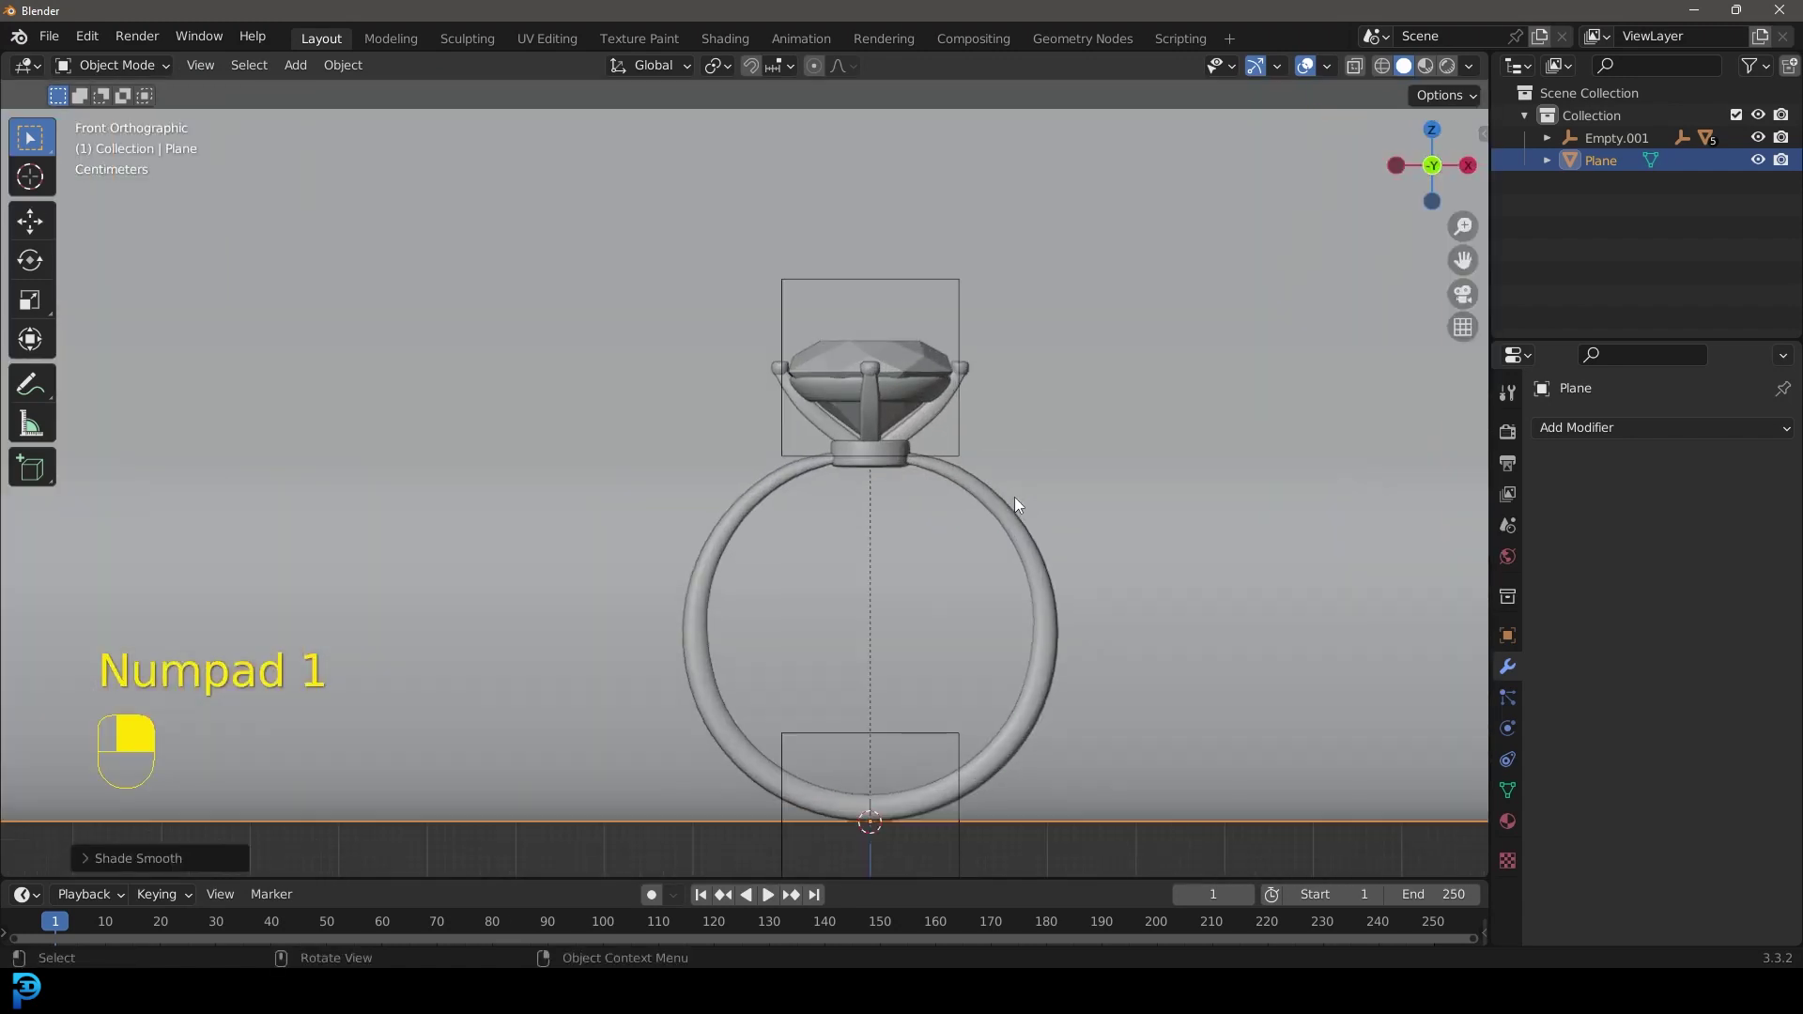
- Add a 95 mm camera framed on the ring and switch the render engine to Cycles on GPU
key(shift+a)
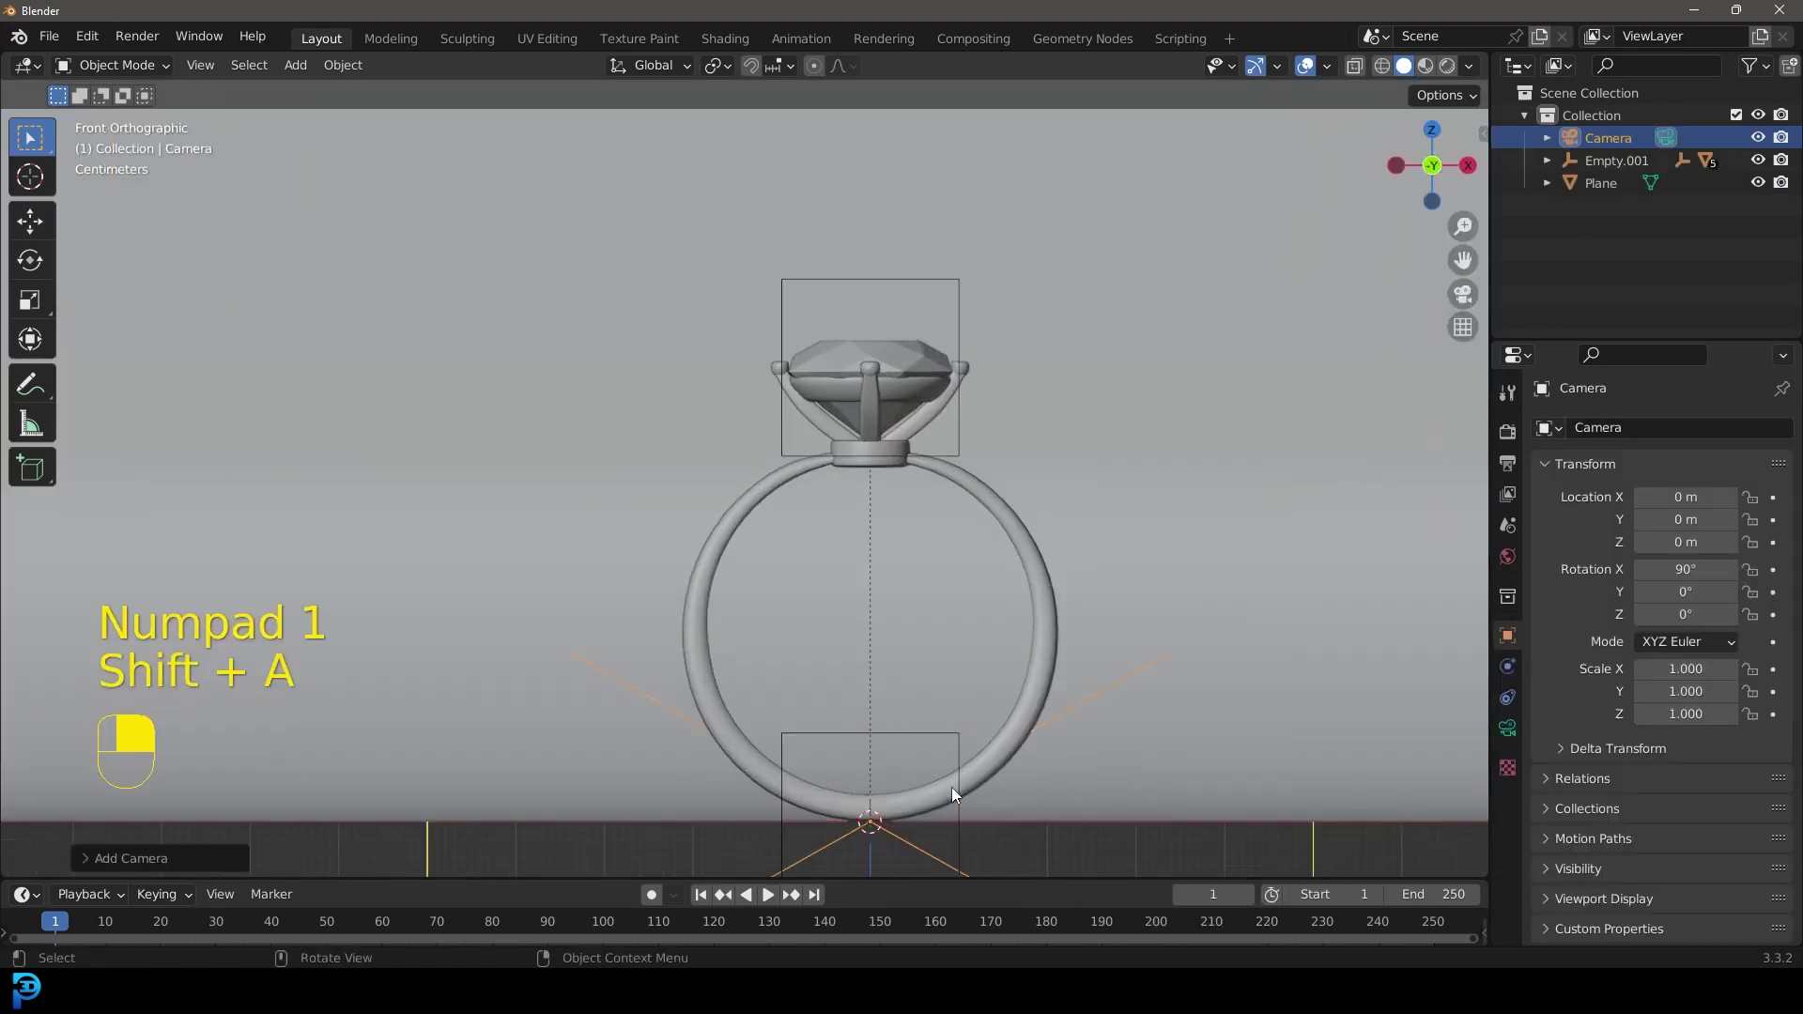
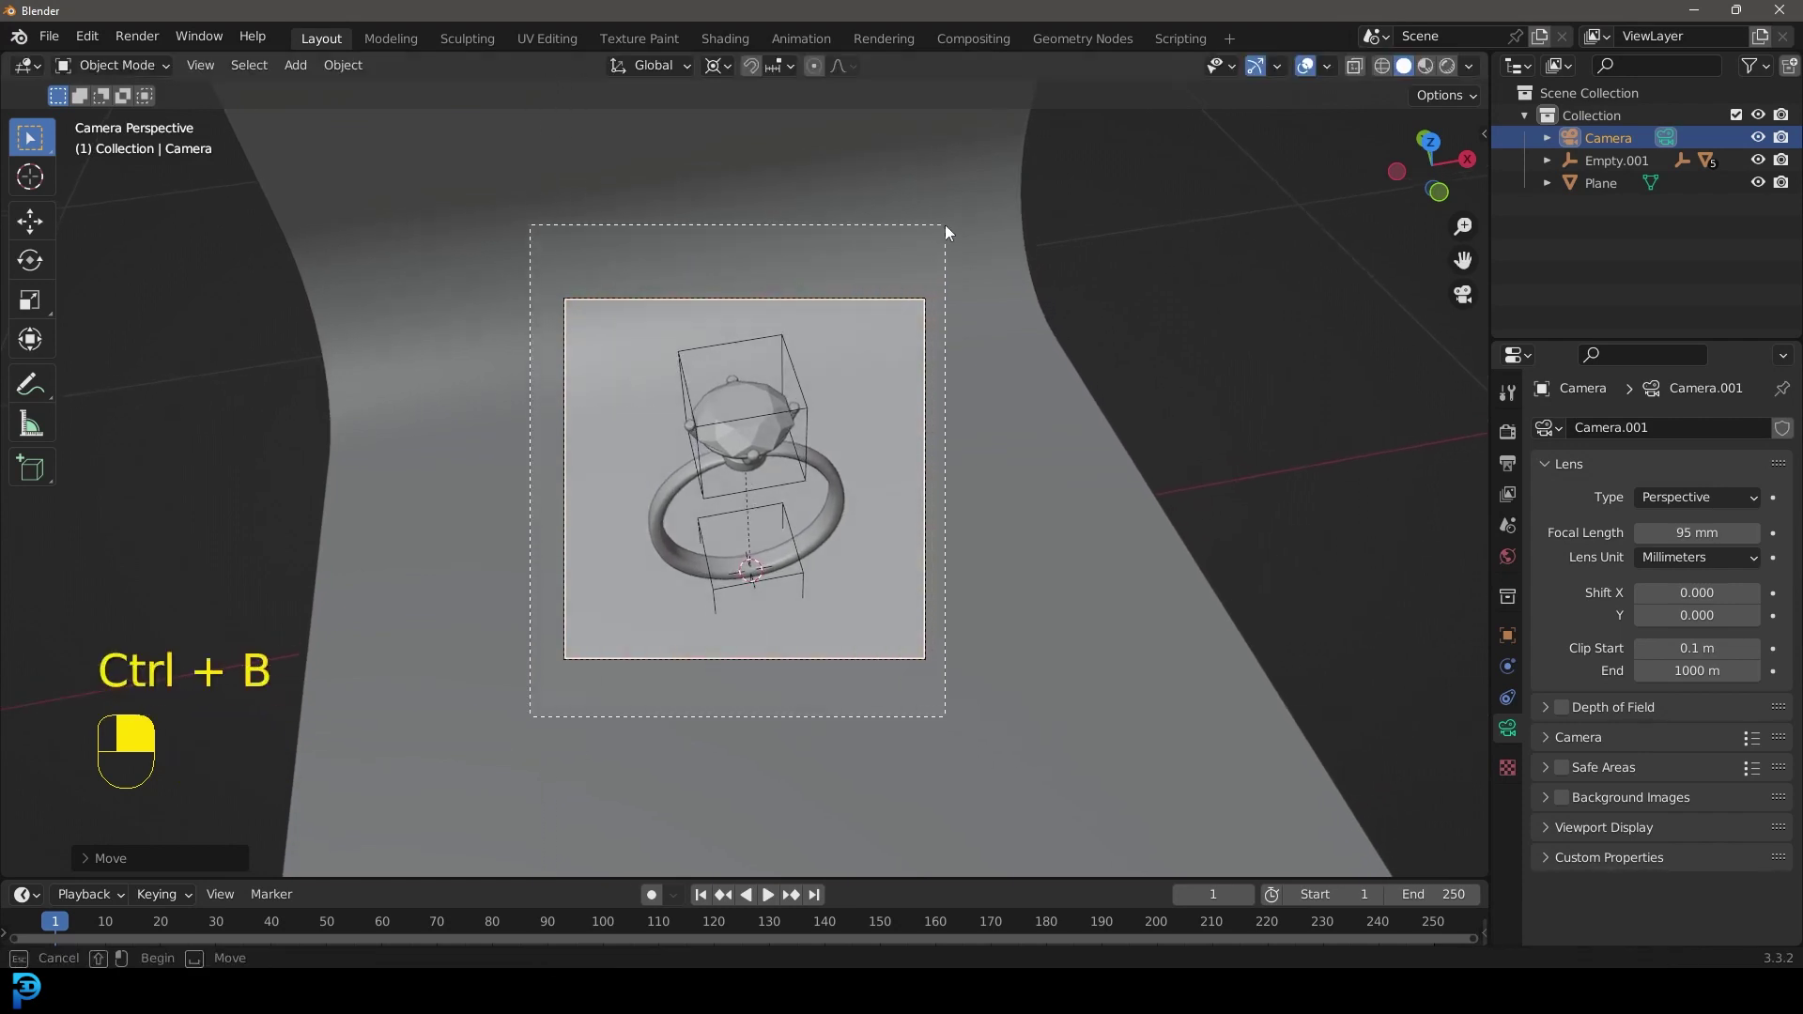
key(ctrl+b)
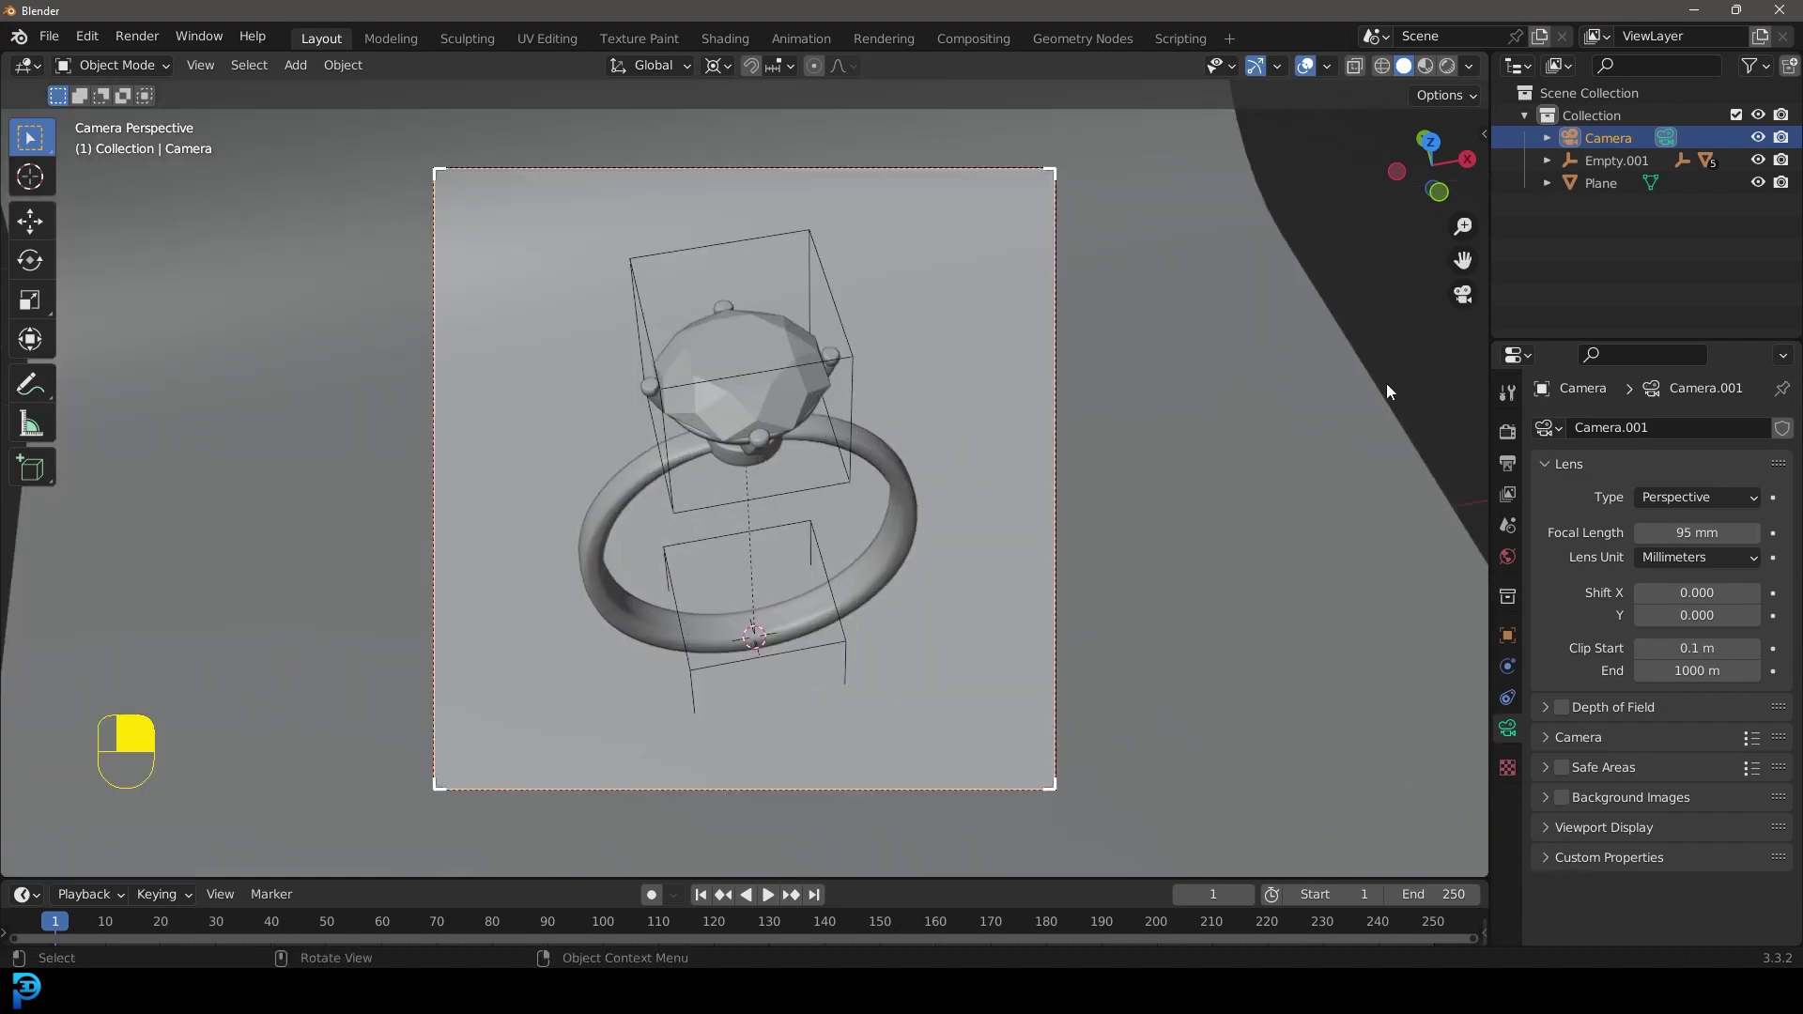
click(1519, 434)
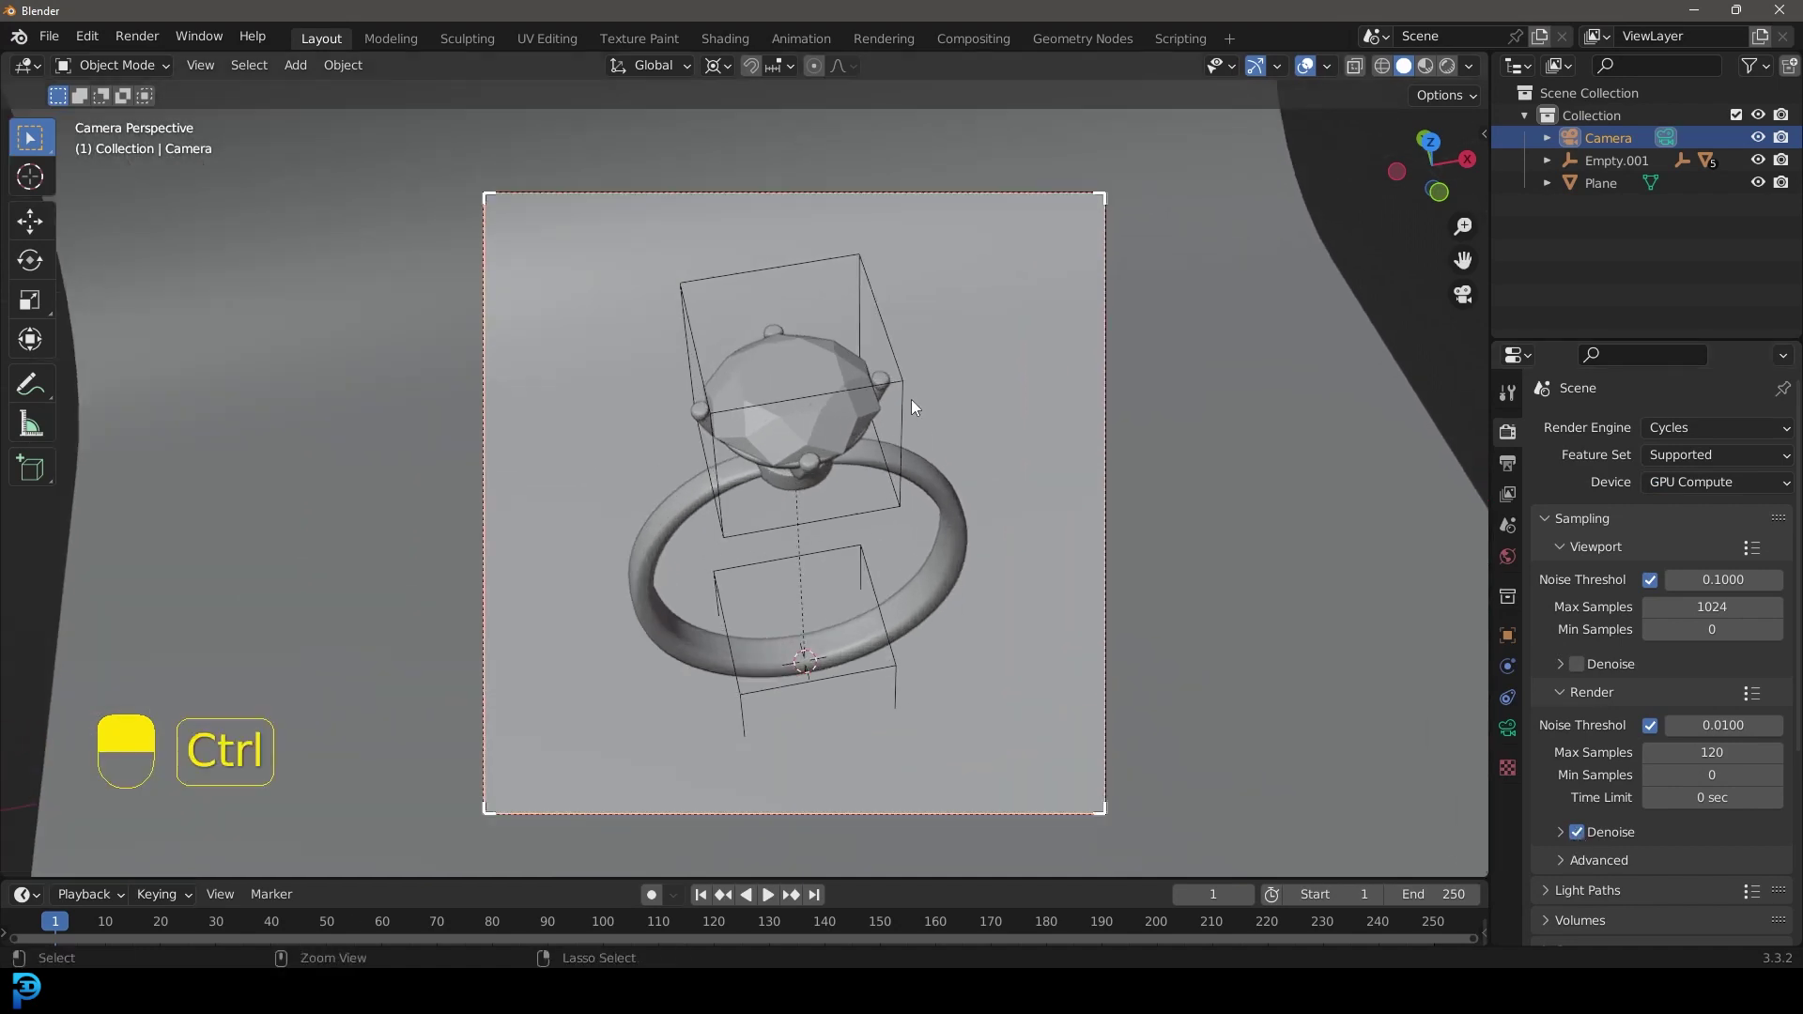
- Save as ring.blend on the Desktop and set the world color to a Nishita sky texture in rendered shading
key(ctrl+s)
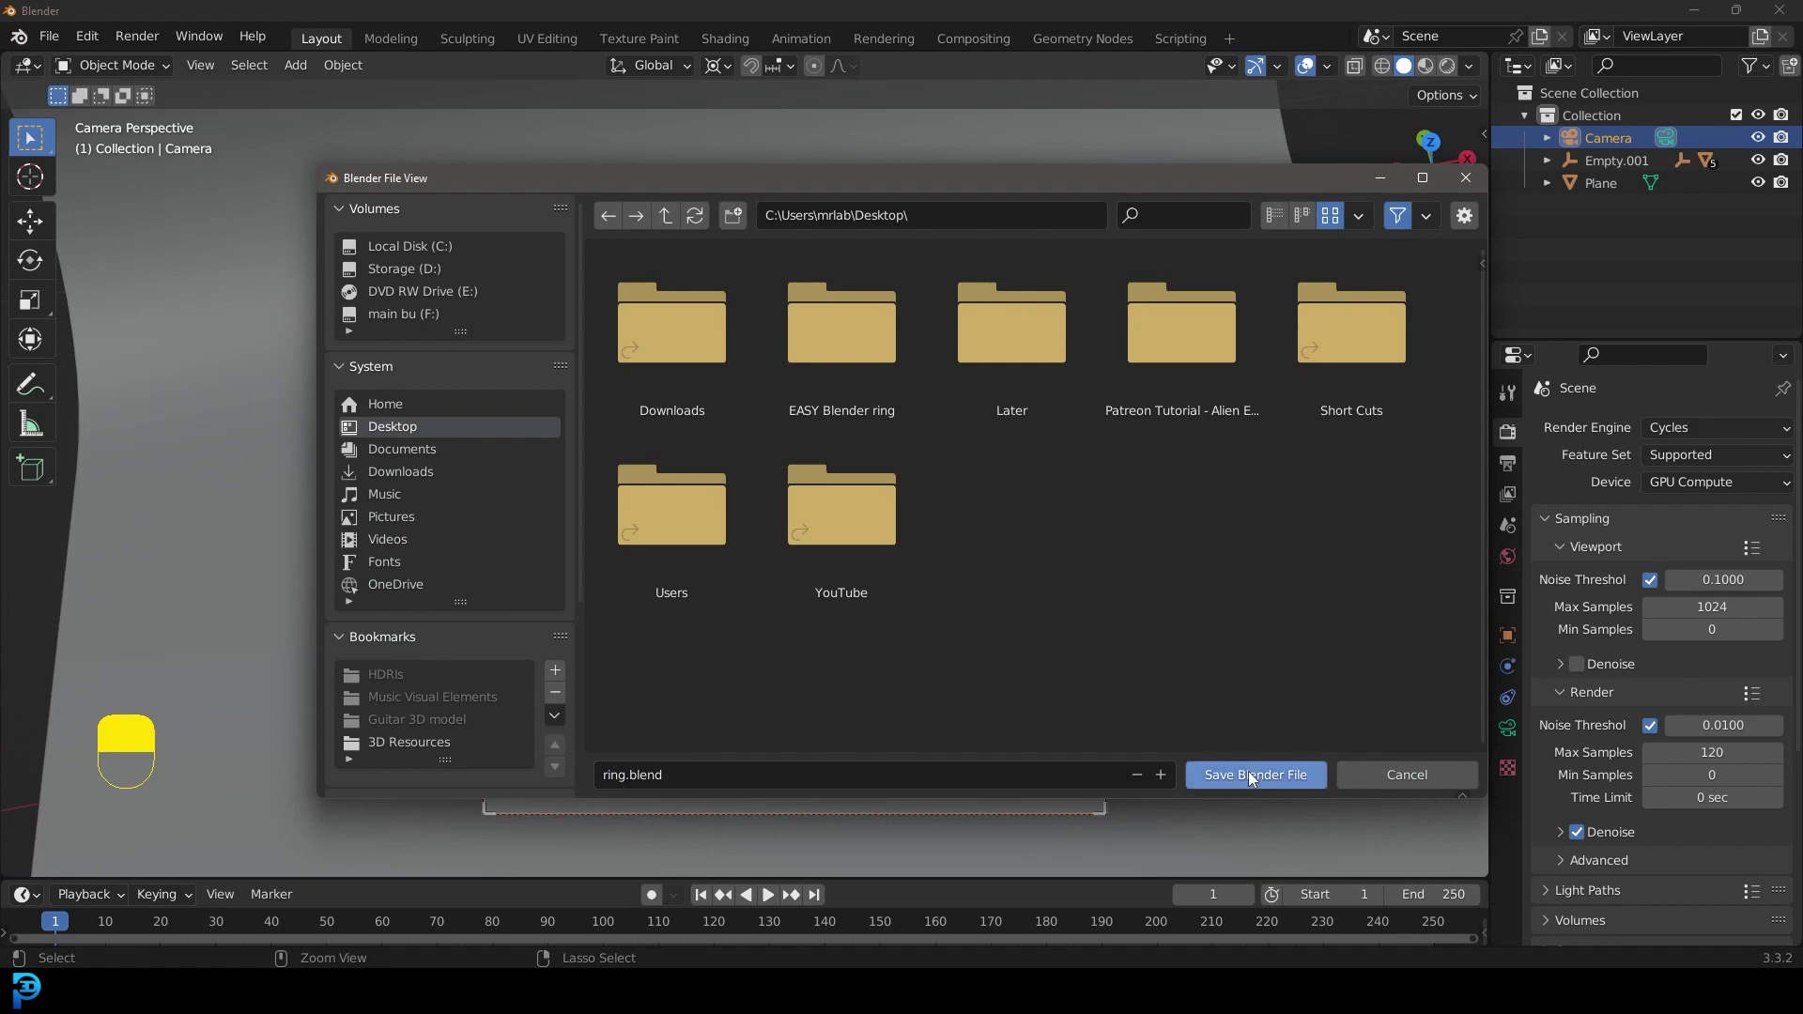
drag(1115, 321, 1517, 562)
key(z)
drag(1517, 562, 1656, 568)
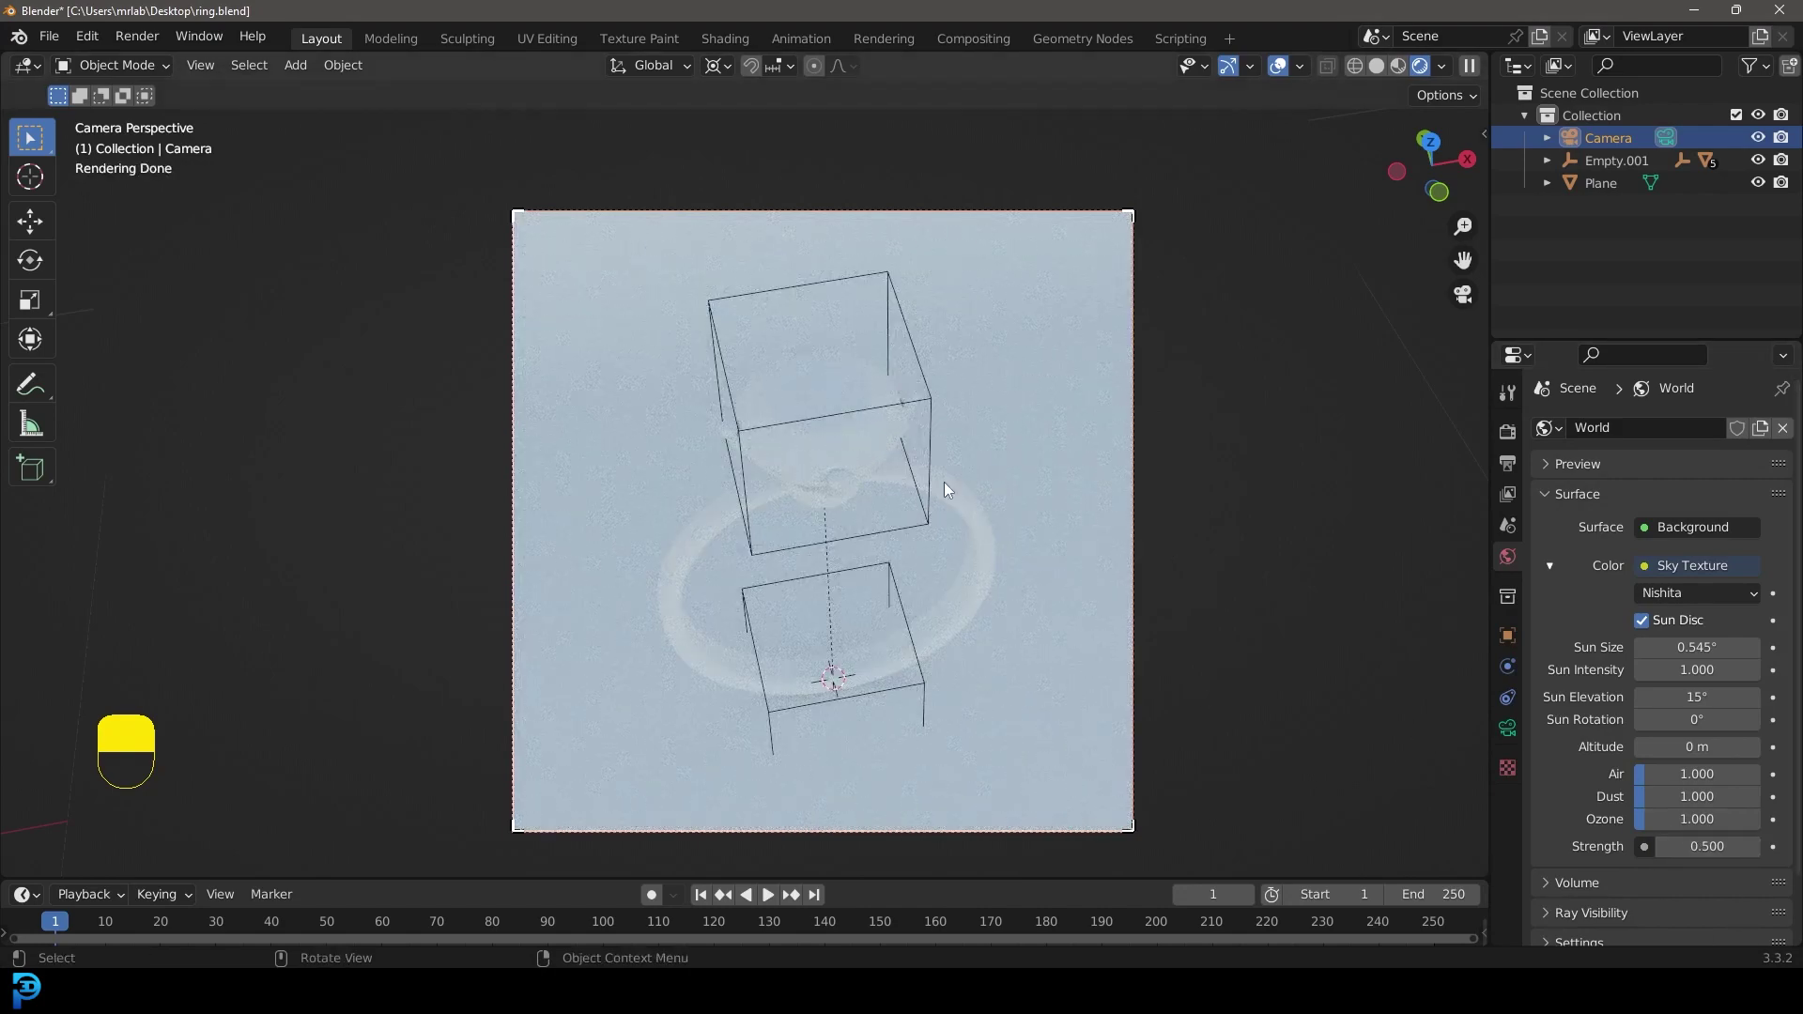
key(shift+a)
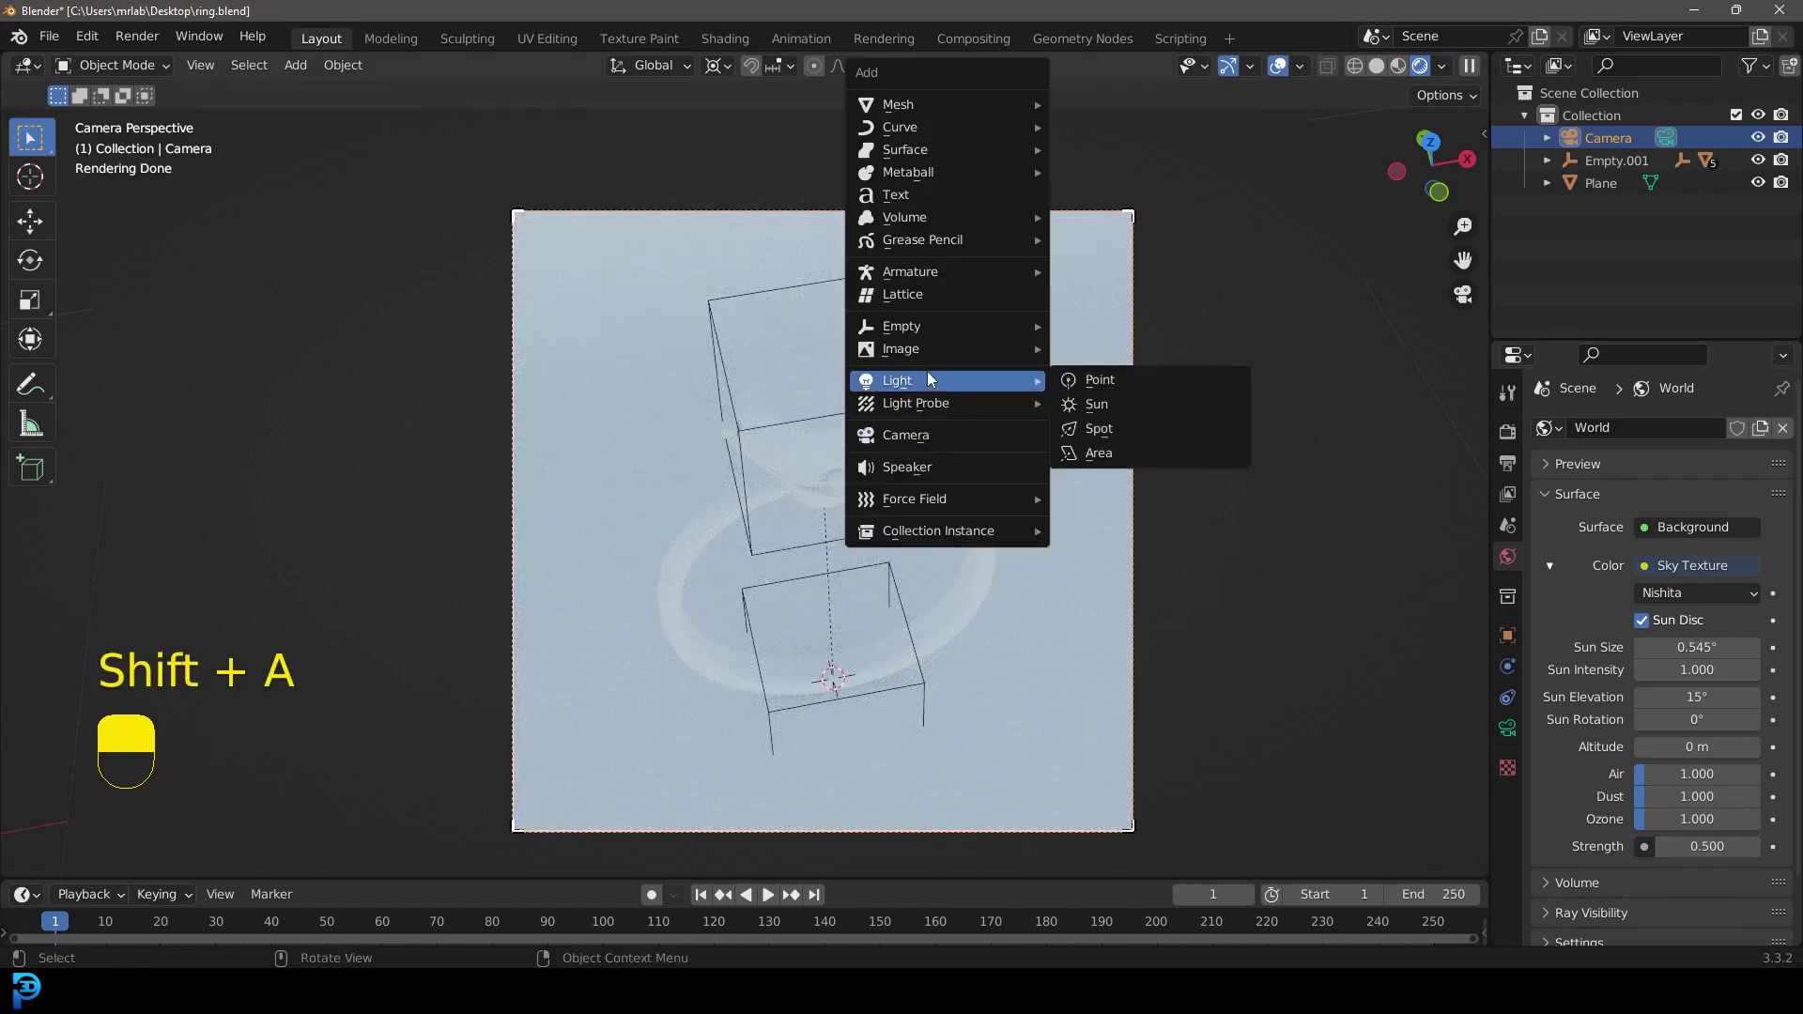
- Add an area light and move it up above the ring and backdrop
drag(1029, 564, 1036, 754)
key(g)
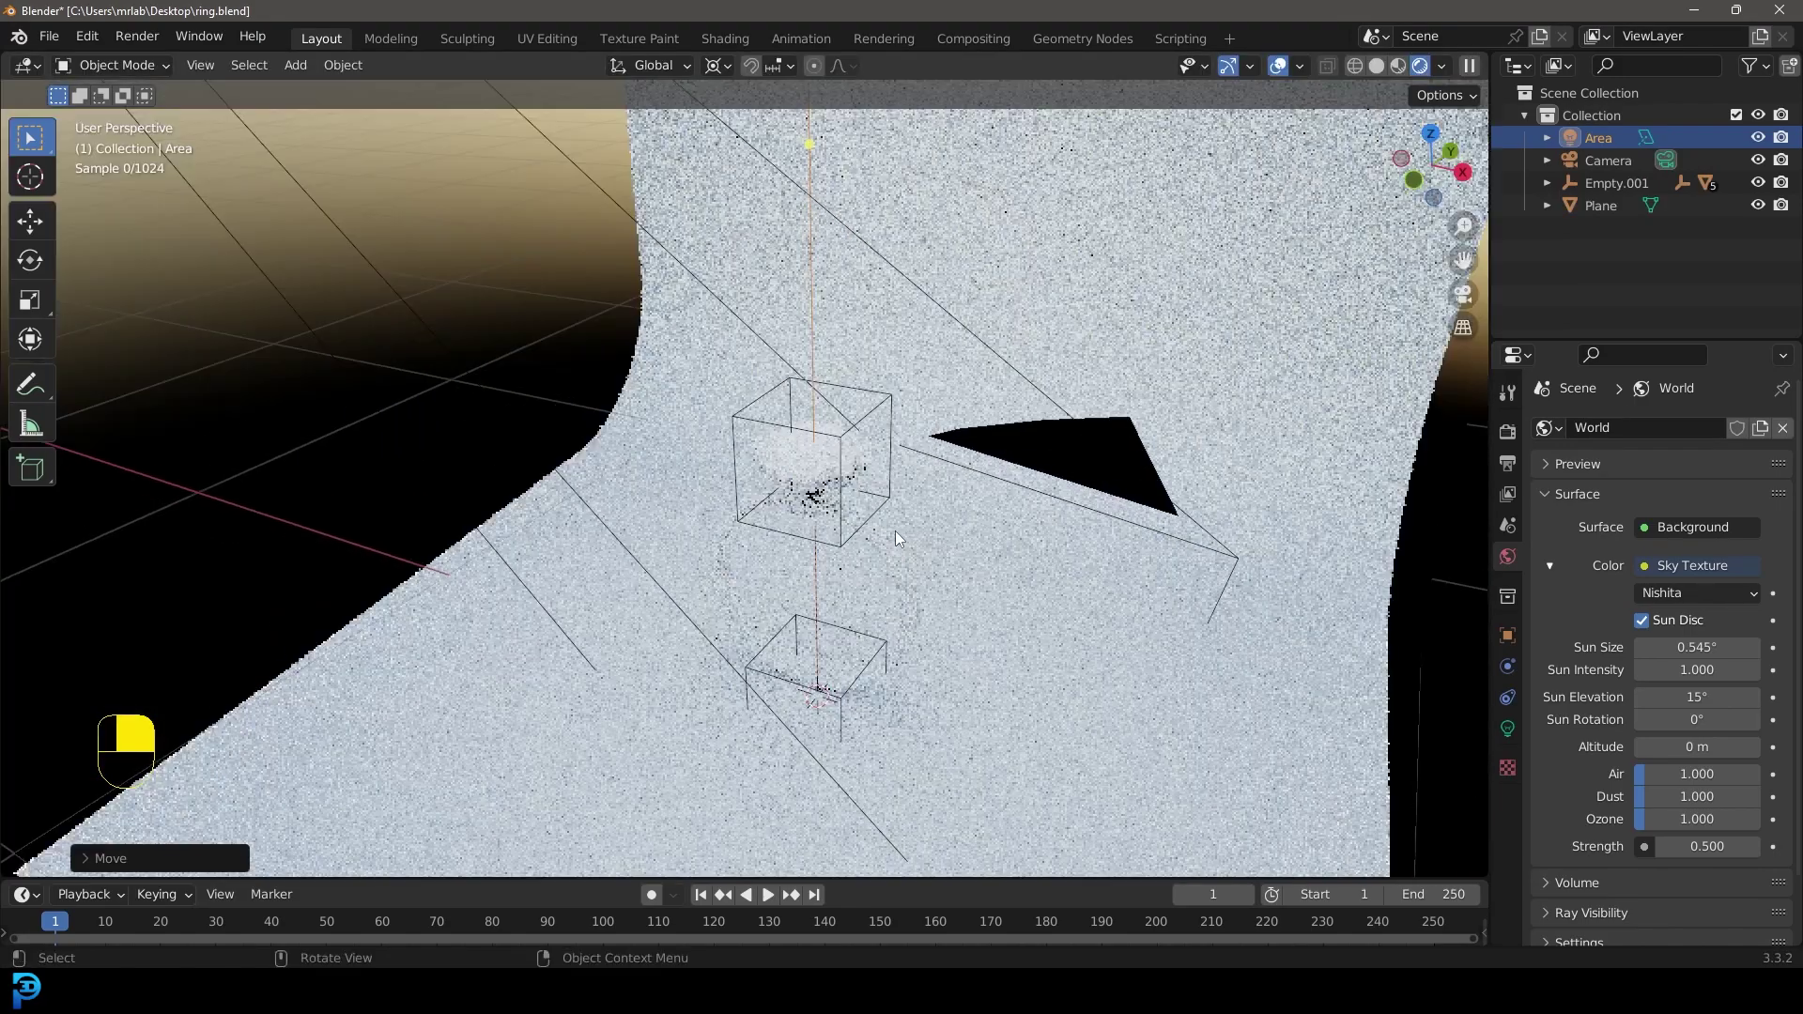